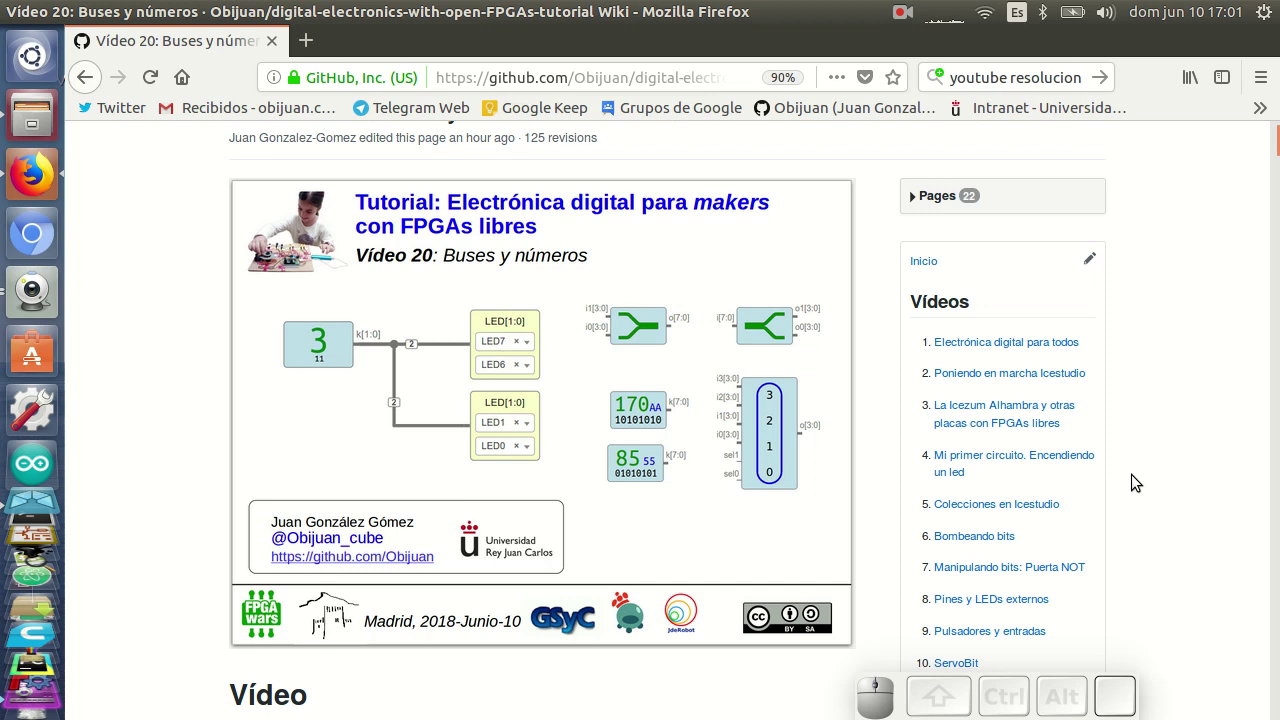
Step: Switch from the wiki page to the Icestudio design and show the Guvcview live view of the board
{"action": "scroll", "scroll_direction": "down", "scroll_amount": 3}
{"action": "scroll", "scroll_direction": "down", "scroll_amount": 3}
{"action": "scroll", "scroll_direction": "down", "scroll_amount": 3}
{"action": "scroll", "scroll_direction": "up", "scroll_amount": 3}
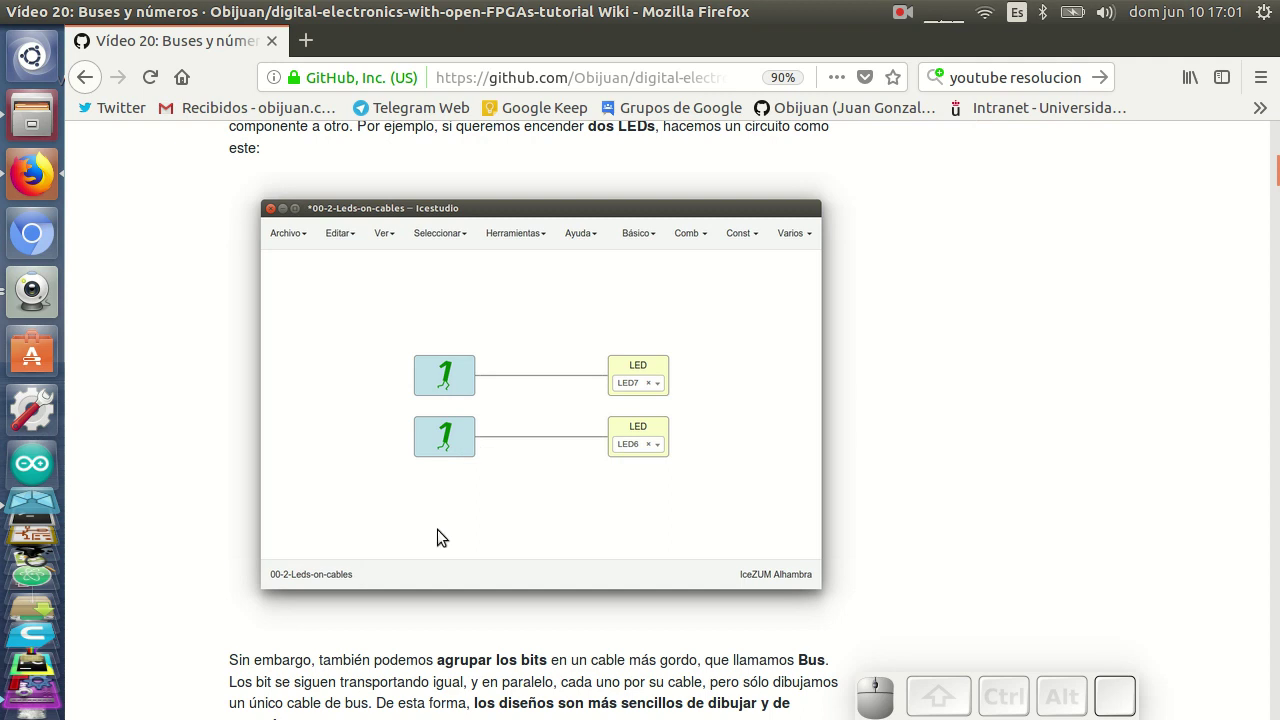
{"action": "left_click", "coordinate": [28, 515]}
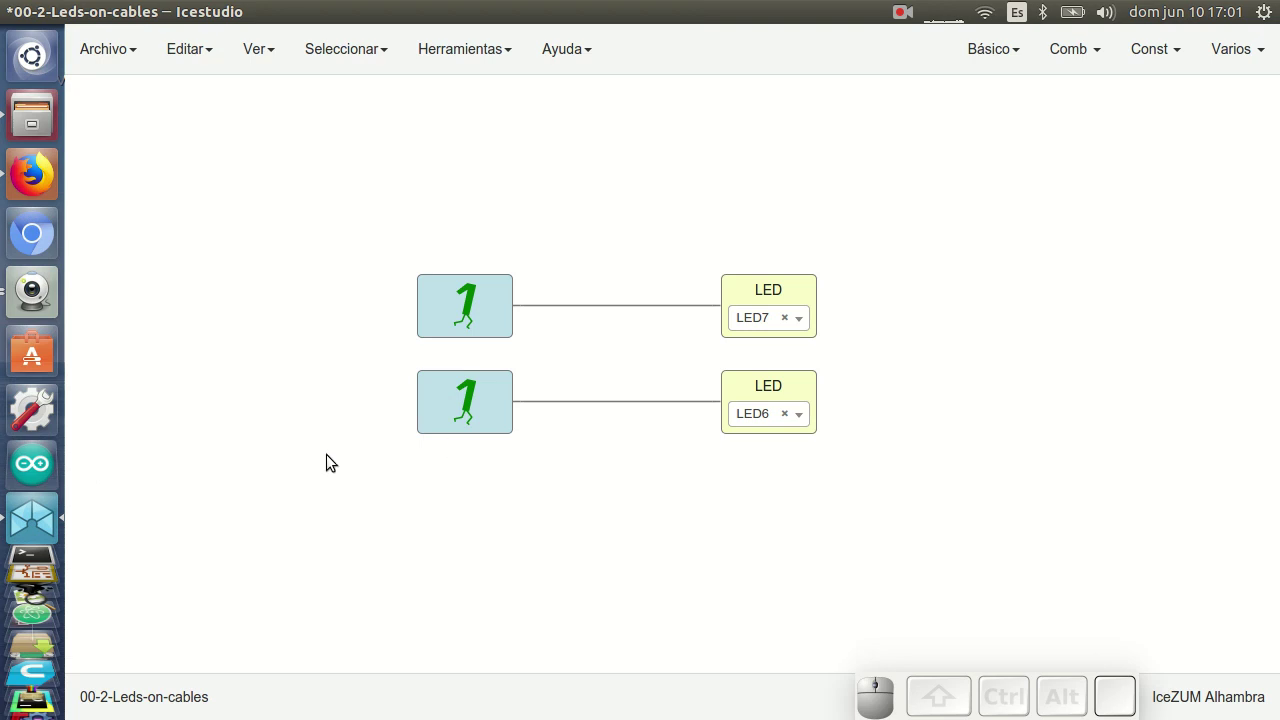
{"action": "left_click", "coordinate": [38, 300]}
Step: Upload the two-LEDs-on-cables circuit (constant 1 on LED7 and LED6) to the board
{"action": "left_click_drag", "start_coordinate": [775, 519], "coordinate": [1055, 423]}
{"action": "key", "text": "ctrl+u"}
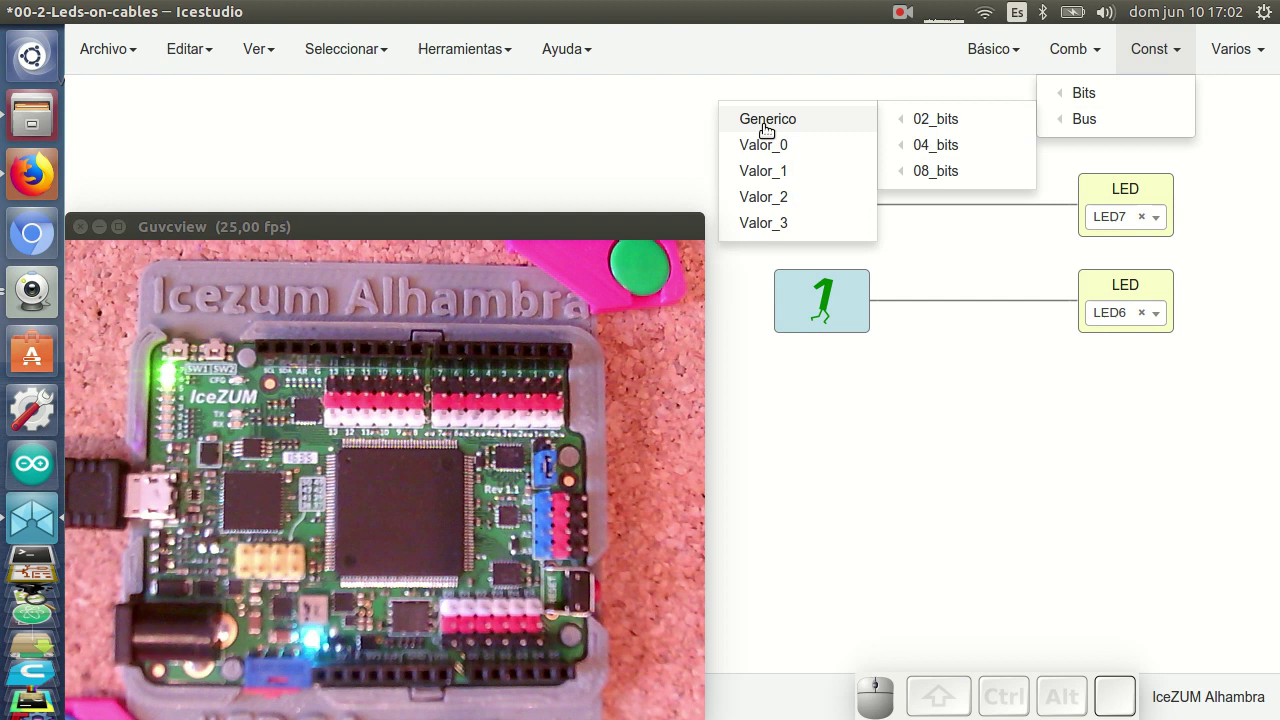
Step: Insert a generic 2-bit bus constant k with value 3 below the second single-bit constant
{"action": "left_click", "coordinate": [769, 225]}
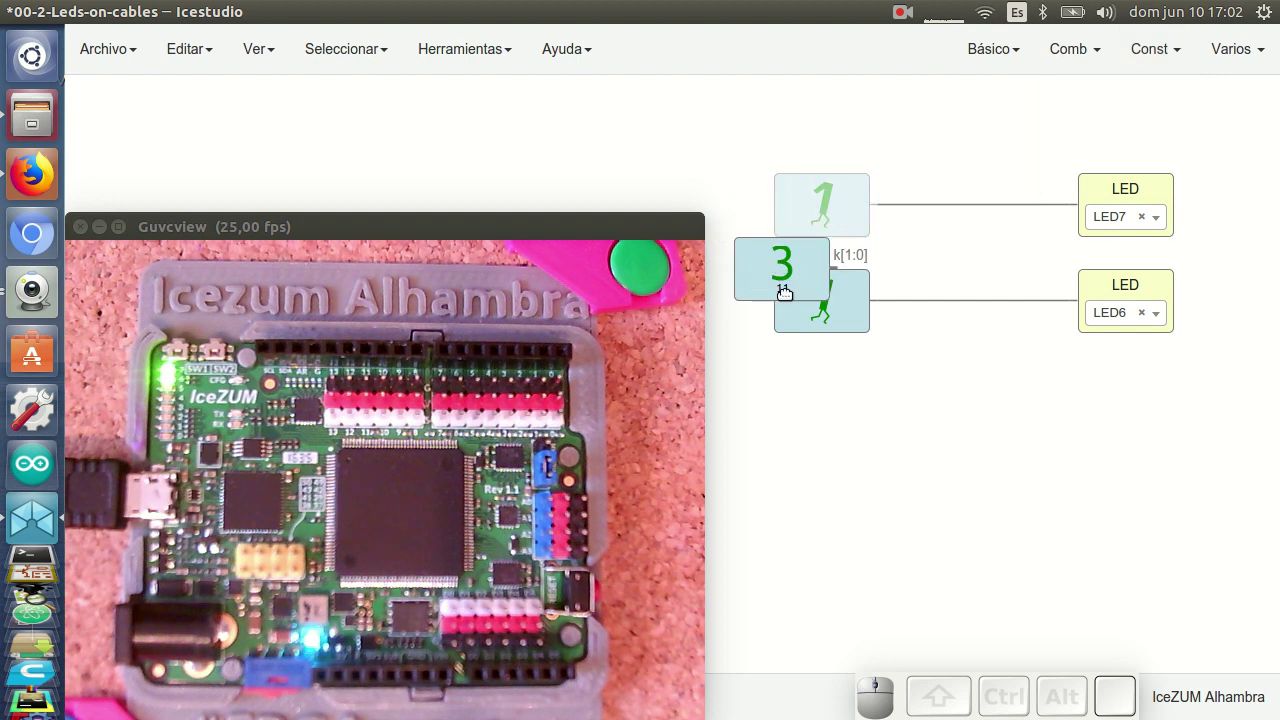
{"action": "left_click", "coordinate": [821, 400]}
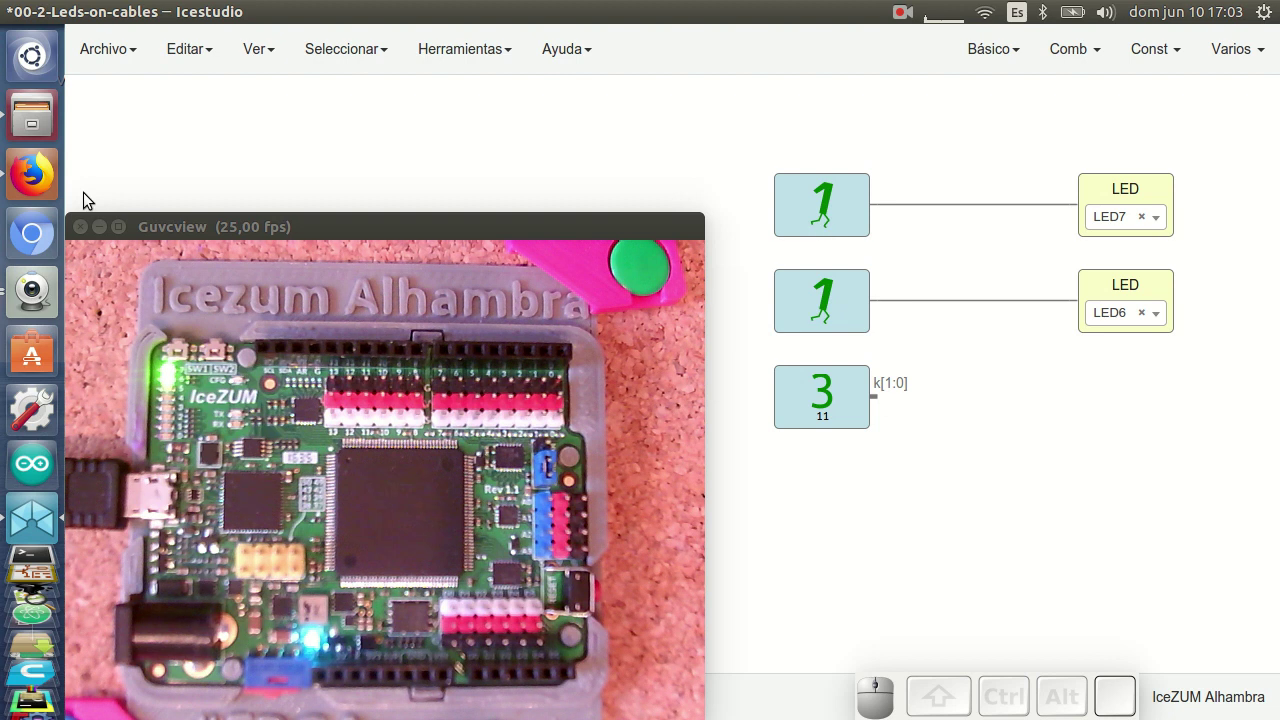
Step: Return to the Vídeo 20 wiki page in Firefox showing the k[1:0] bus naming example
{"action": "left_click", "coordinate": [31, 177]}
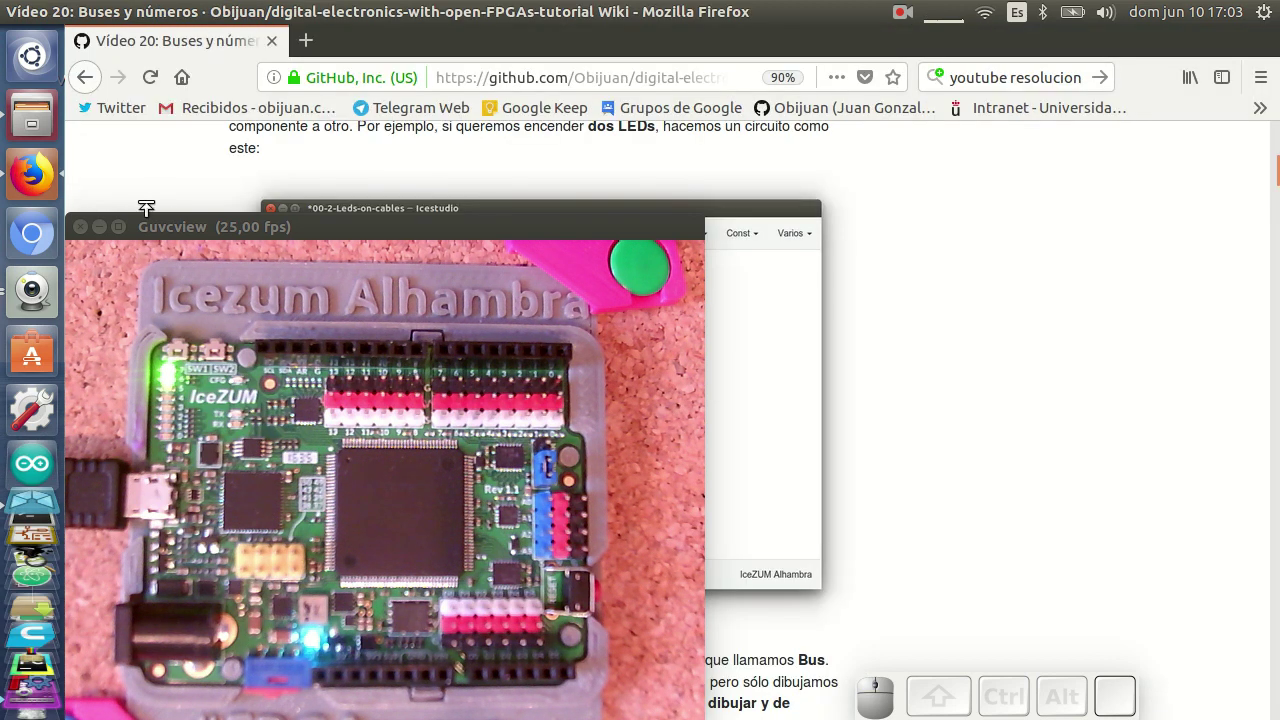
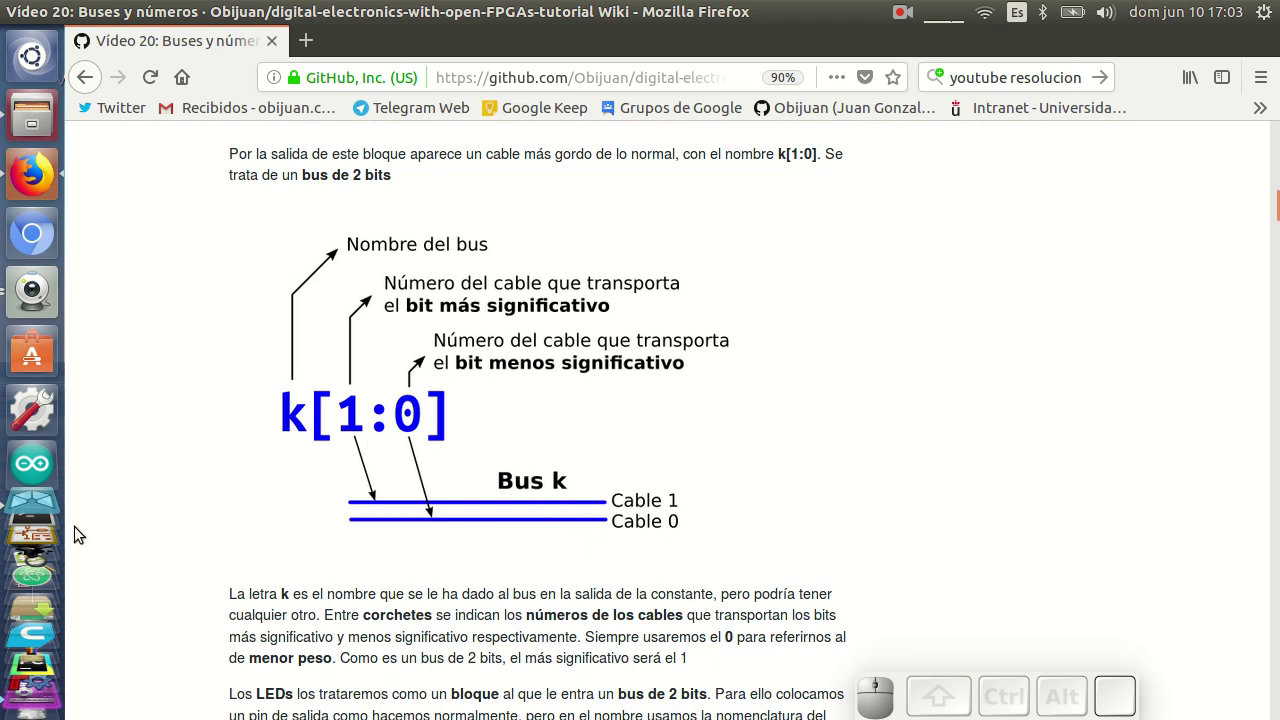
Step: Add a 2-bit output block named LED[1:0] beside constant k and start choosing its first pin
{"action": "left_click", "coordinate": [54, 514]}
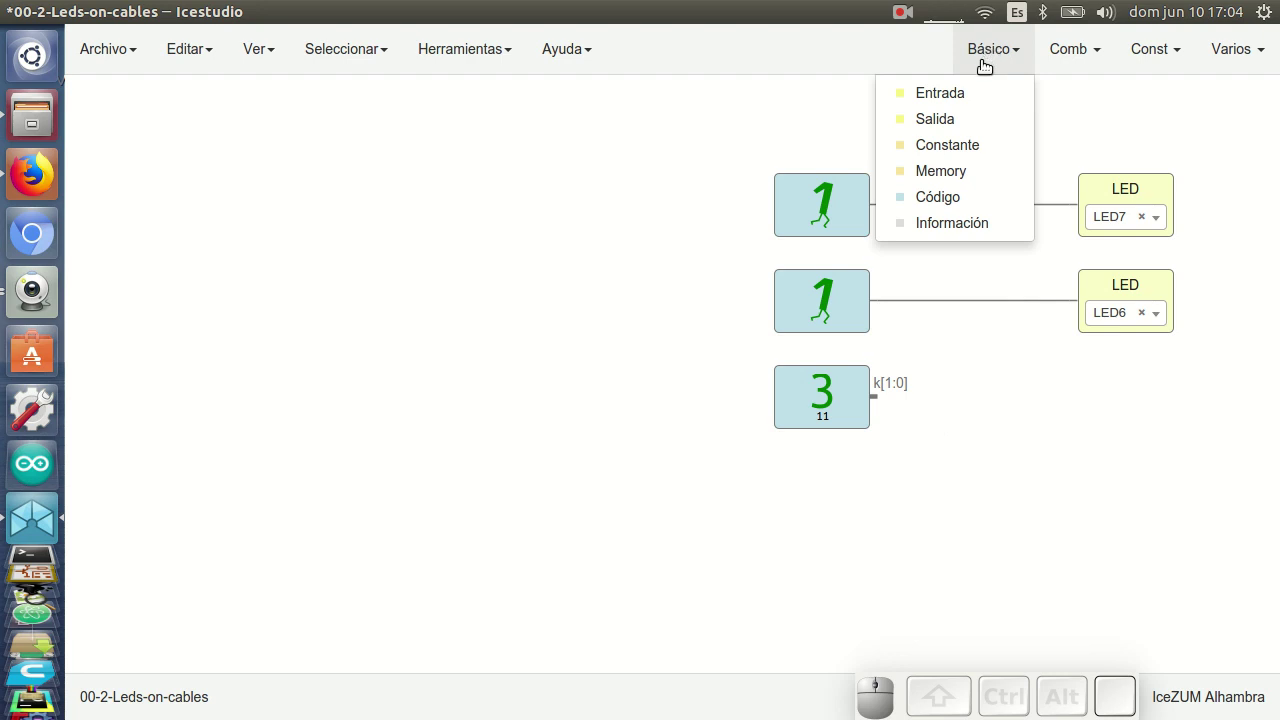
{"action": "left_click", "coordinate": [950, 115]}
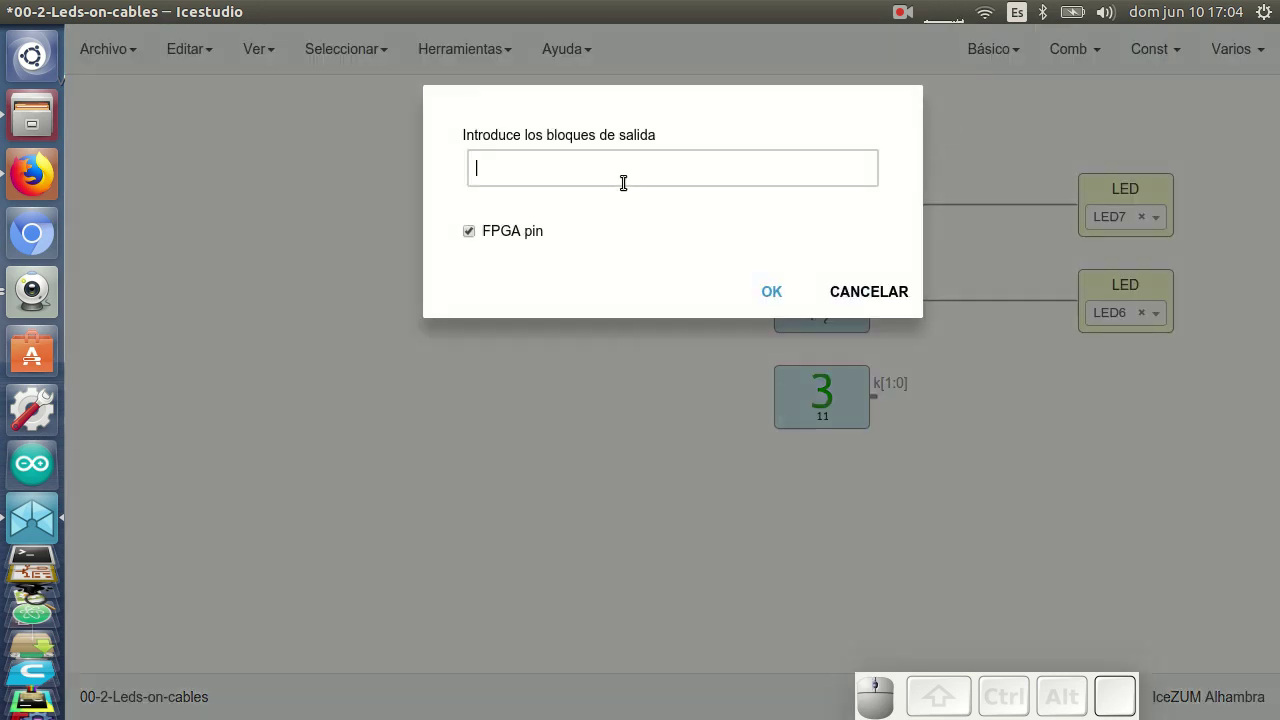
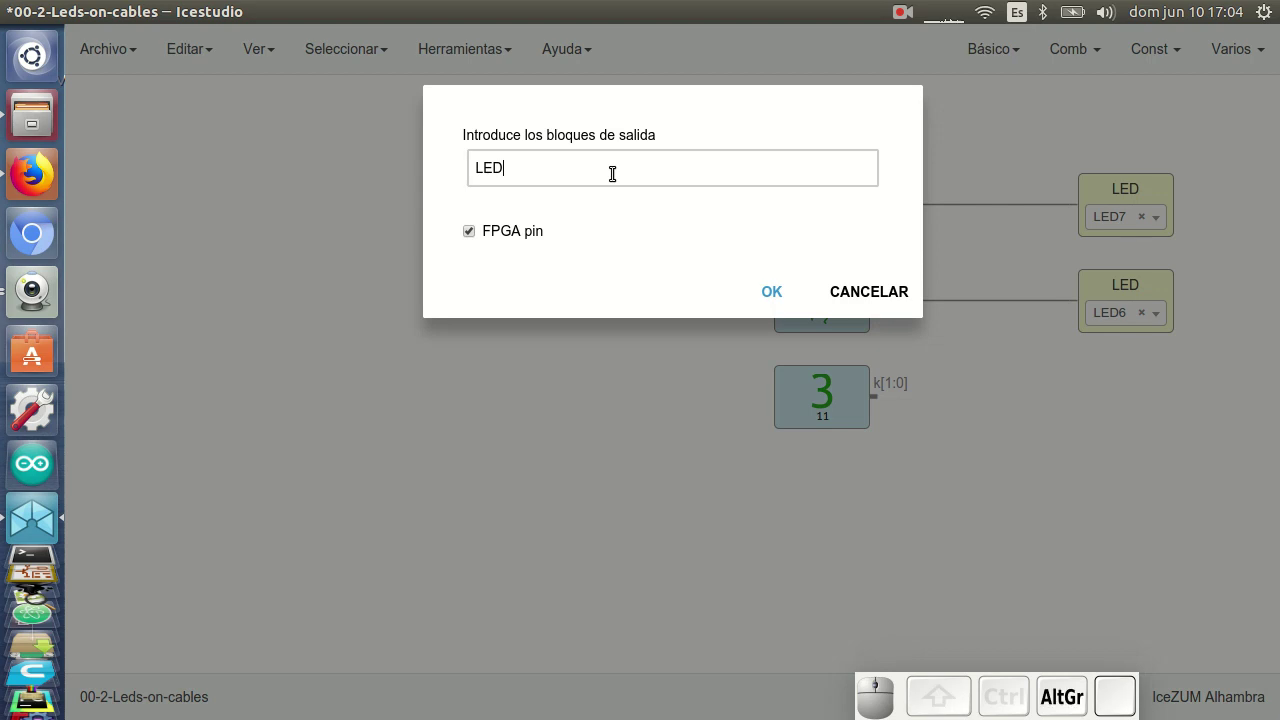
{"action": "key", "text": "1"}
{"action": "key", "text": "shift+."}
{"action": "key", "text": "shift+0"}
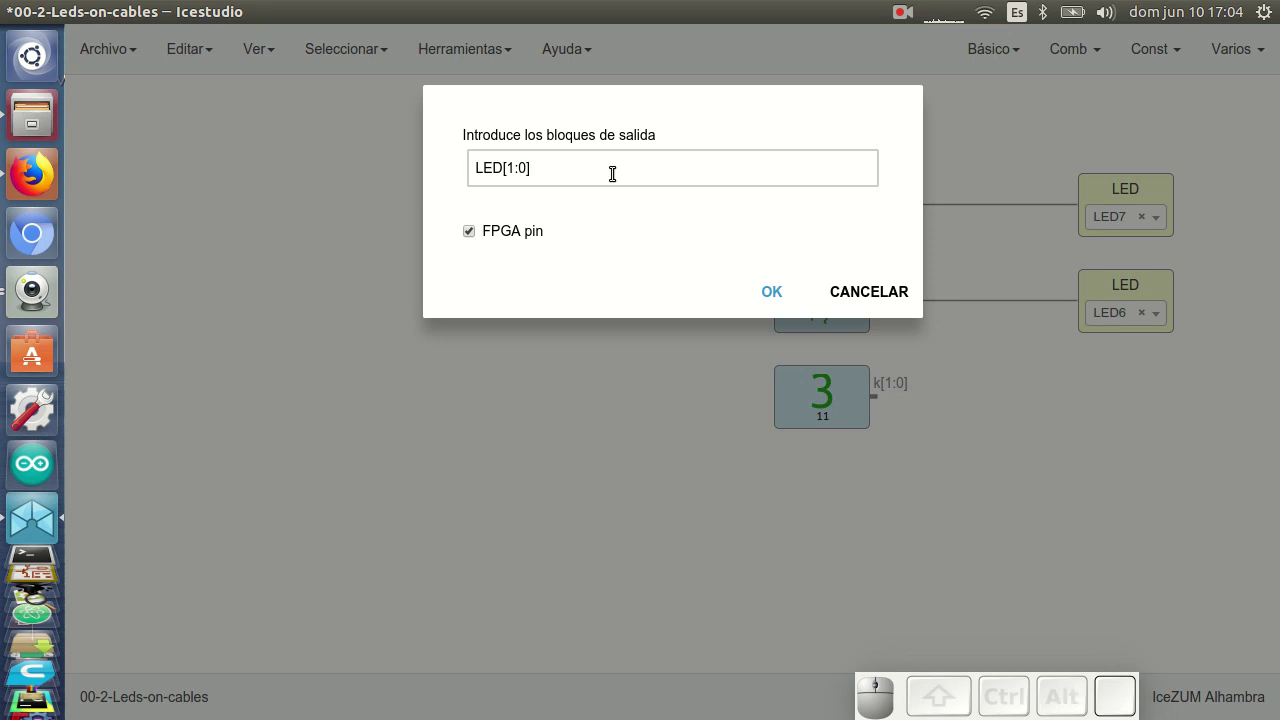
{"action": "key", "text": "Return"}
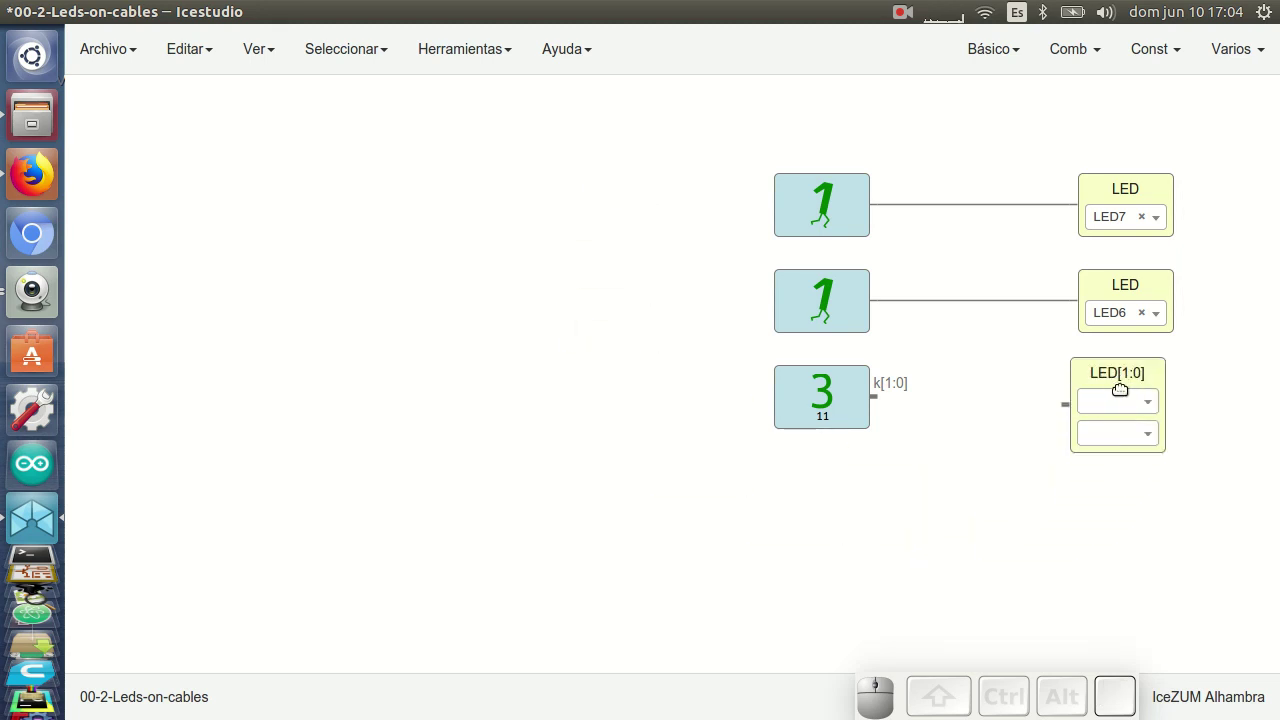
{"action": "left_click", "coordinate": [1124, 383]}
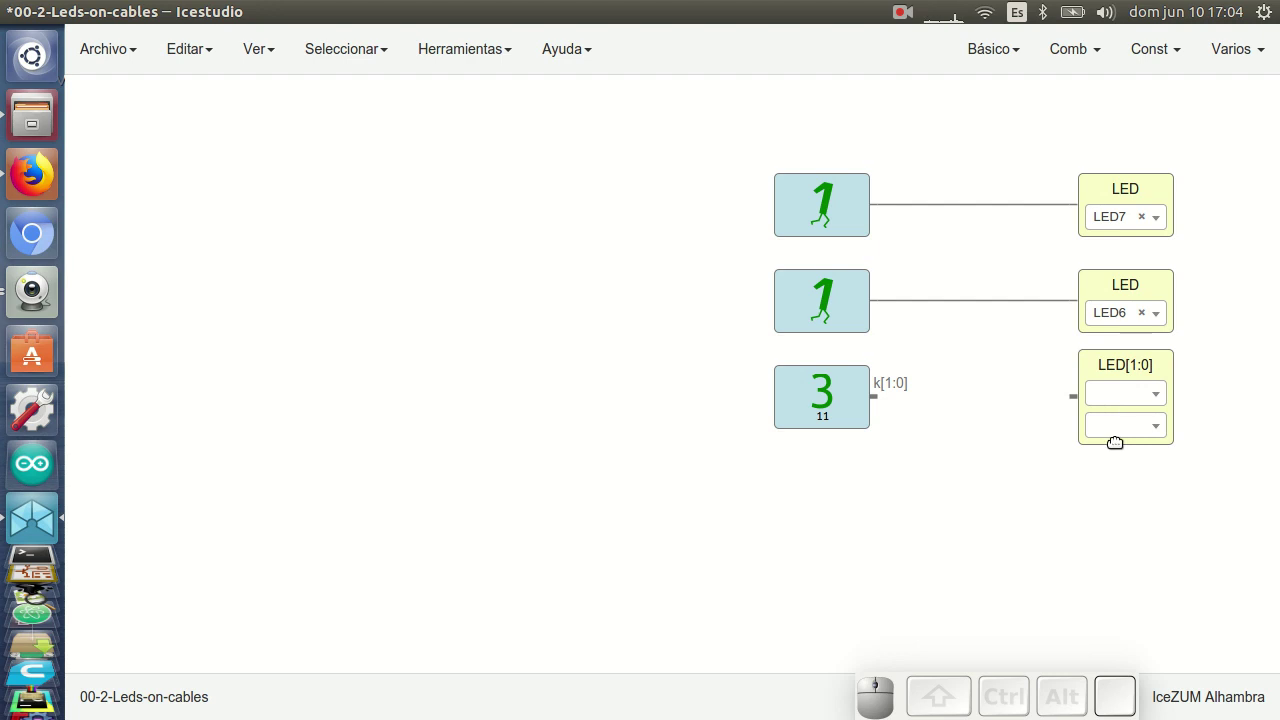
{"action": "left_click", "coordinate": [1115, 388]}
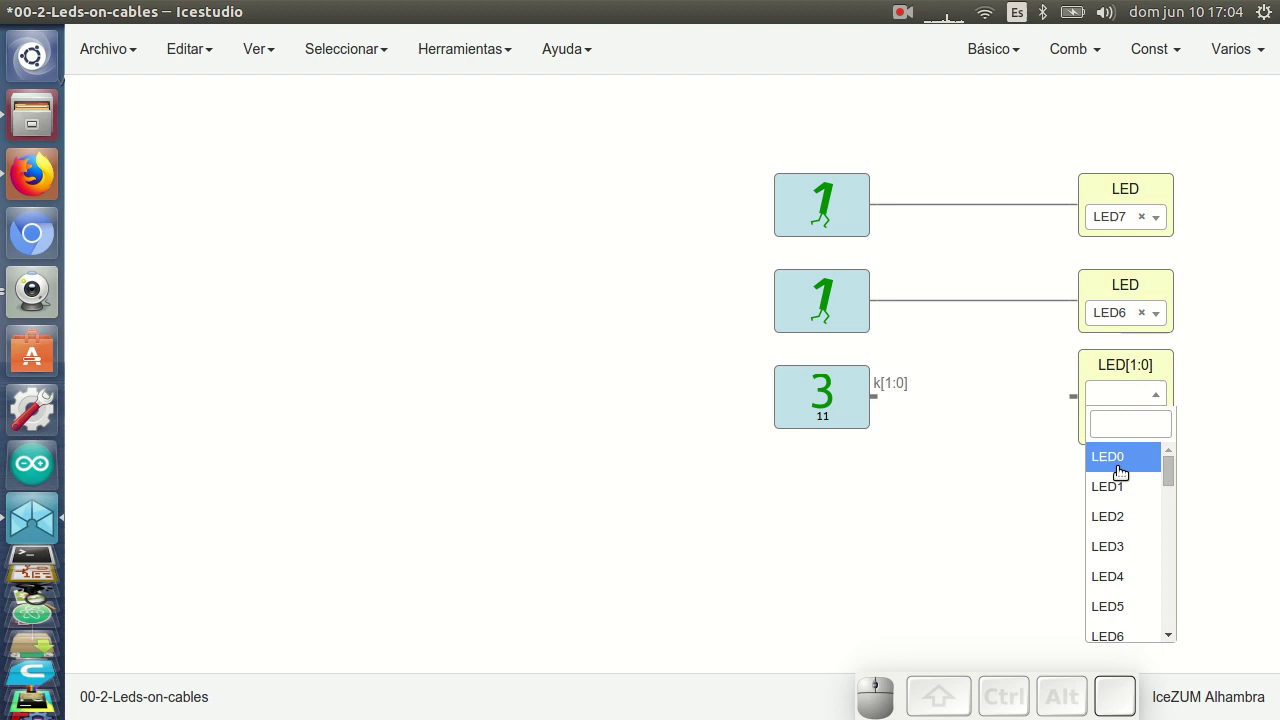
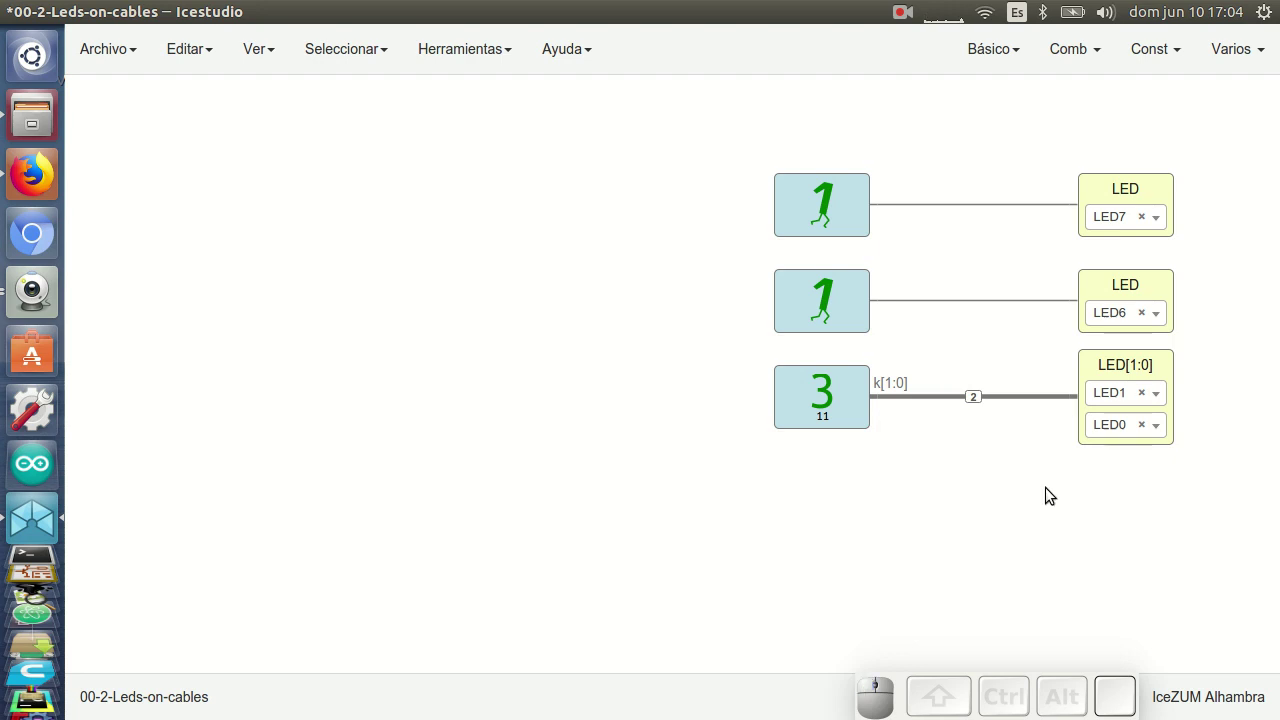
Step: Show the board camera view and upload the k[1:0] to LED1/LED0 bus circuit to the board
{"action": "left_click", "coordinate": [40, 288]}
{"action": "left_click", "coordinate": [926, 549]}
{"action": "key", "text": "ctrl+u"}
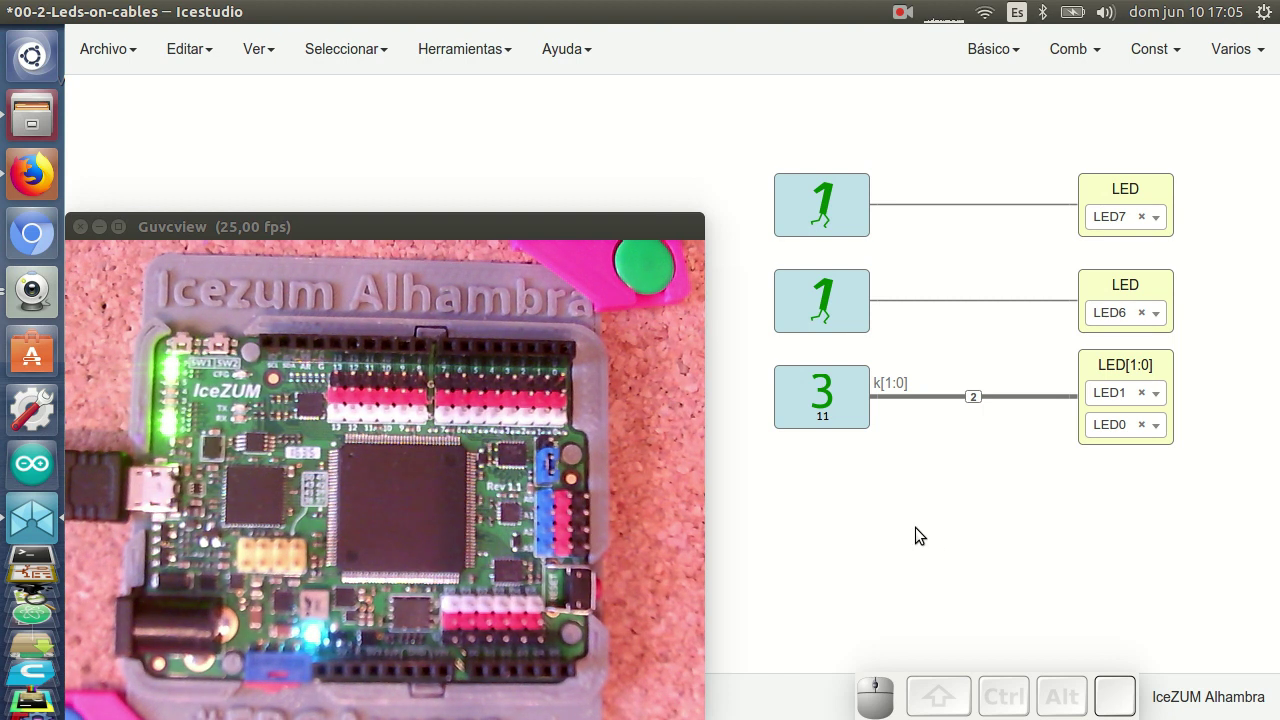
{"action": "left_click_drag", "start_coordinate": [918, 538], "coordinate": [884, 418]}
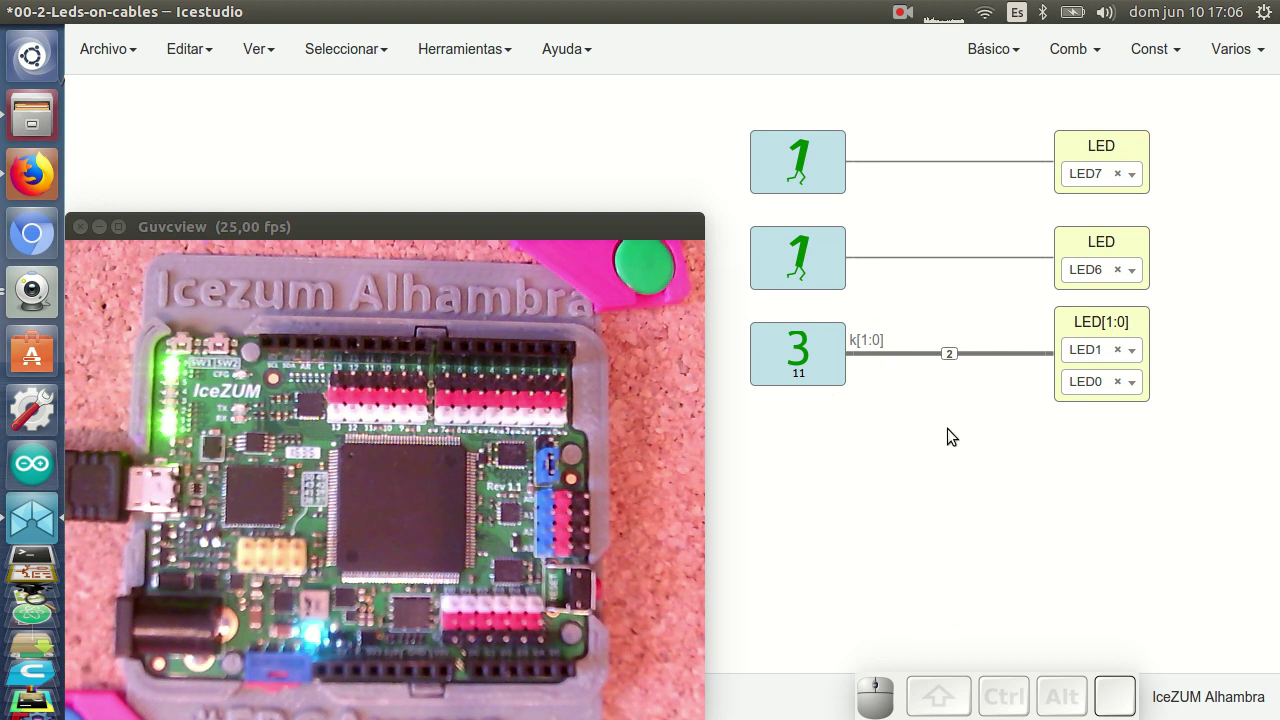
Step: Delete the two single-bit constant/LED circuits, keeping only the bus circuit
{"action": "left_click_drag", "start_coordinate": [784, 93], "coordinate": [1132, 278]}
{"action": "key", "text": "Delete"}
{"action": "left_click_drag", "start_coordinate": [1039, 514], "coordinate": [985, 437]}
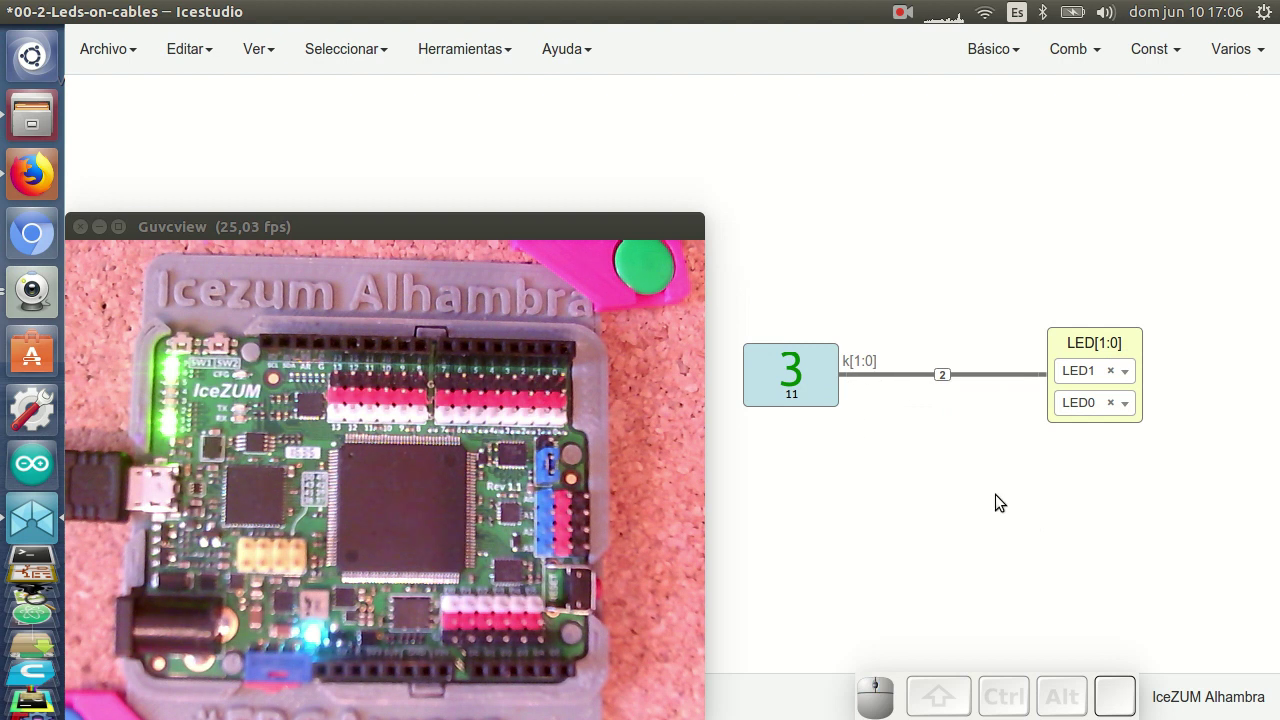
Step: Duplicate the LED[1:0] output above the original and assign it to LED7 and LED6
{"action": "left_click_drag", "start_coordinate": [1164, 500], "coordinate": [1086, 382]}
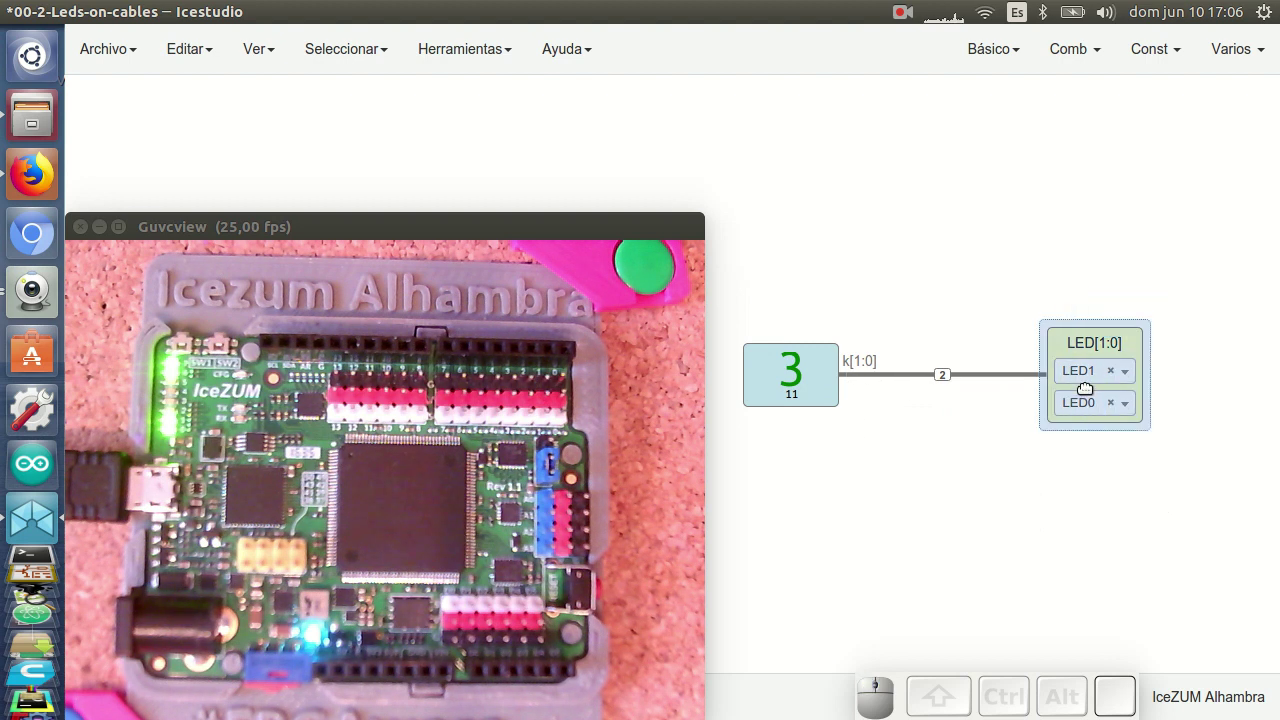
{"action": "key", "text": "ctrl+c"}
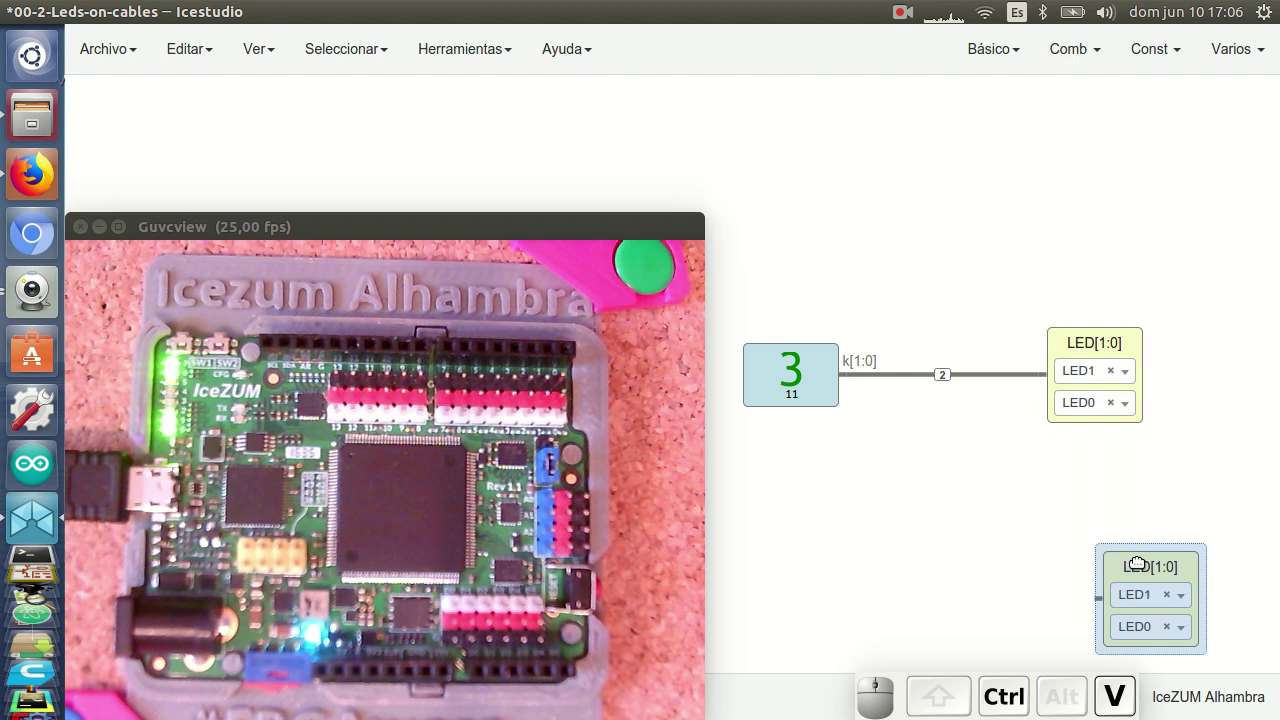
{"action": "left_click_drag", "start_coordinate": [1149, 569], "coordinate": [1126, 203]}
{"action": "left_click", "coordinate": [1184, 218]}
{"action": "left_click", "coordinate": [1123, 181]}
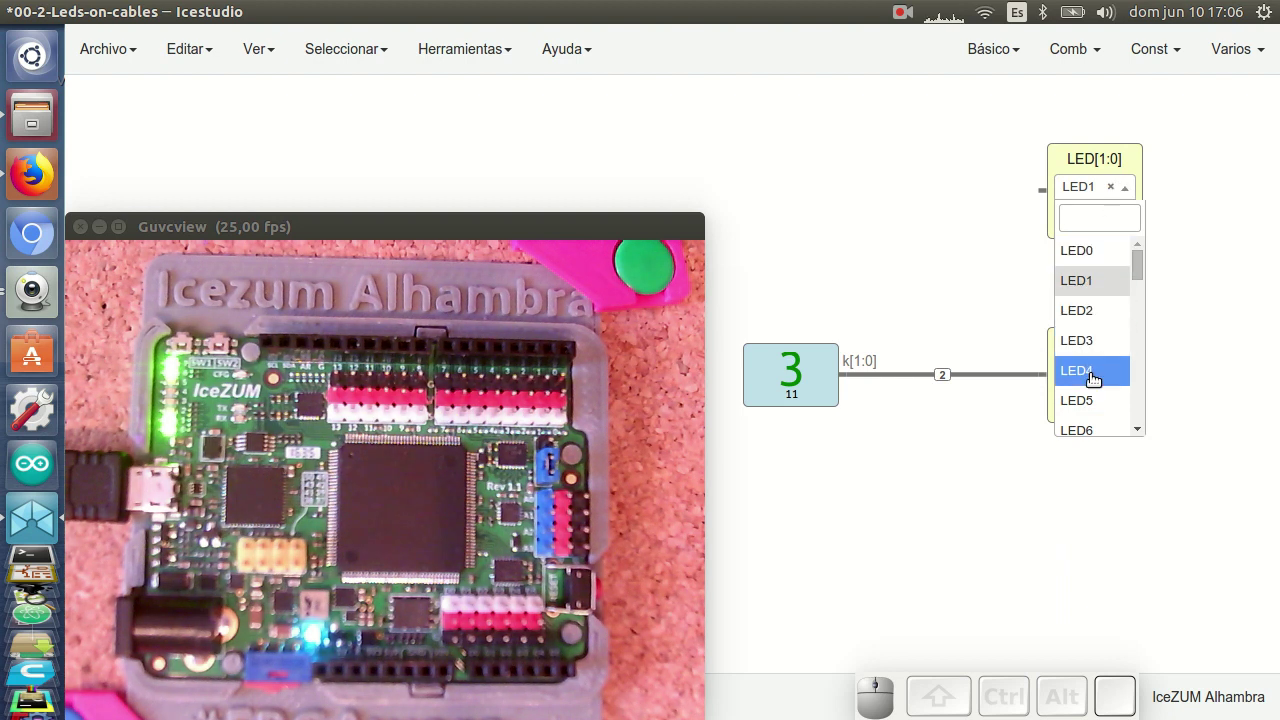
{"action": "scroll", "scroll_direction": "down", "scroll_amount": 3}
{"action": "left_click", "coordinate": [1102, 359]}
{"action": "left_click", "coordinate": [1097, 217]}
{"action": "left_click", "coordinate": [1095, 457]}
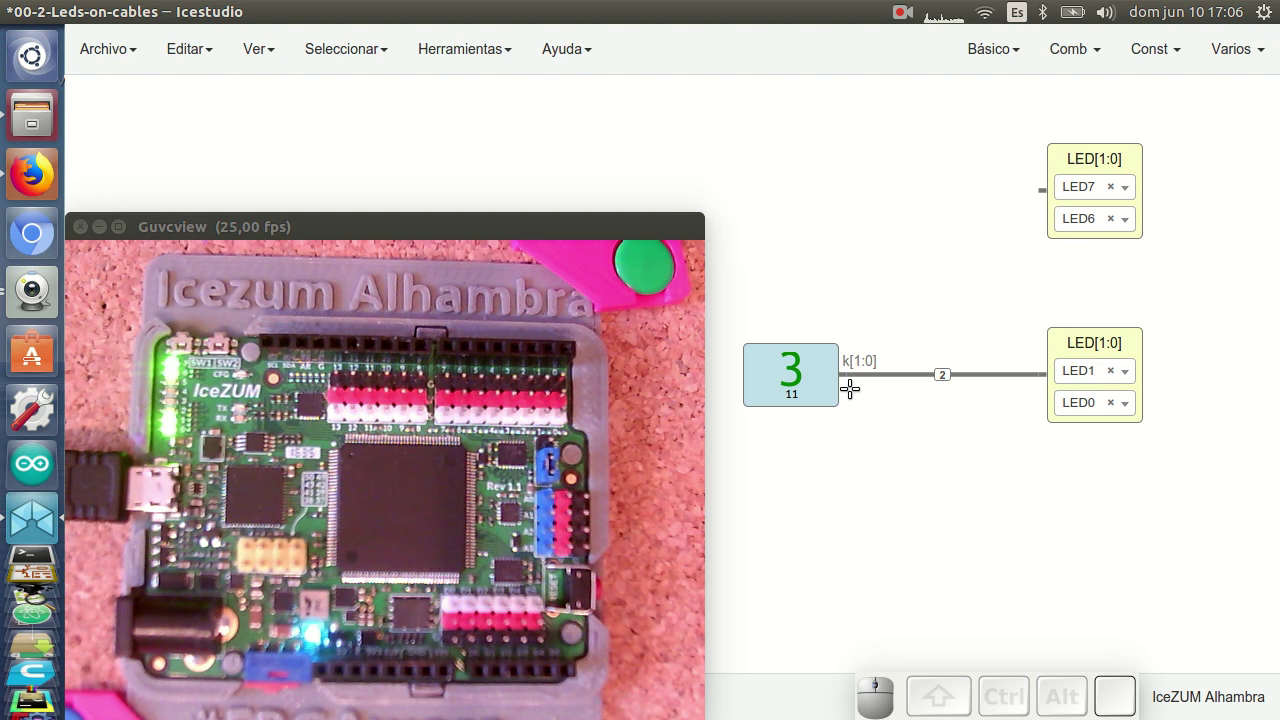
Step: Wire bus k also to the LED7/LED6 output and upload the circuit to the board
{"action": "left_click_drag", "start_coordinate": [854, 376], "coordinate": [1051, 247]}
{"action": "left_click_drag", "start_coordinate": [1032, 258], "coordinate": [1027, 295]}
{"action": "left_click_drag", "start_coordinate": [1127, 156], "coordinate": [1109, 226]}
{"action": "key", "text": "ctrl+u"}
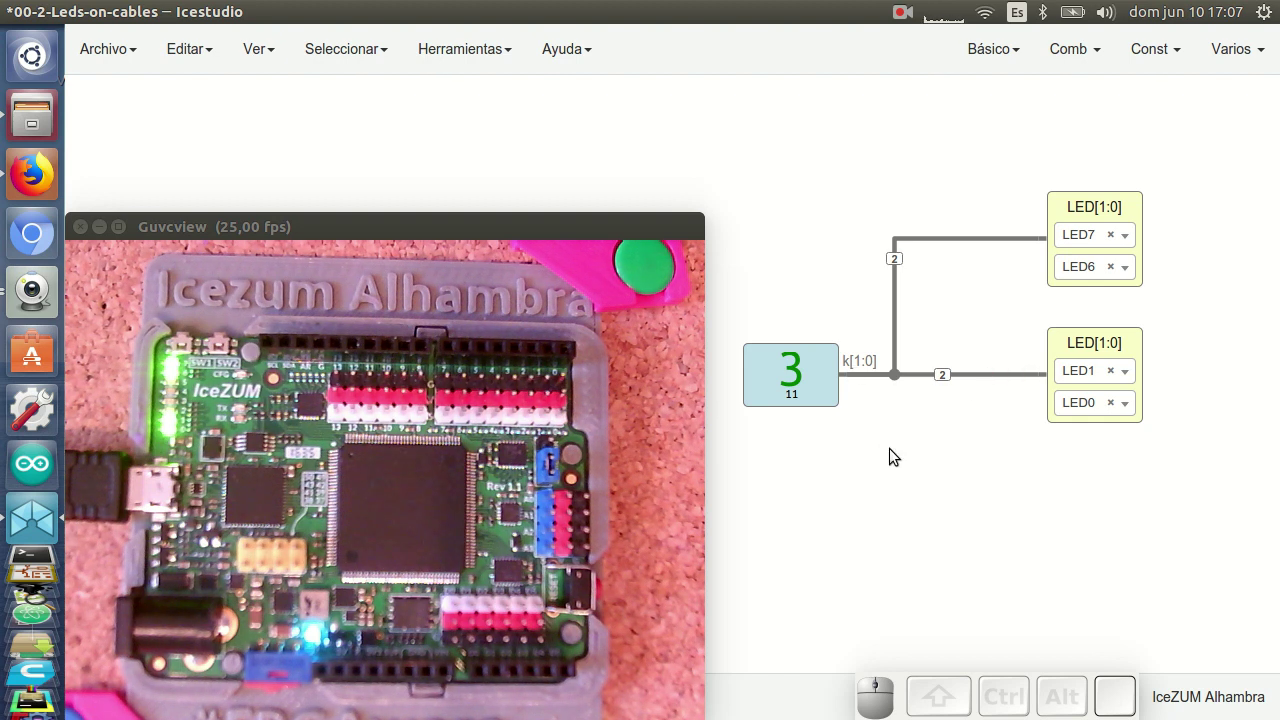
Step: Delete the LED7/LED6 output block so k drives only LED1 and LED0
{"action": "right_click", "coordinate": [941, 475]}
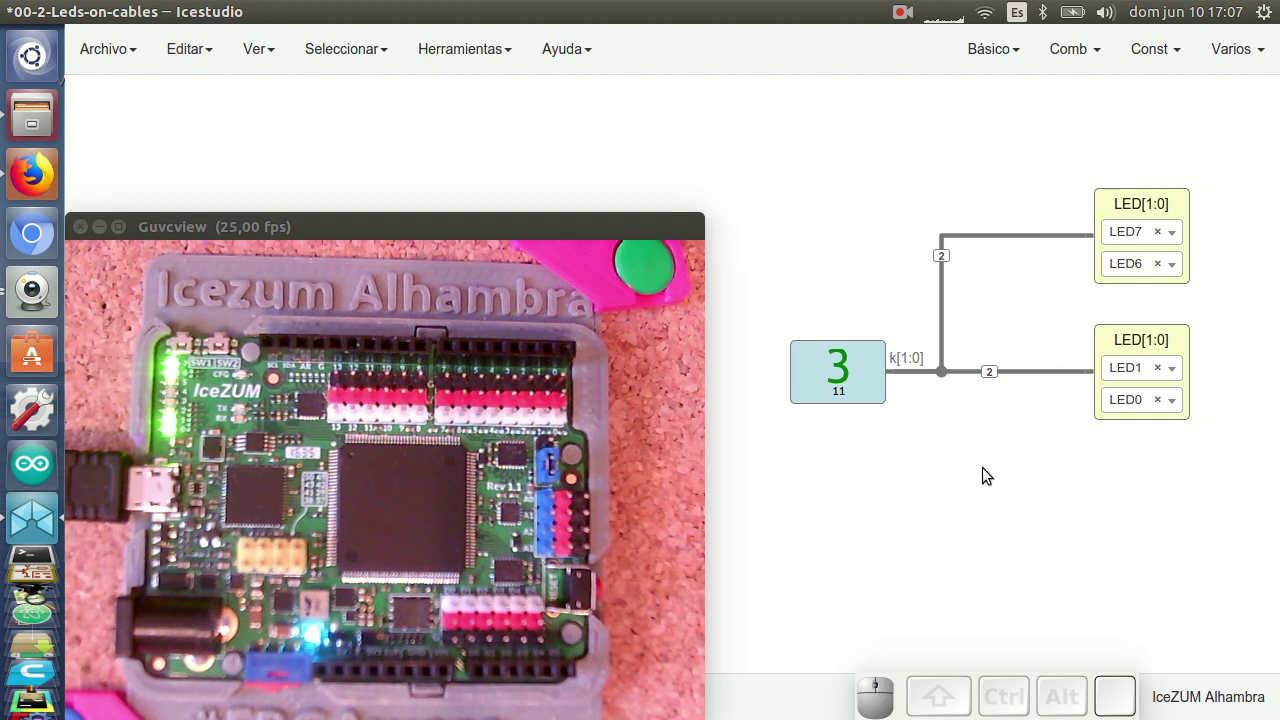
{"action": "left_click_drag", "start_coordinate": [1083, 146], "coordinate": [1159, 226]}
{"action": "key", "text": "Delete"}
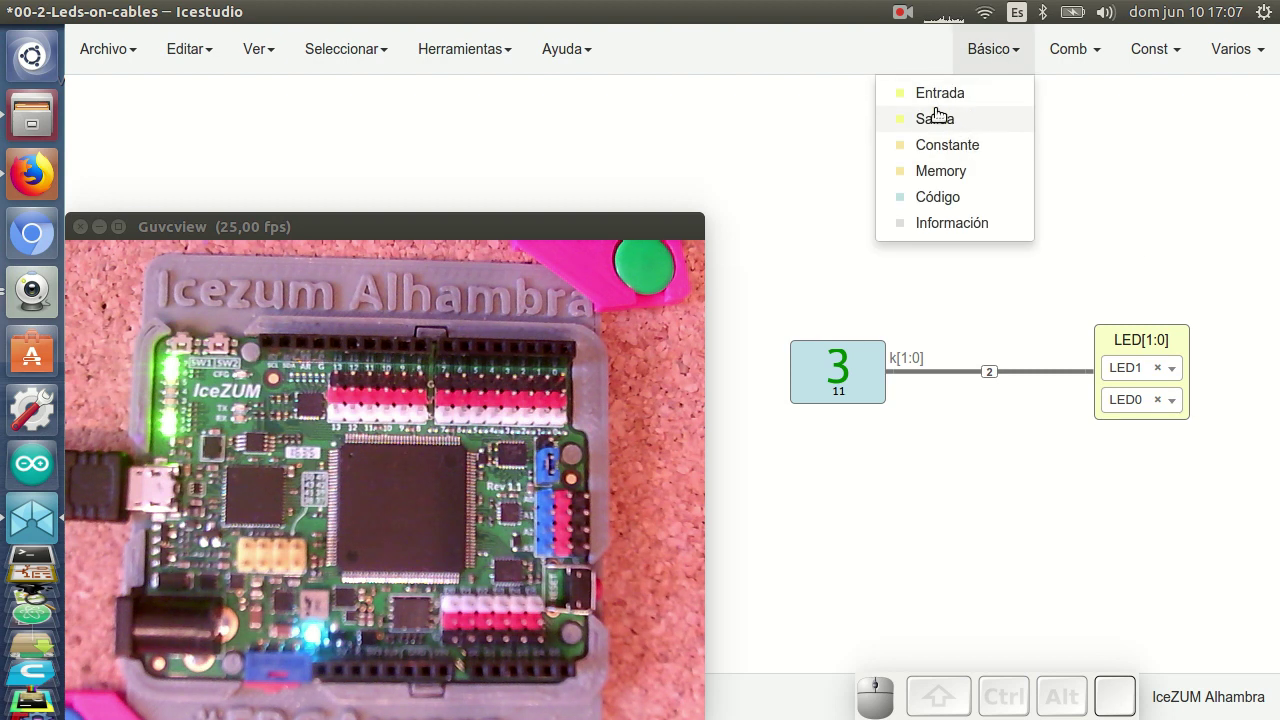
Step: Add a 2-bit input block named boton[1:0] where the constant was
{"action": "left_click", "coordinate": [937, 93]}
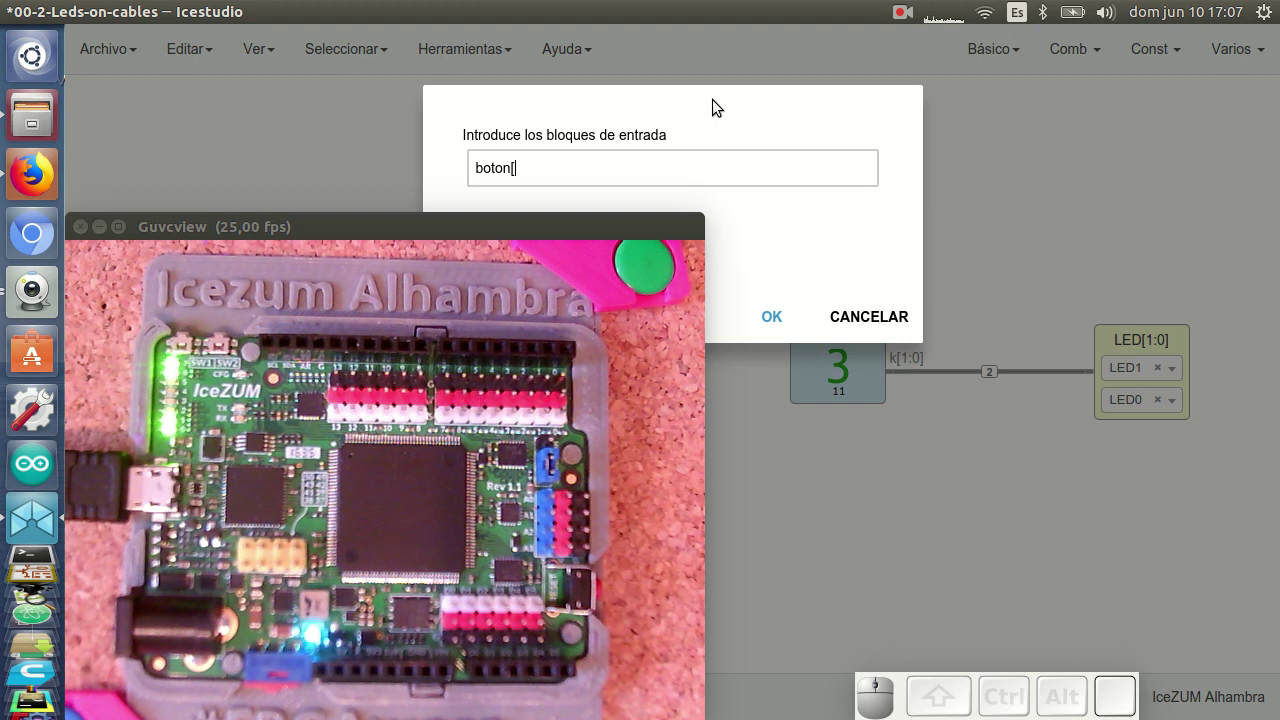
{"action": "key", "text": "1"}
{"action": "key", "text": "shift+."}
{"action": "key", "text": "0"}
{"action": "key", "text": "Return"}
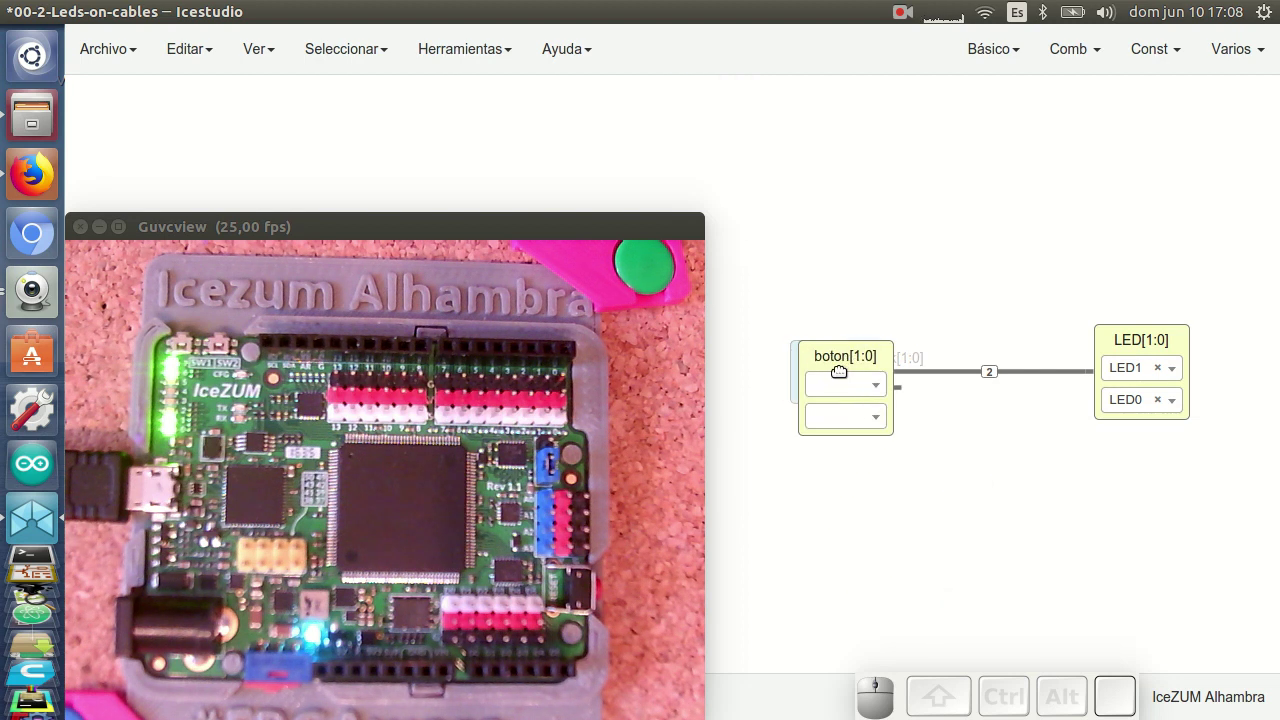
{"action": "left_click", "coordinate": [834, 370]}
Step: Assign SW1 and SW2 to the boton bits and upload the switch-to-LED circuit to the board
{"action": "left_click", "coordinate": [864, 359]}
{"action": "left_click", "coordinate": [851, 427]}
{"action": "left_click", "coordinate": [848, 401]}
{"action": "left_click", "coordinate": [842, 490]}
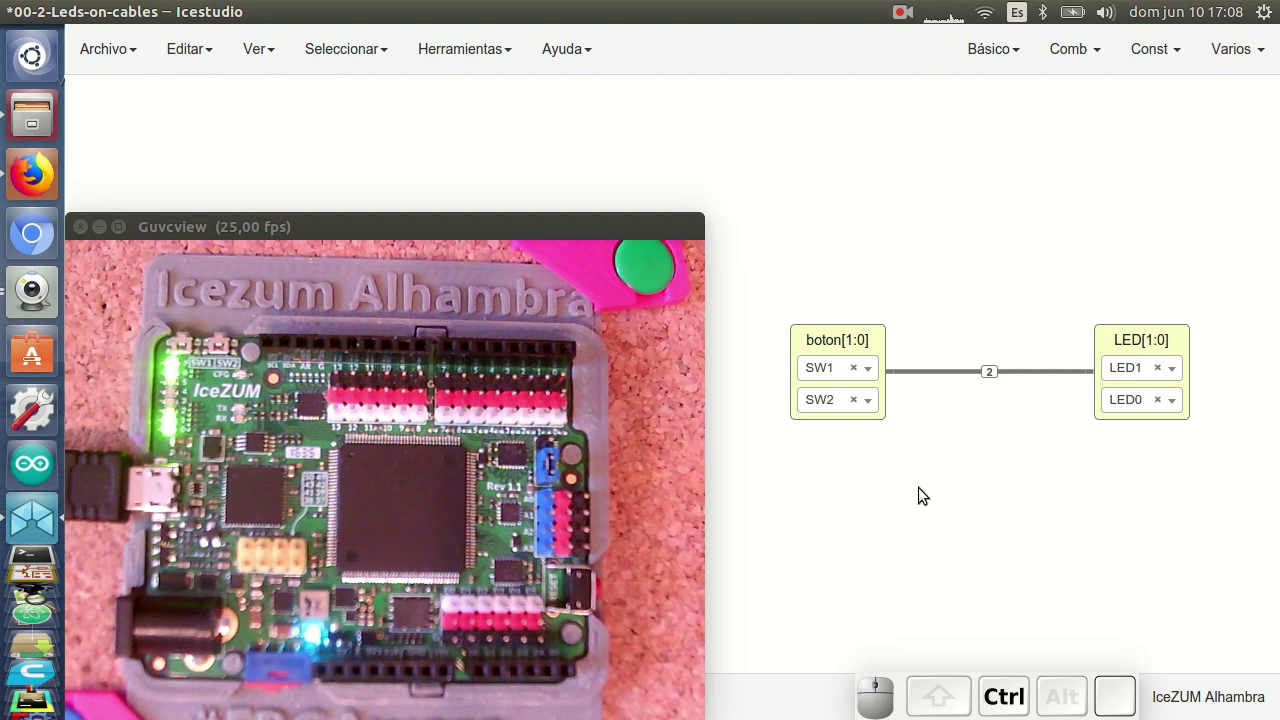
{"action": "key", "text": "ctrl+u"}
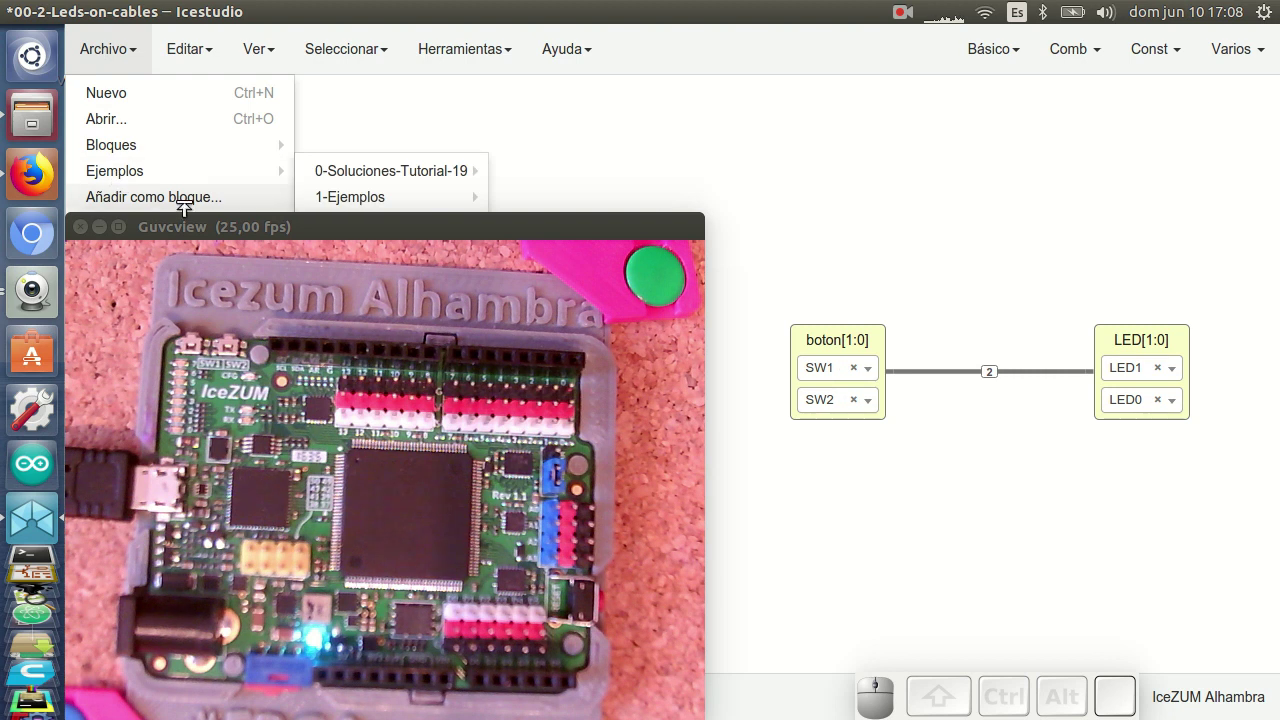
Step: Open the 03-Bus-4bits-LEDs example maximized, with the board live view beside it
{"action": "left_click", "coordinate": [101, 232]}
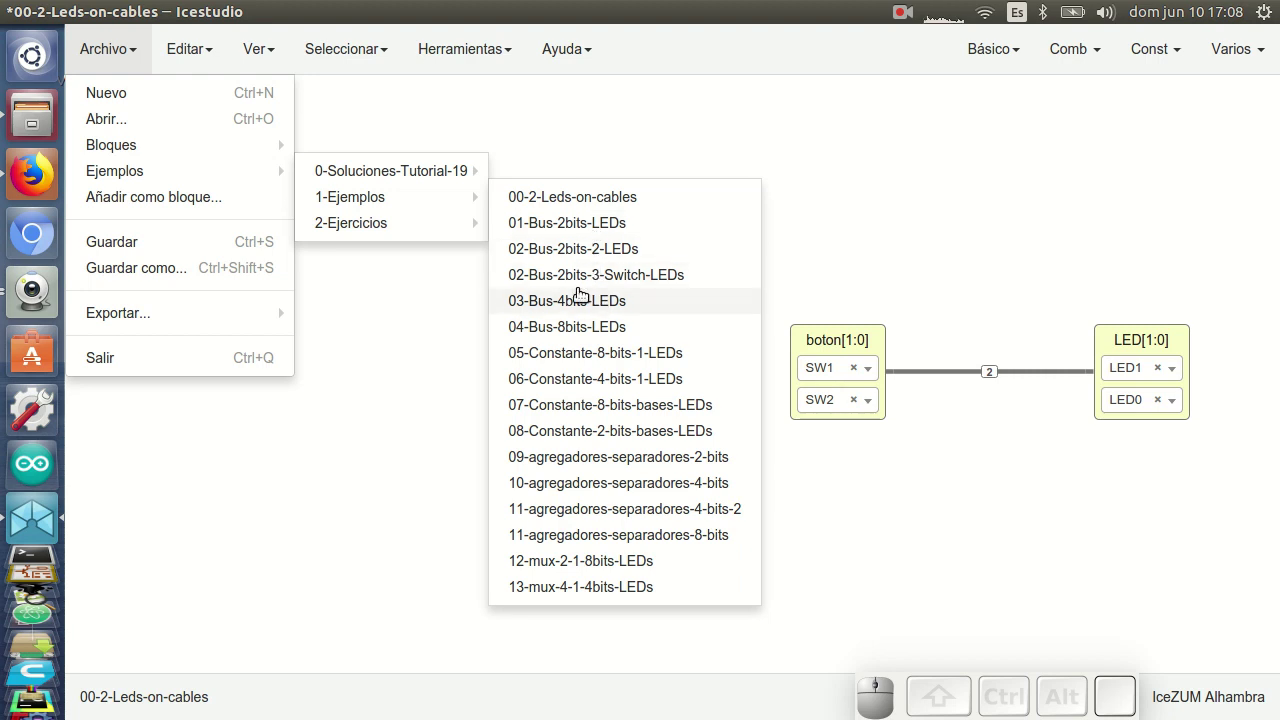
{"action": "left_click", "coordinate": [585, 294]}
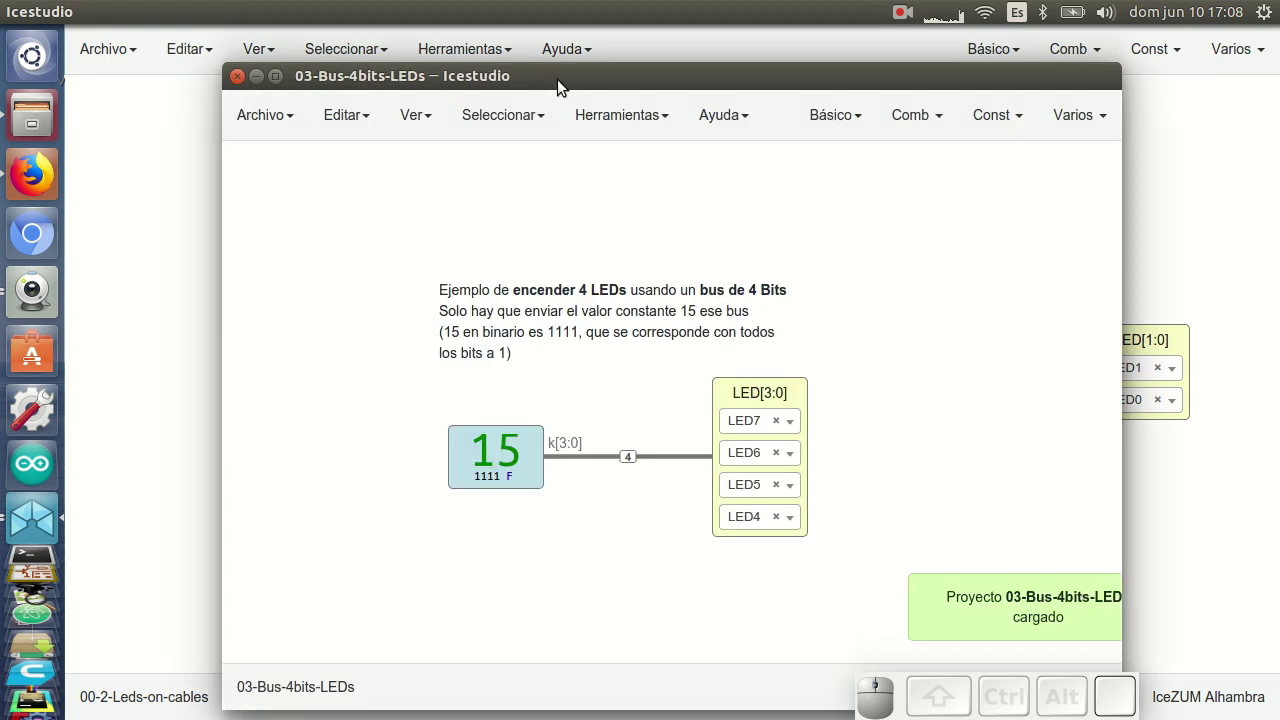
{"action": "left_click", "coordinate": [560, 85]}
{"action": "left_click", "coordinate": [549, 81]}
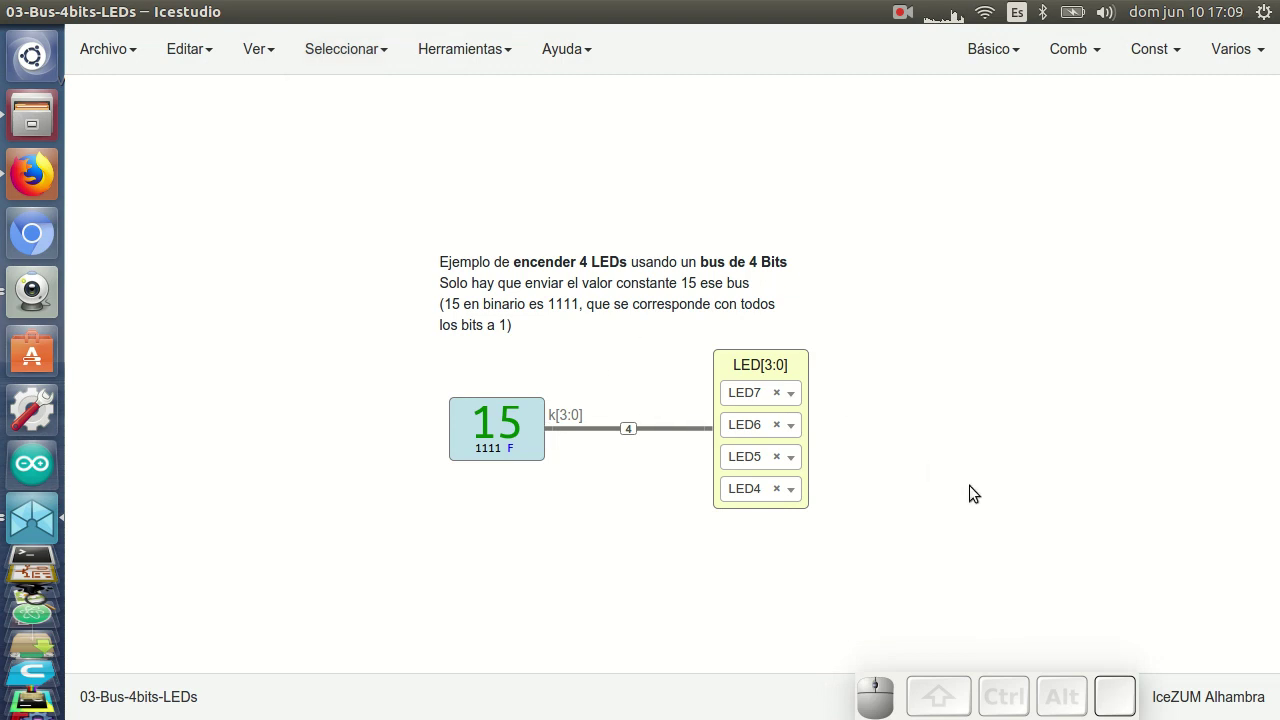
{"action": "left_click", "coordinate": [30, 296]}
{"action": "left_click_drag", "start_coordinate": [893, 495], "coordinate": [1188, 471]}
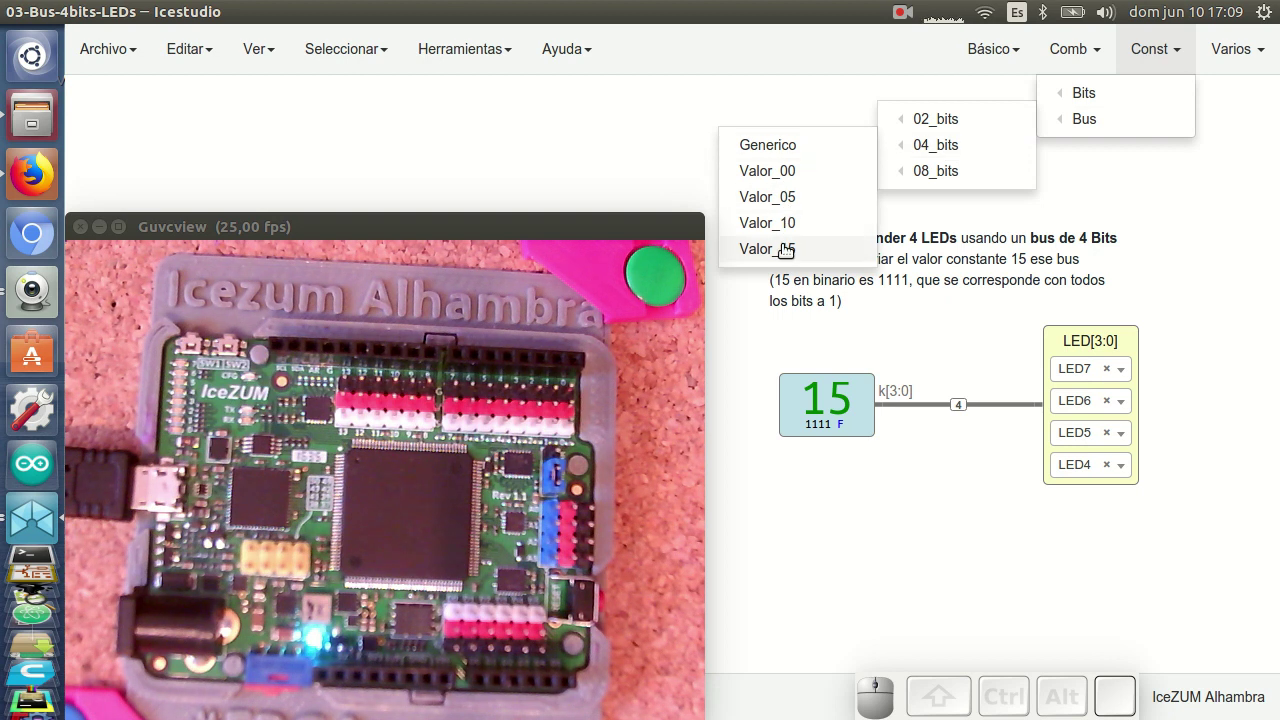
{"action": "left_click", "coordinate": [785, 244]}
{"action": "left_click", "coordinate": [815, 530]}
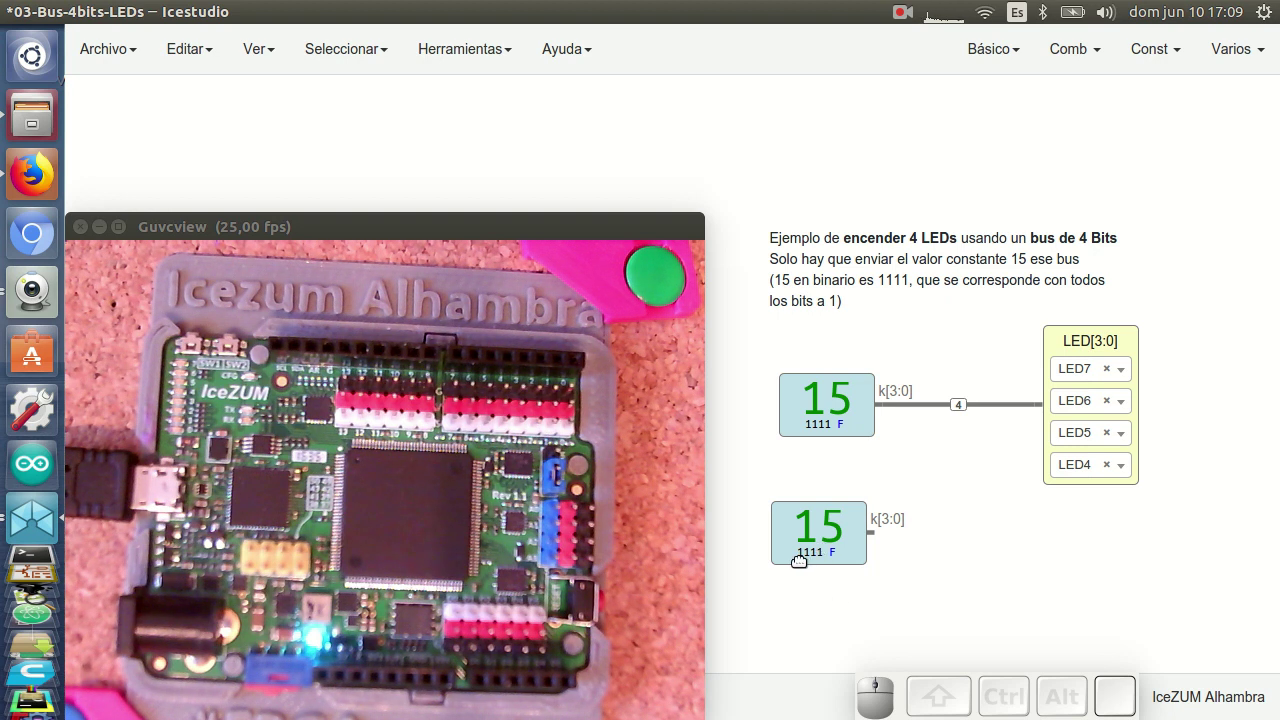
{"action": "left_click_drag", "start_coordinate": [924, 624], "coordinate": [809, 492]}
{"action": "key", "text": "Delete"}
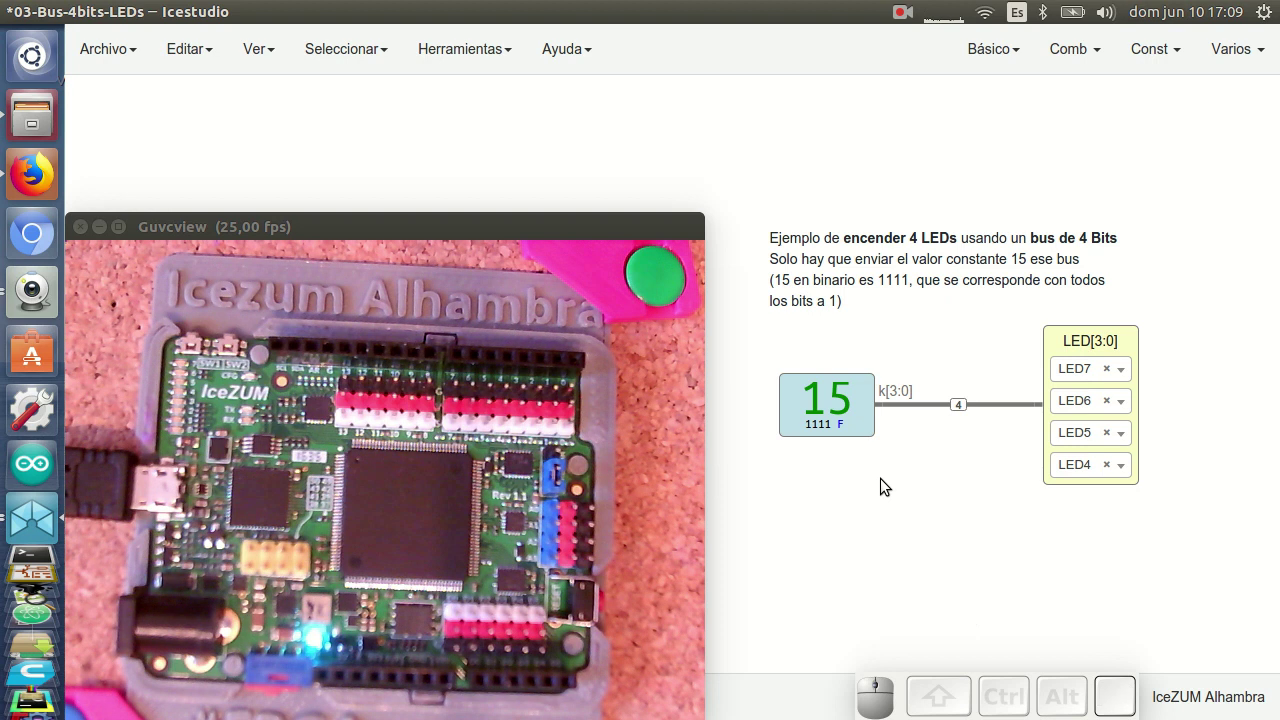
Step: Upload the example, replace the 4-bit constant 15 with value 5, and upload again
{"action": "key", "text": "ctrl+u"}
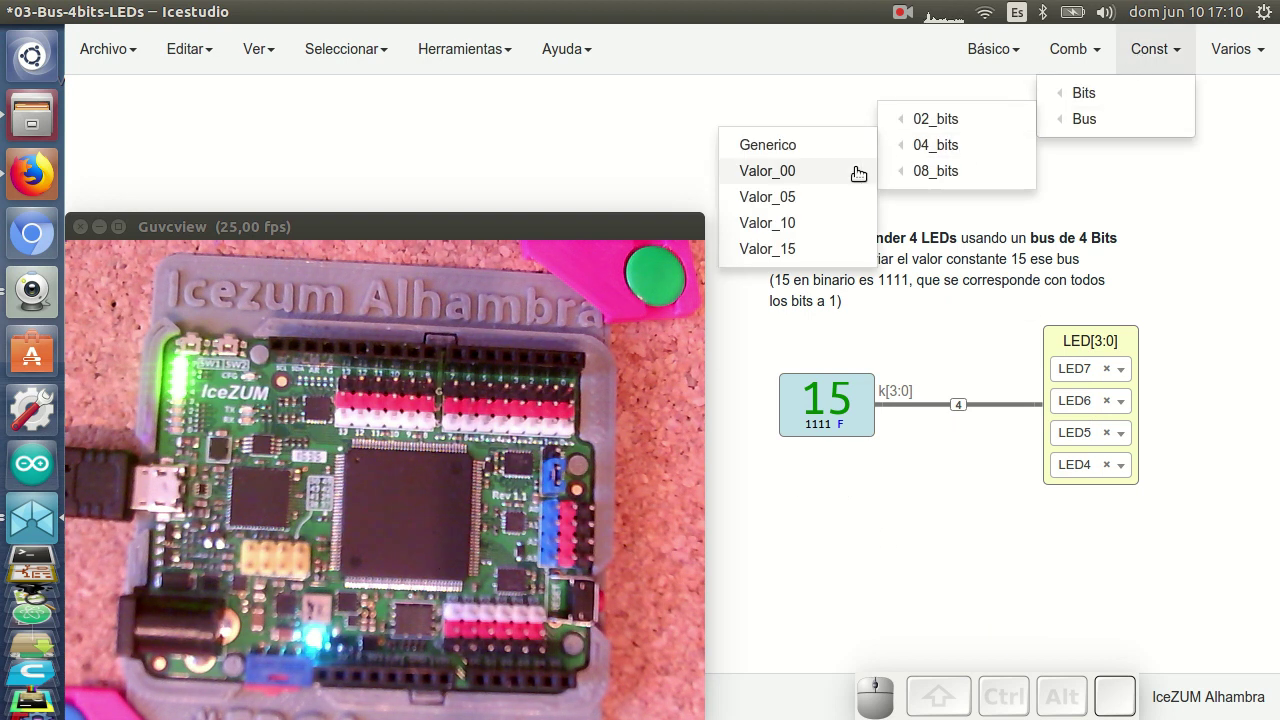
{"action": "left_click", "coordinate": [819, 191]}
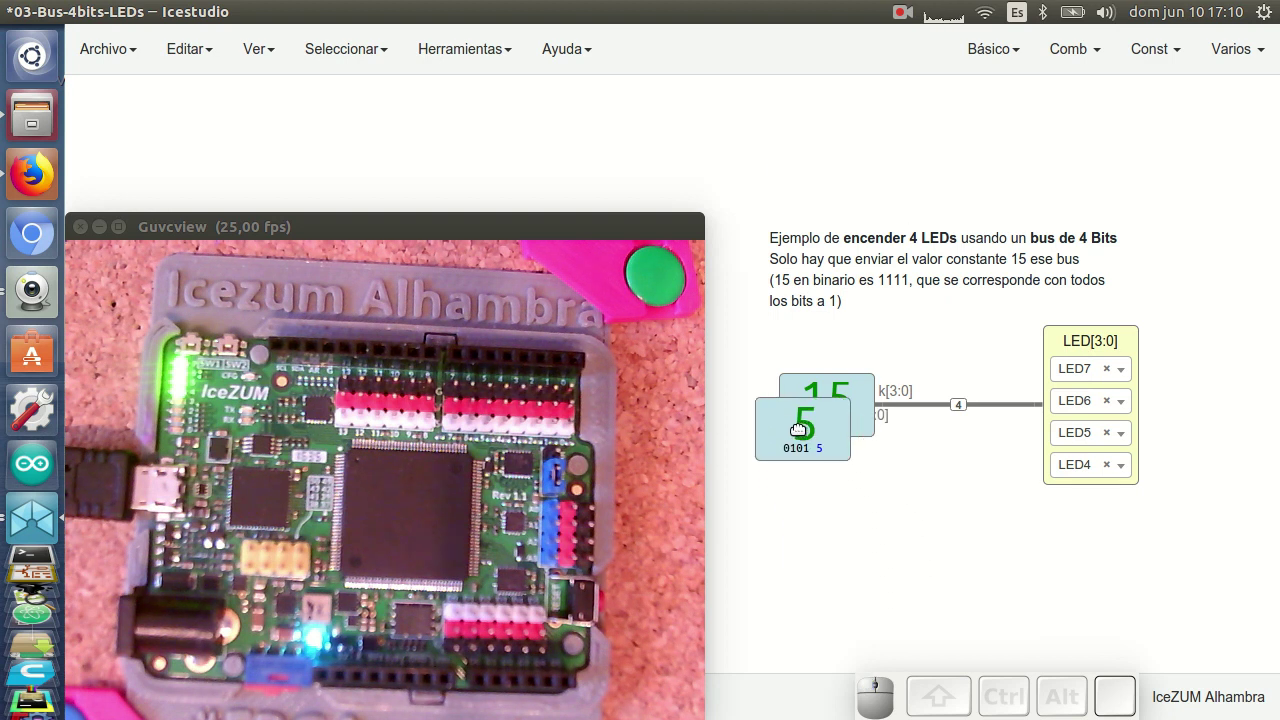
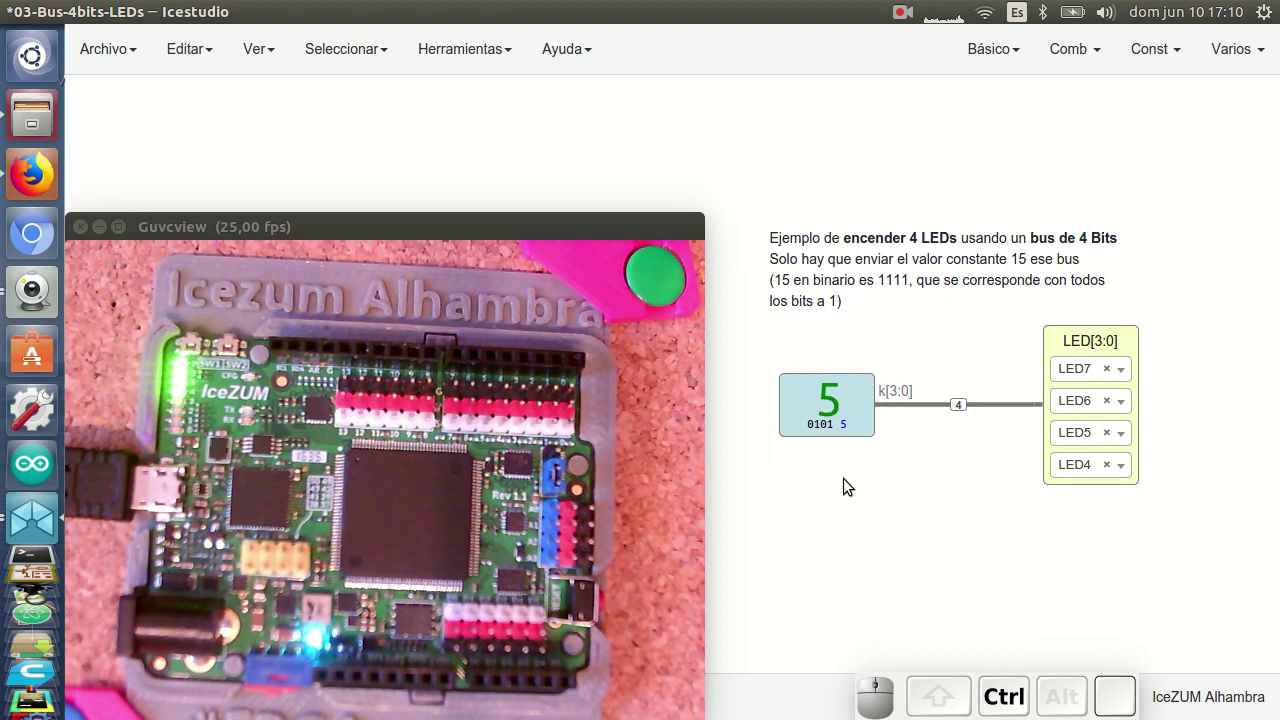
{"action": "key", "text": "ctrl+u"}
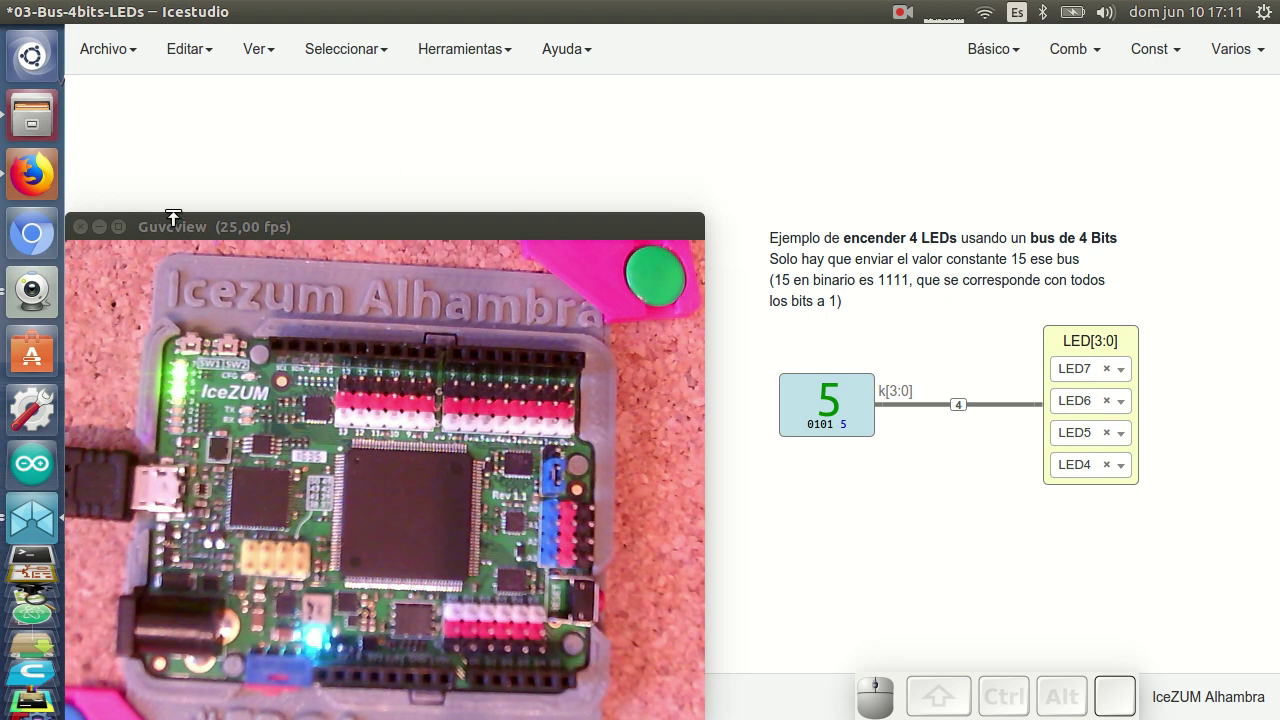
Step: Open the 04-Bus-8bits-LEDs example (constant 255 on LED7–LED0) and place it beside the board camera view
{"action": "left_click", "coordinate": [107, 236]}
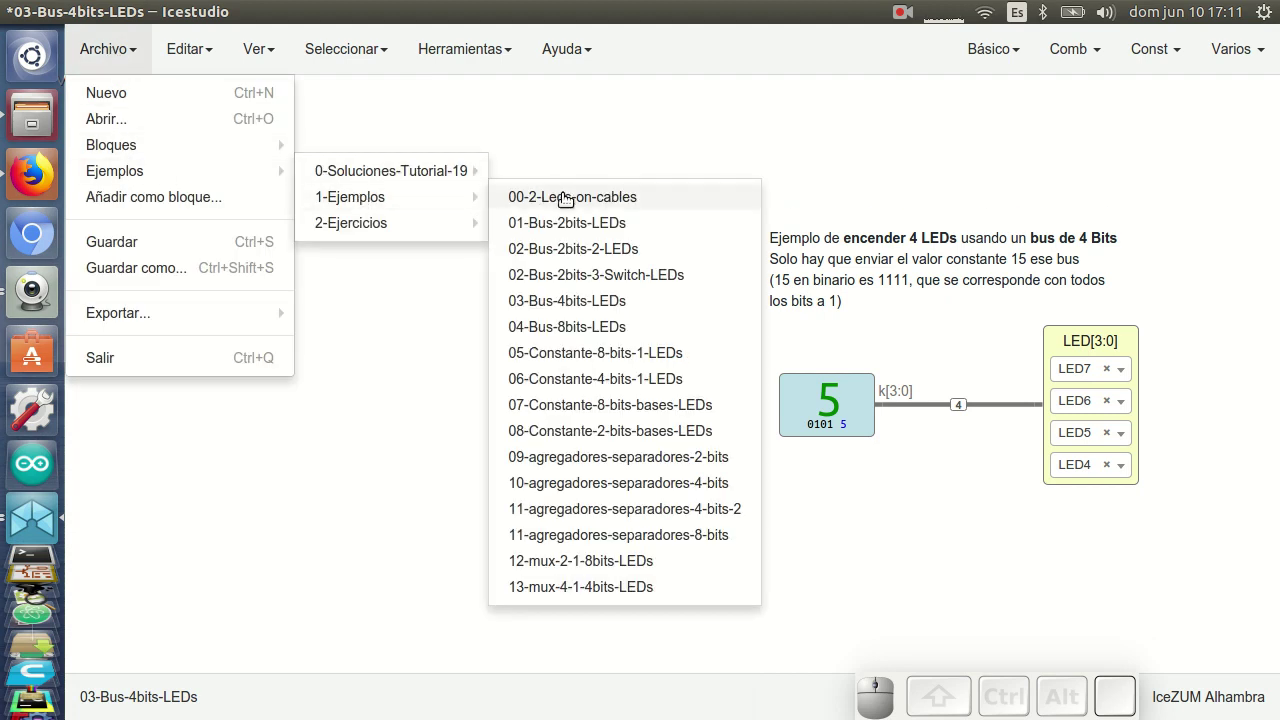
{"action": "left_click", "coordinate": [565, 353]}
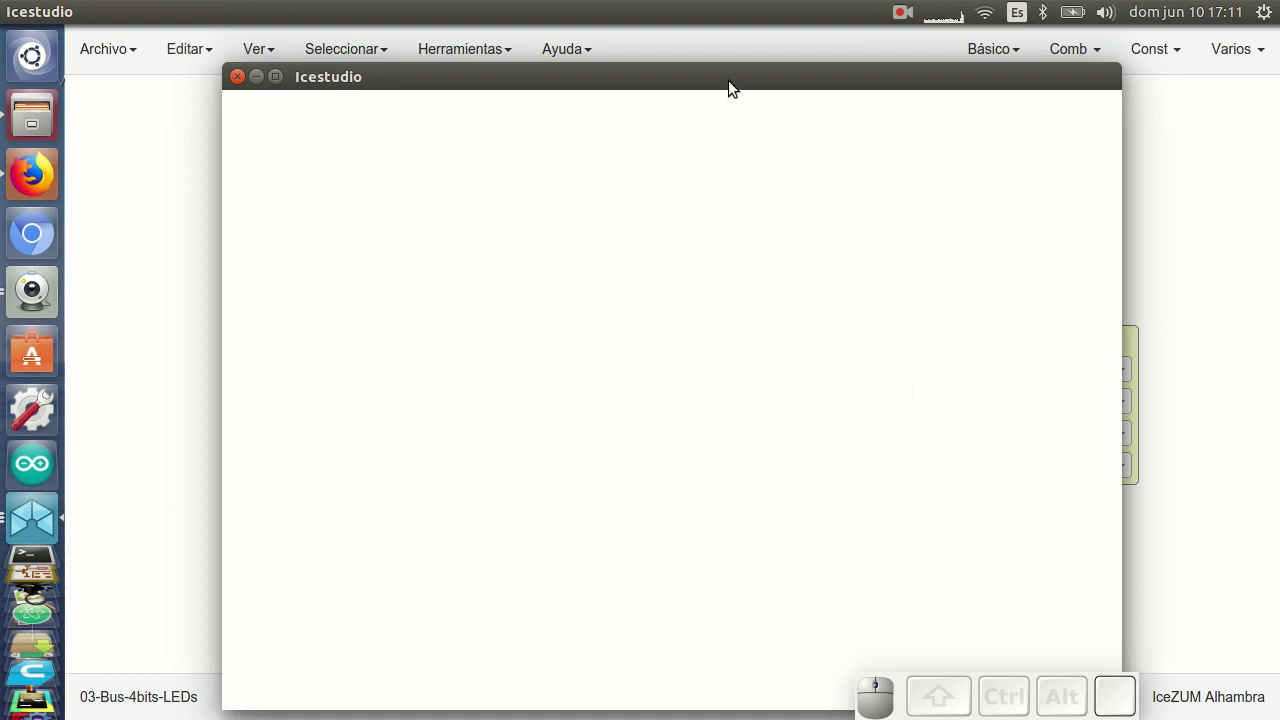
{"action": "left_click", "coordinate": [729, 82]}
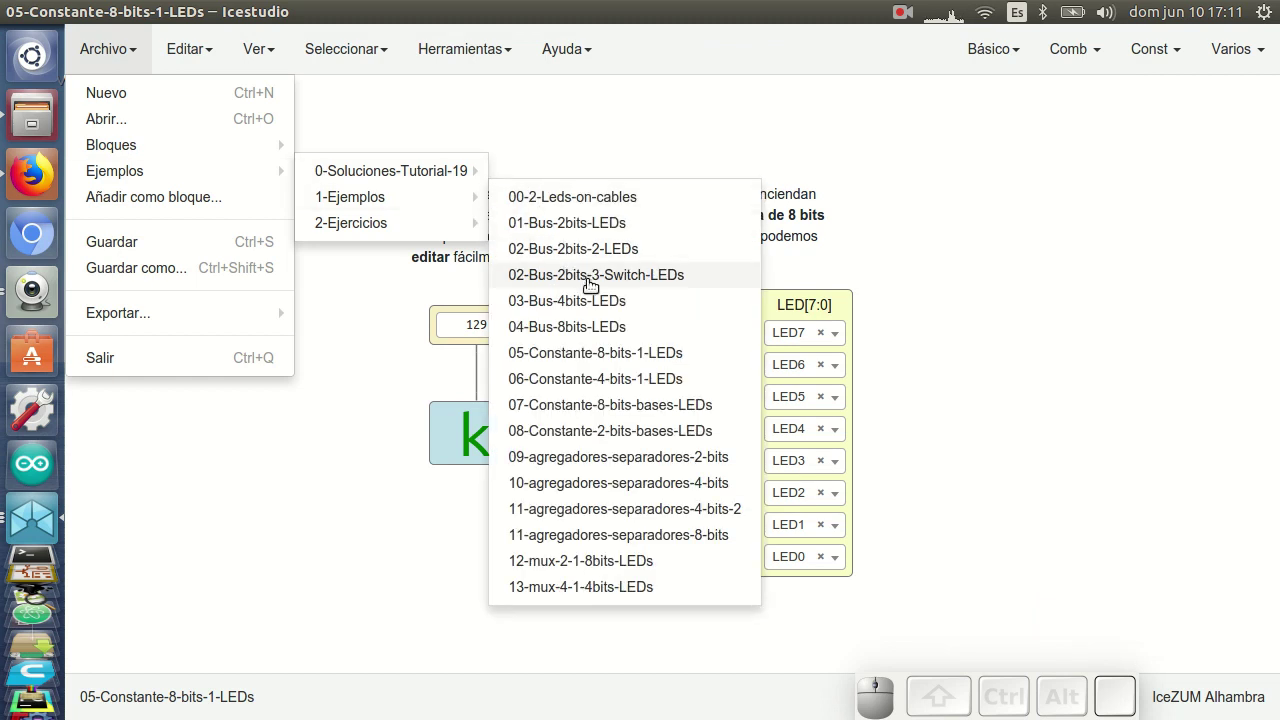
{"action": "left_click", "coordinate": [598, 326]}
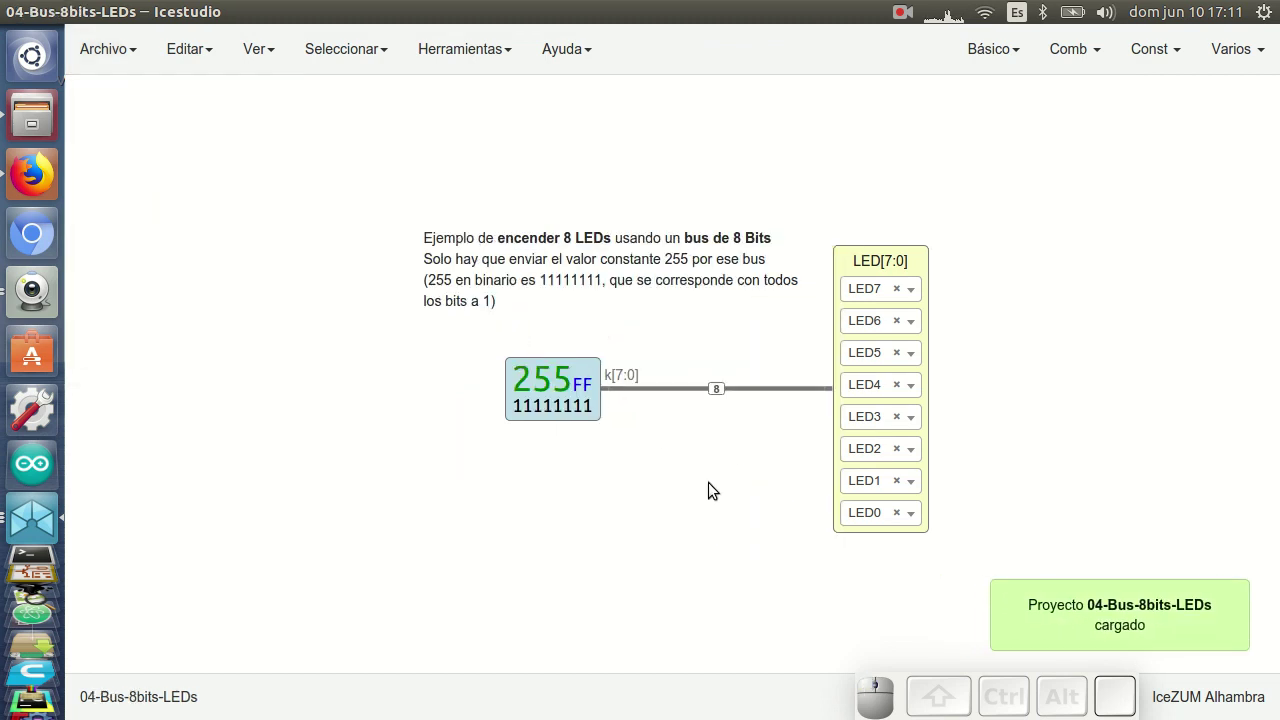
{"action": "left_click", "coordinate": [53, 287]}
{"action": "left_click_drag", "start_coordinate": [857, 191], "coordinate": [1175, 162]}
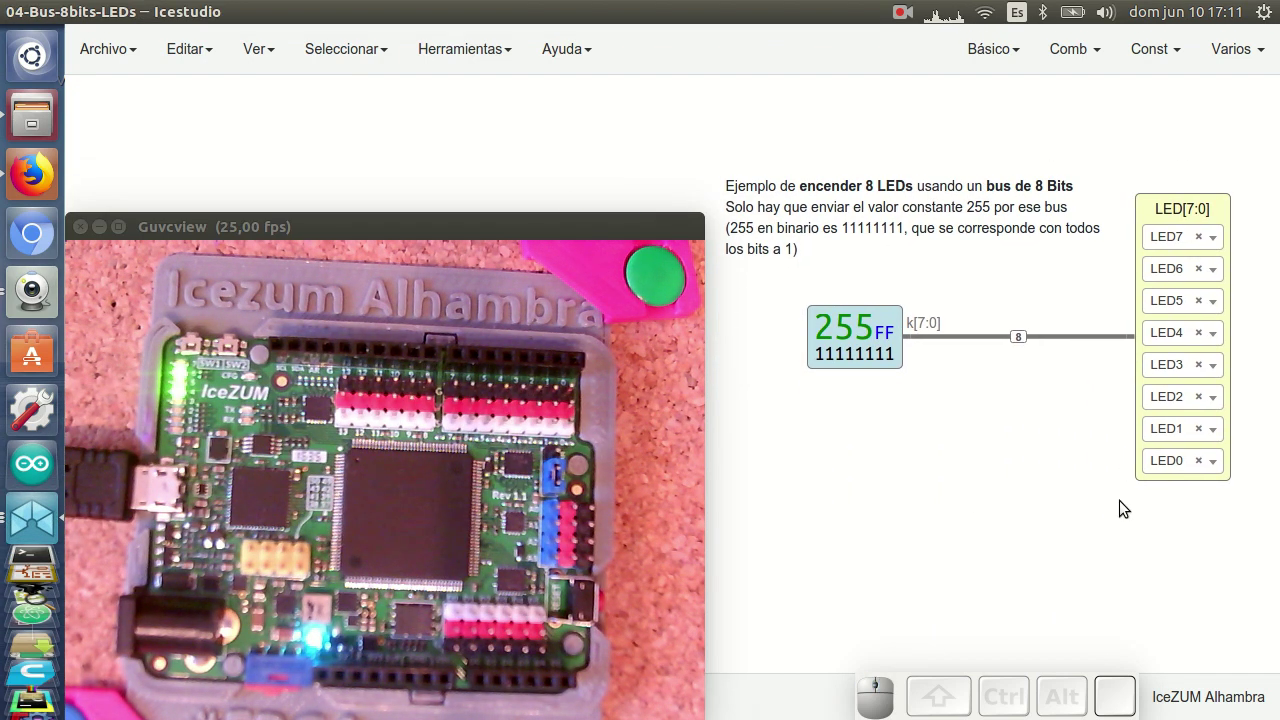
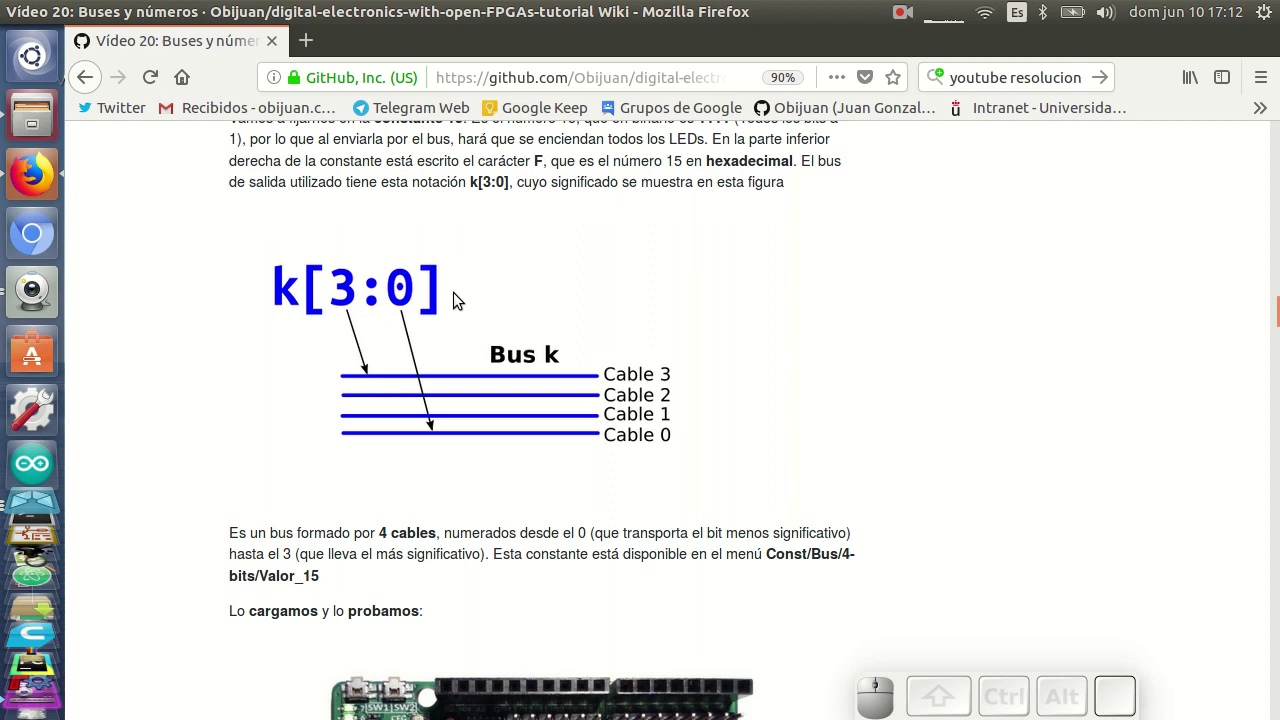
Step: Scroll the Vídeo 20 wiki to the 8-bit constant 255 section and its k[7:0] bus figure
{"action": "scroll", "scroll_direction": "down", "scroll_amount": 3}
{"action": "scroll", "scroll_direction": "down", "scroll_amount": 3}
{"action": "scroll", "scroll_direction": "up", "scroll_amount": 3}
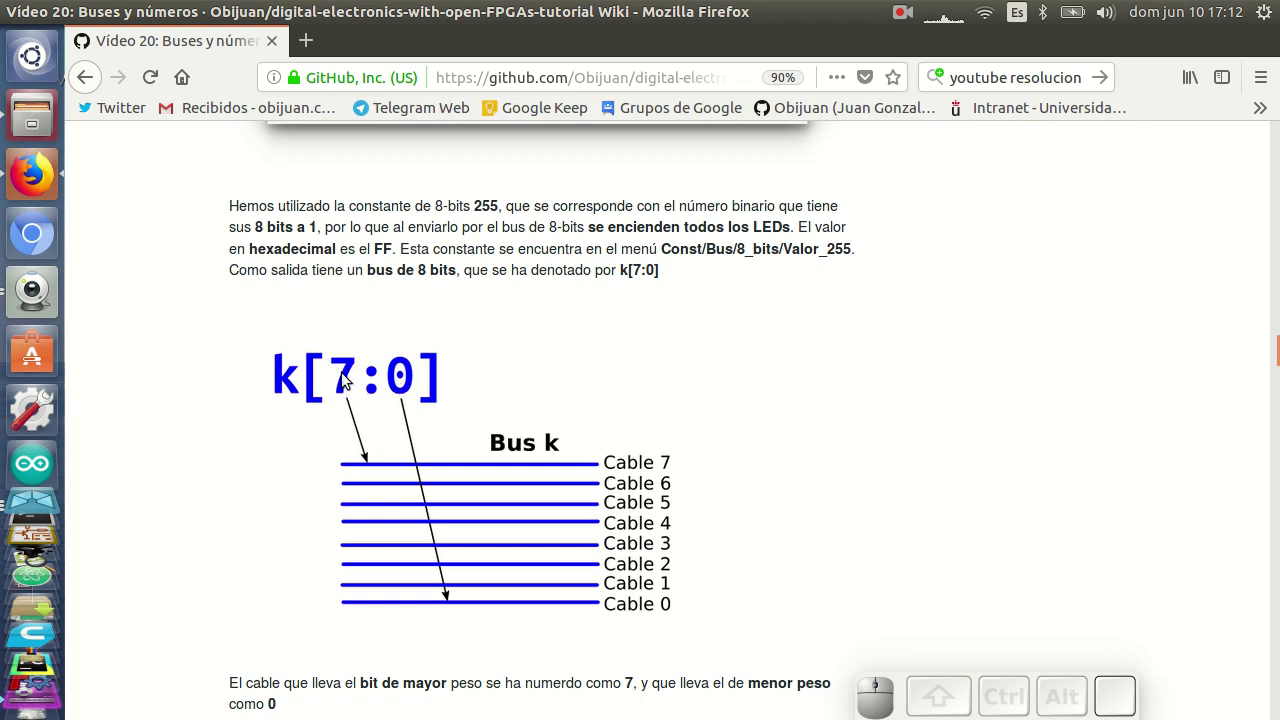
Step: Back in Icestudio, browse the Const > Bus > 08_bits constants for the 8-LED example without adding one
{"action": "left_click", "coordinate": [44, 297]}
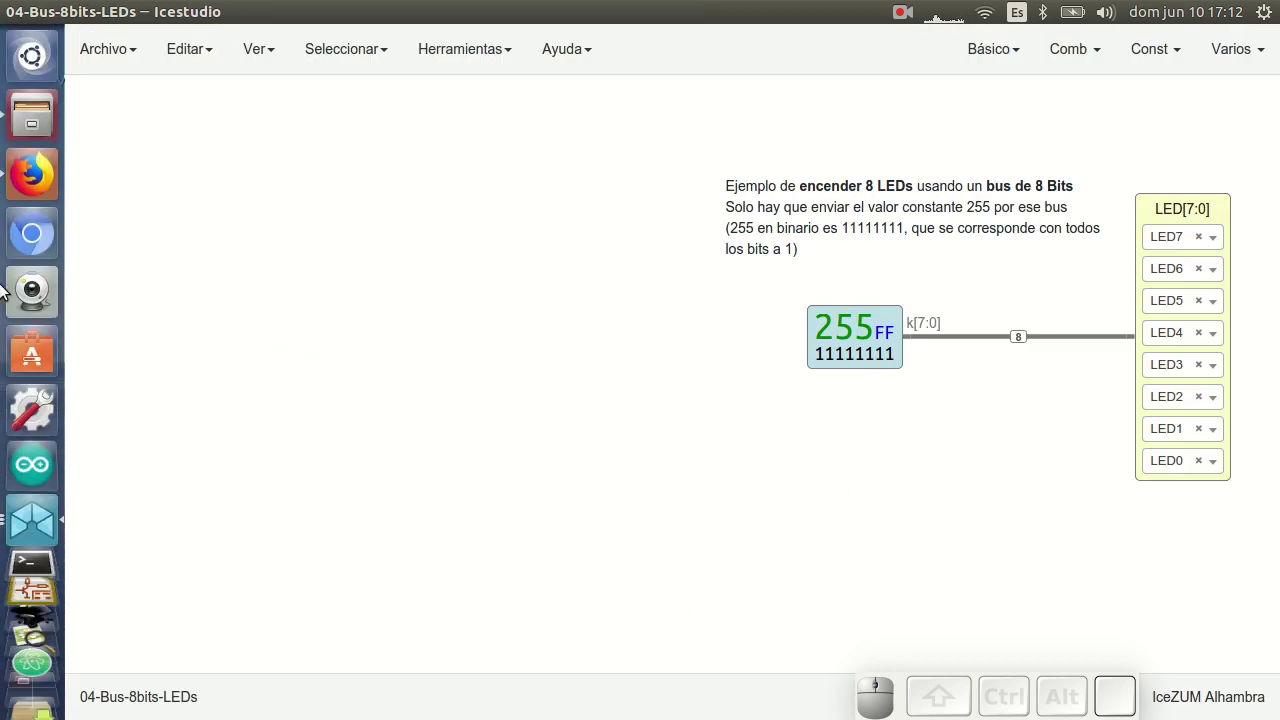
{"action": "left_click", "coordinate": [31, 302]}
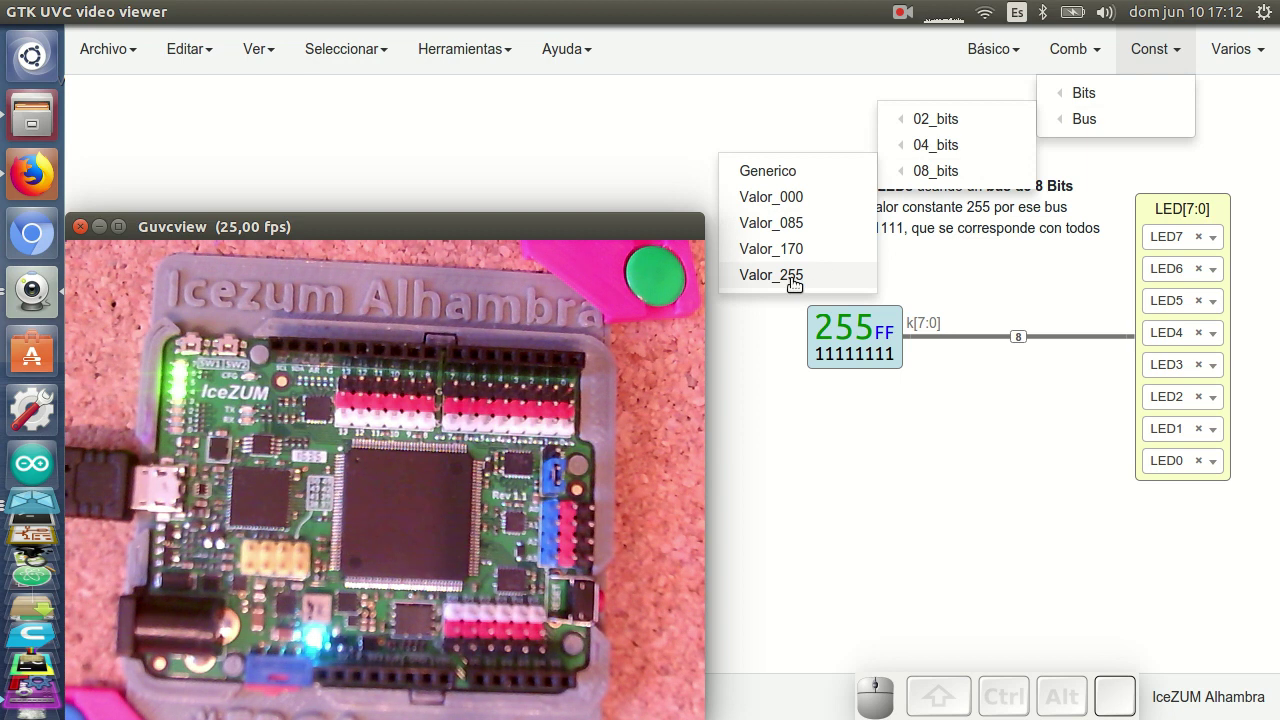
{"action": "left_click", "coordinate": [835, 466]}
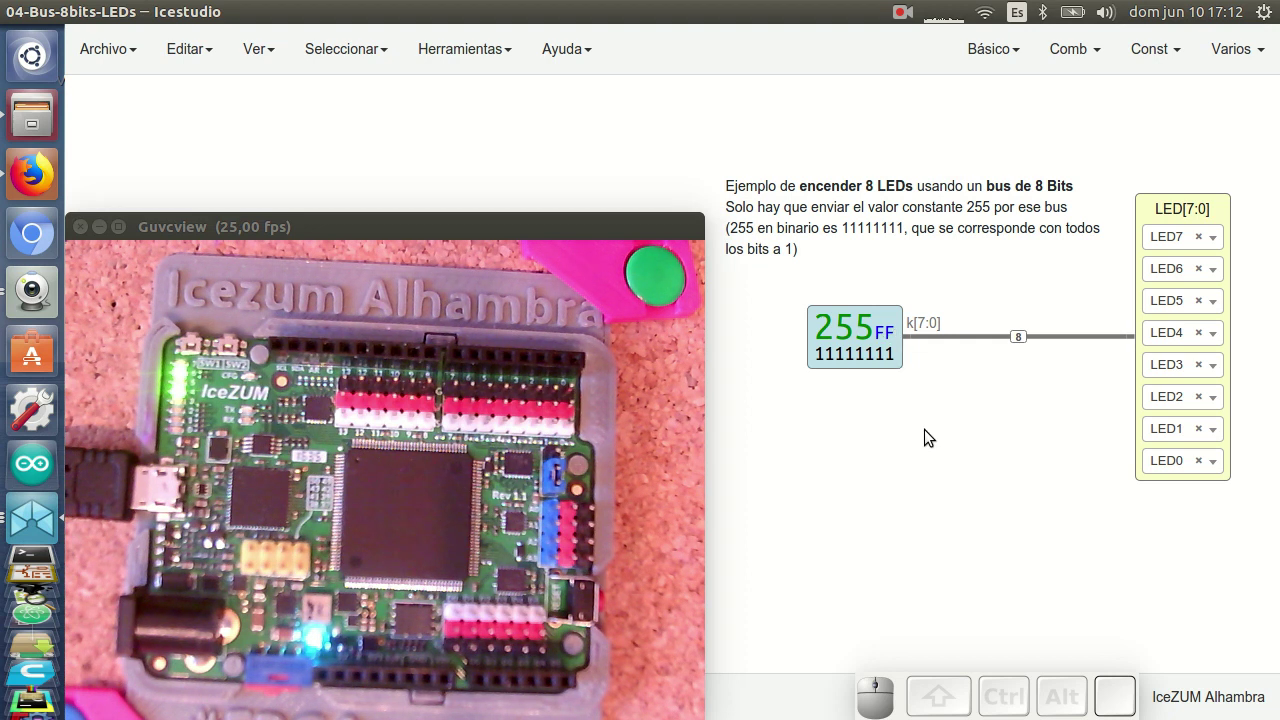
{"action": "key", "text": "ctrl+u"}
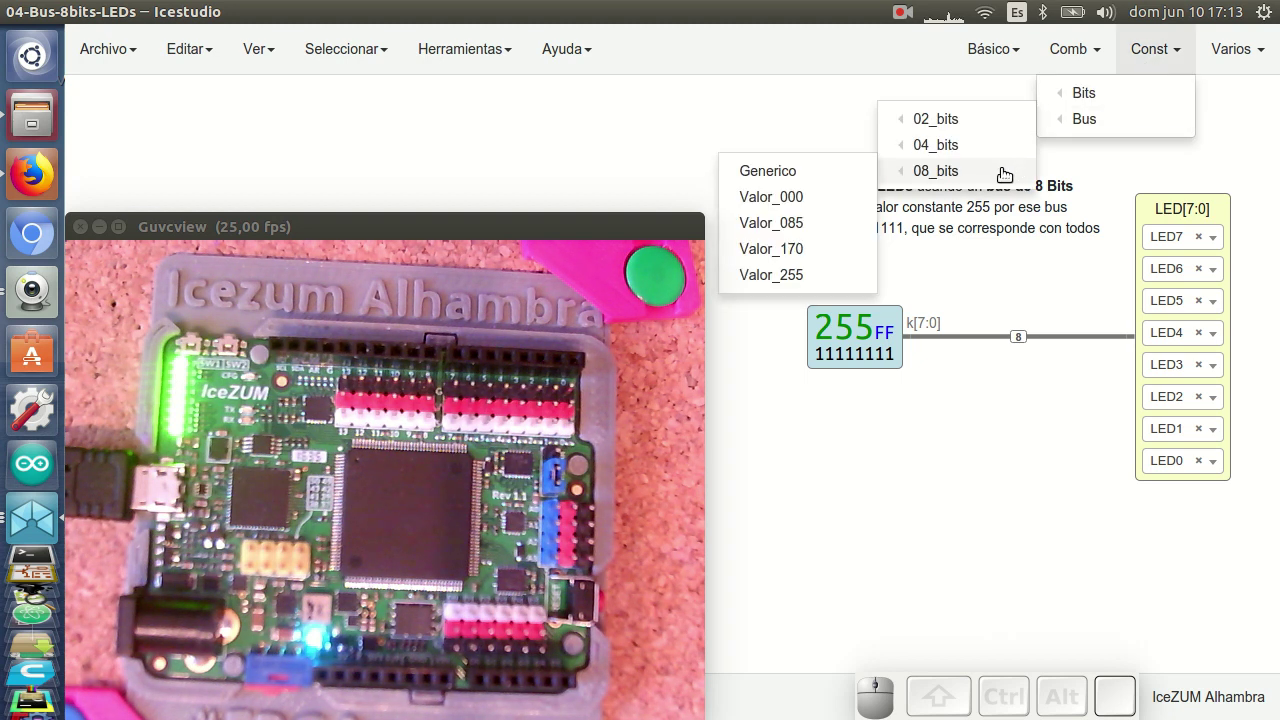
{"action": "left_click", "coordinate": [824, 246]}
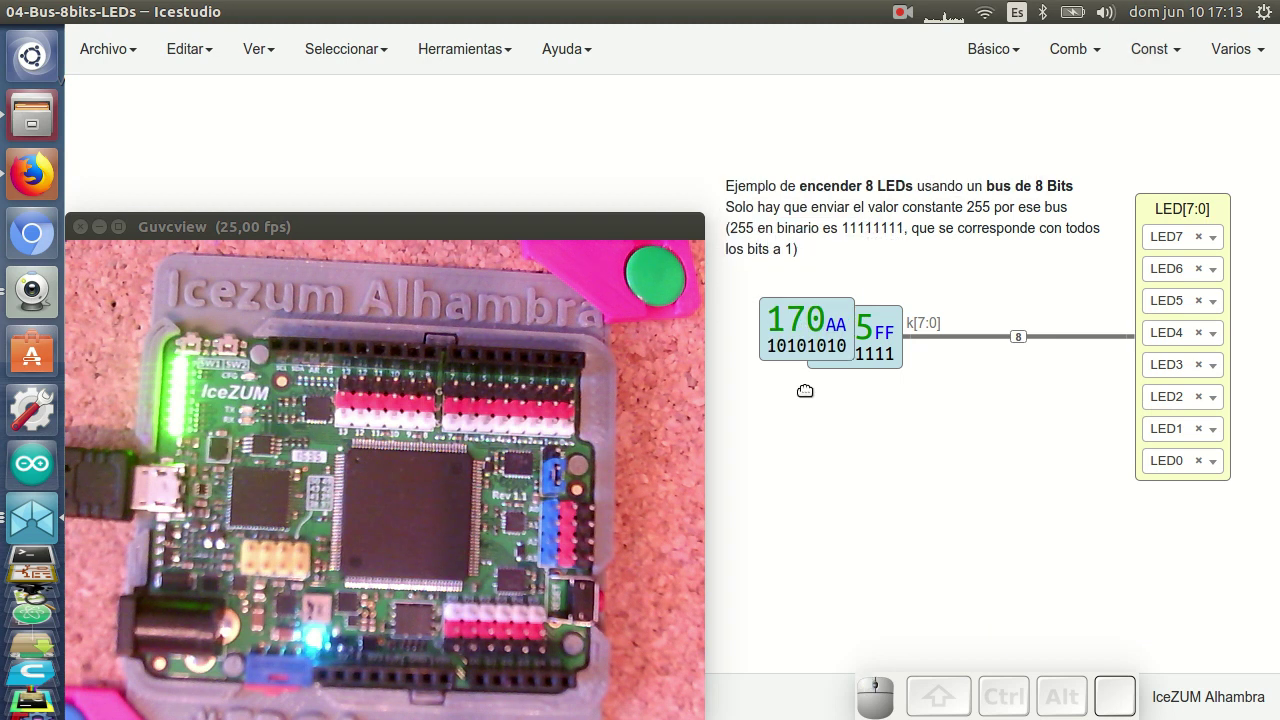
{"action": "left_click", "coordinate": [846, 345]}
{"action": "key", "text": "ctrl+u"}
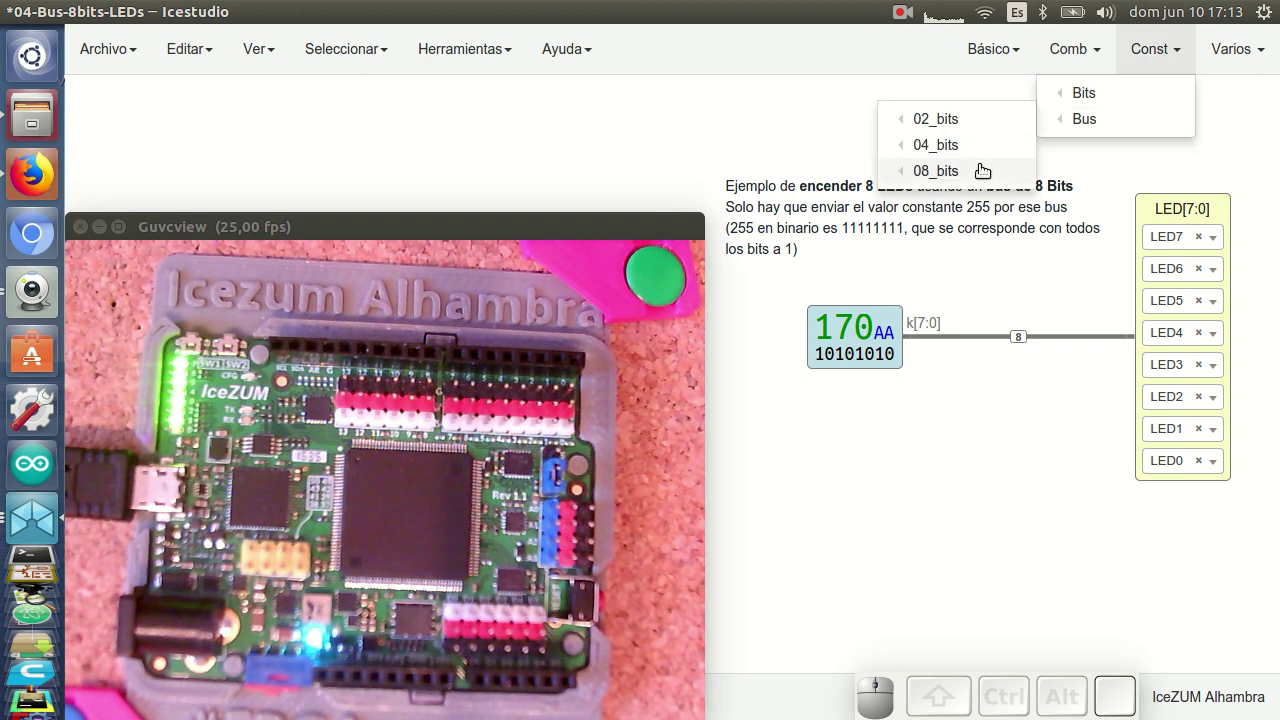
{"action": "left_click", "coordinate": [814, 222]}
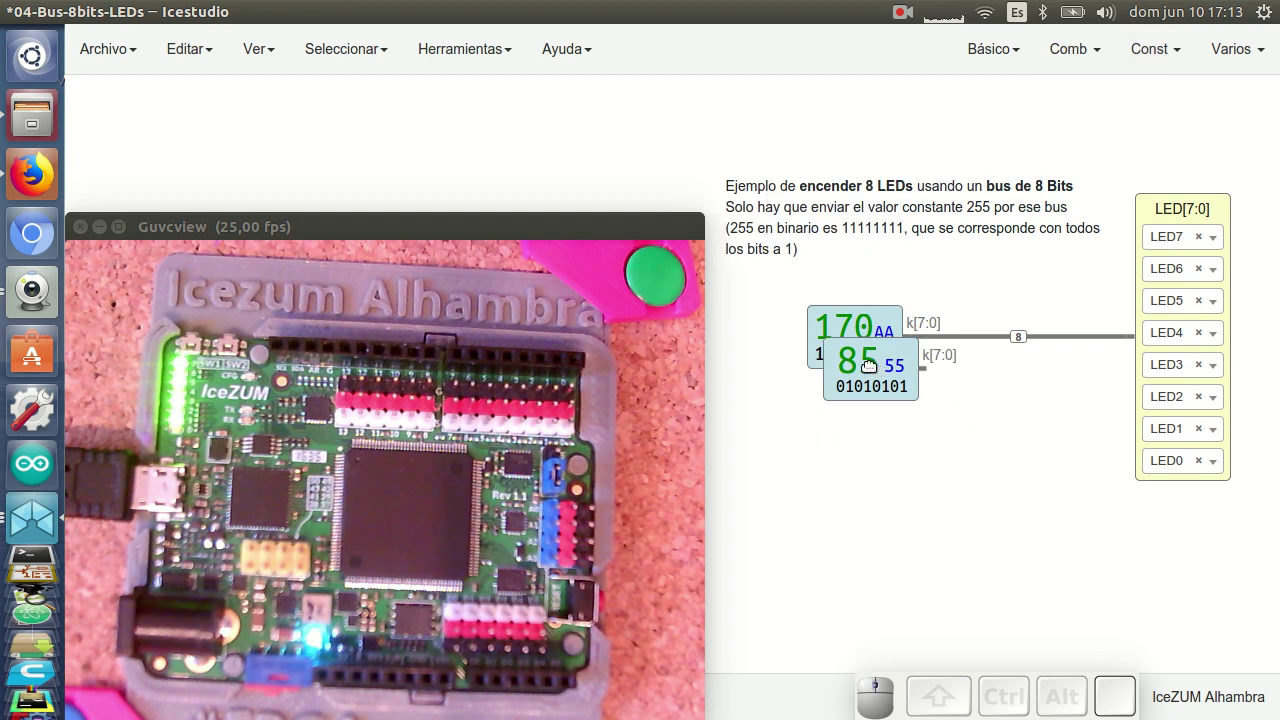
{"action": "left_click", "coordinate": [869, 359]}
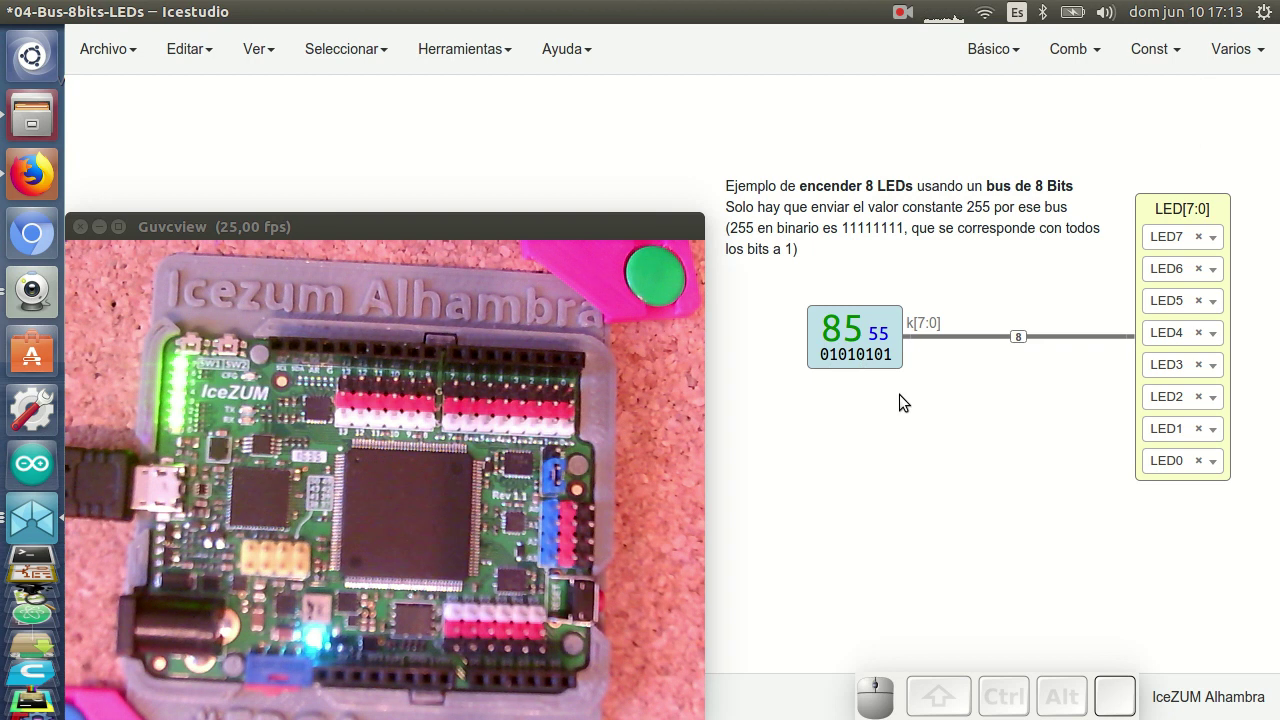
{"action": "key", "text": "ctrl+u"}
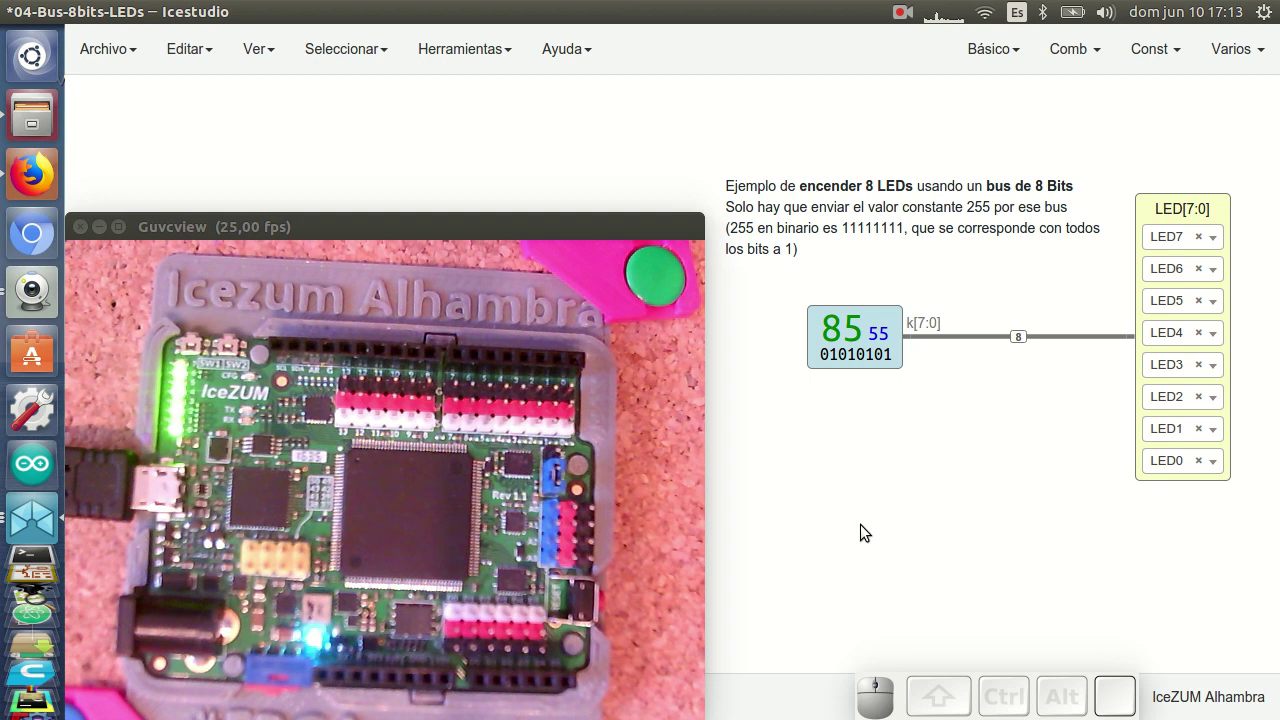
{"action": "right_click", "coordinate": [846, 491]}
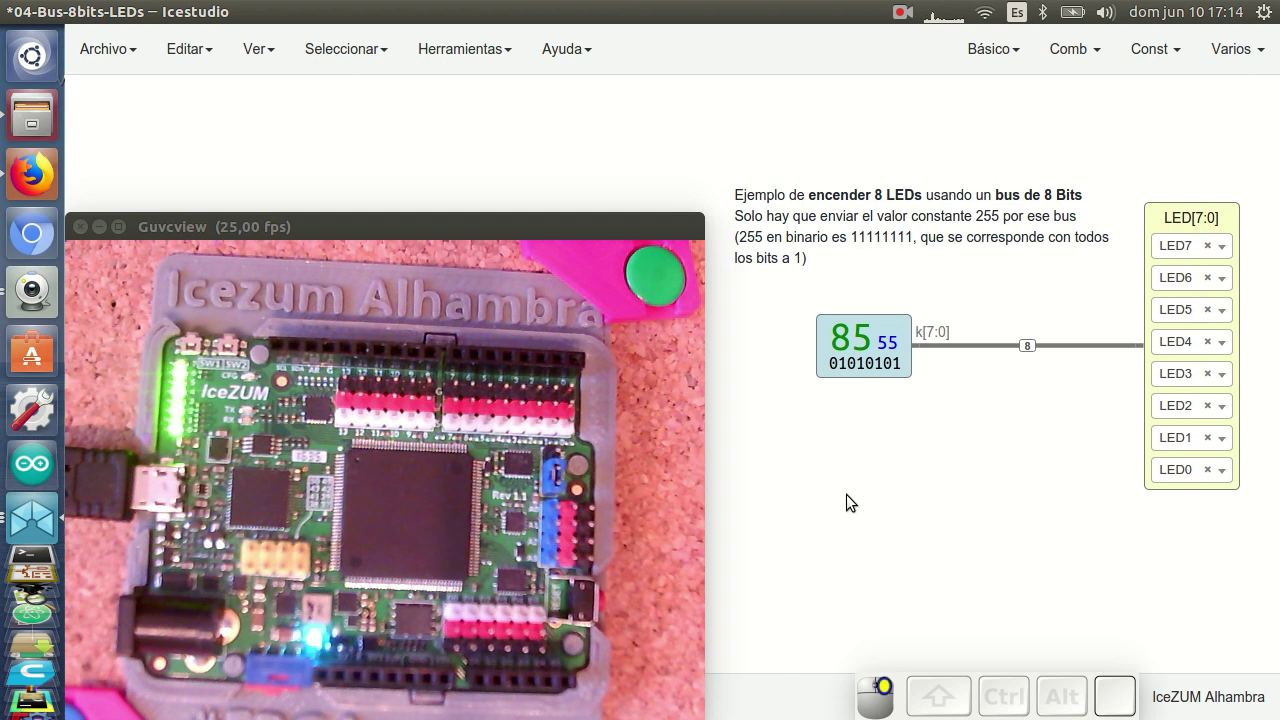
Step: Replace the 85 block with the generic 8-bit constant k and delete the explanatory note
{"action": "scroll", "scroll_direction": "down", "scroll_amount": 3}
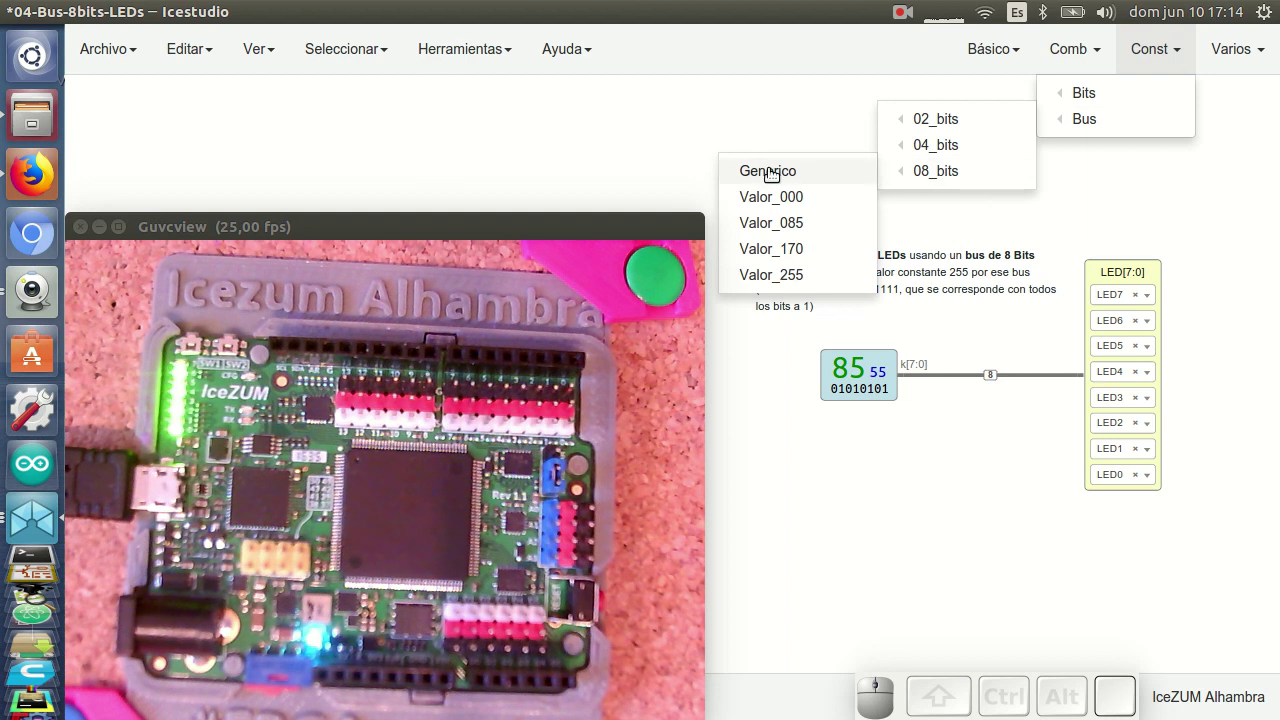
{"action": "left_click", "coordinate": [809, 172]}
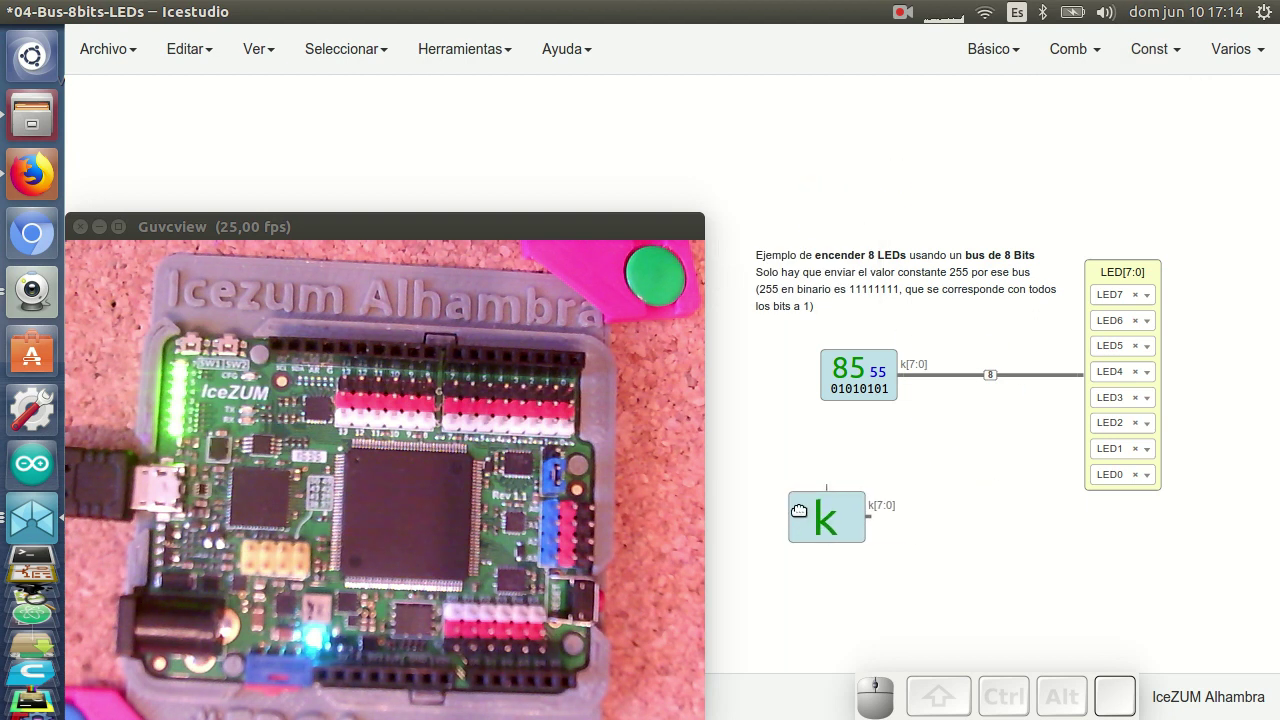
{"action": "left_click", "coordinate": [848, 382]}
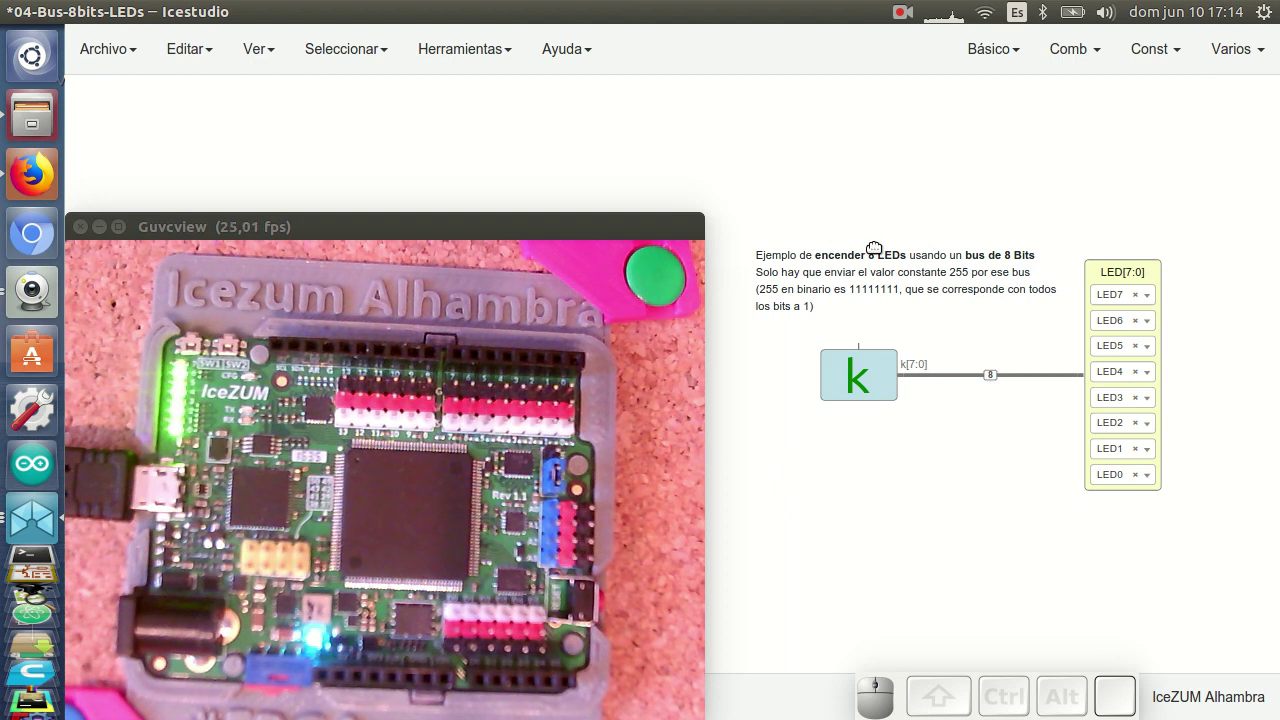
{"action": "left_click", "coordinate": [757, 177]}
{"action": "key", "text": "Delete"}
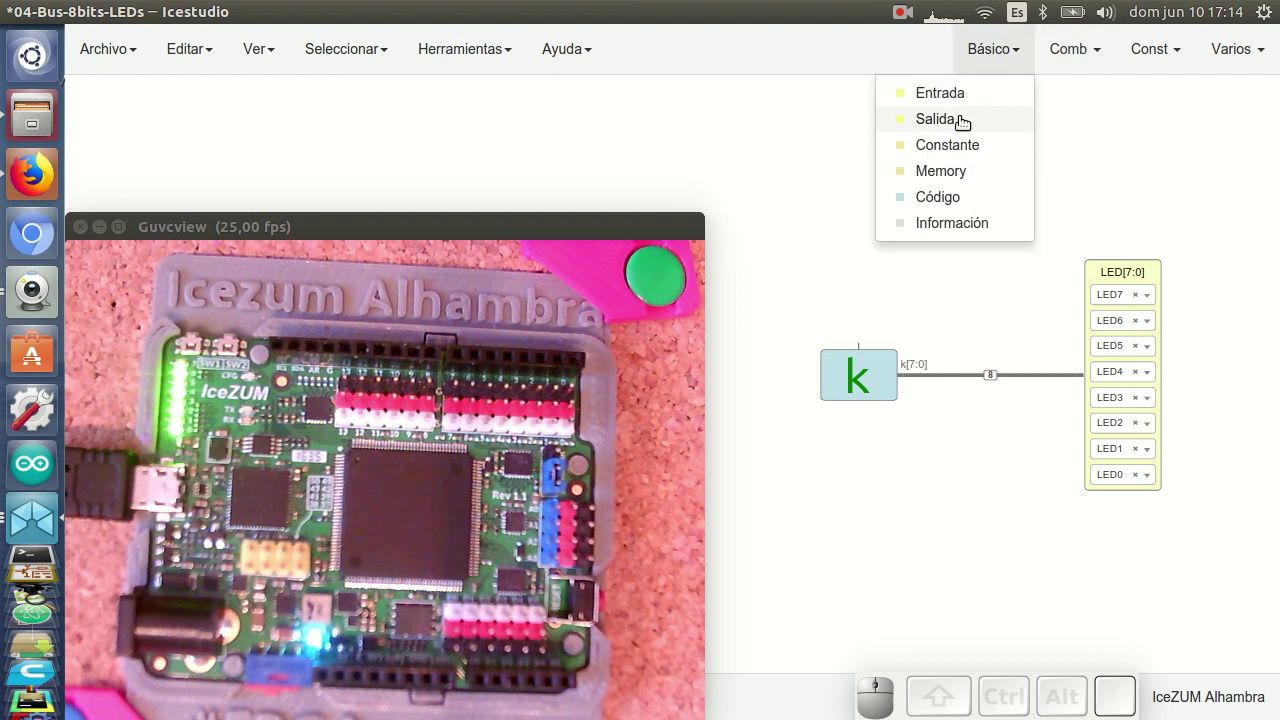
Step: Add a Básico > Constante parameter with value 129 feeding k and upload it
{"action": "left_click", "coordinate": [962, 139]}
{"action": "left_click", "coordinate": [824, 168]}
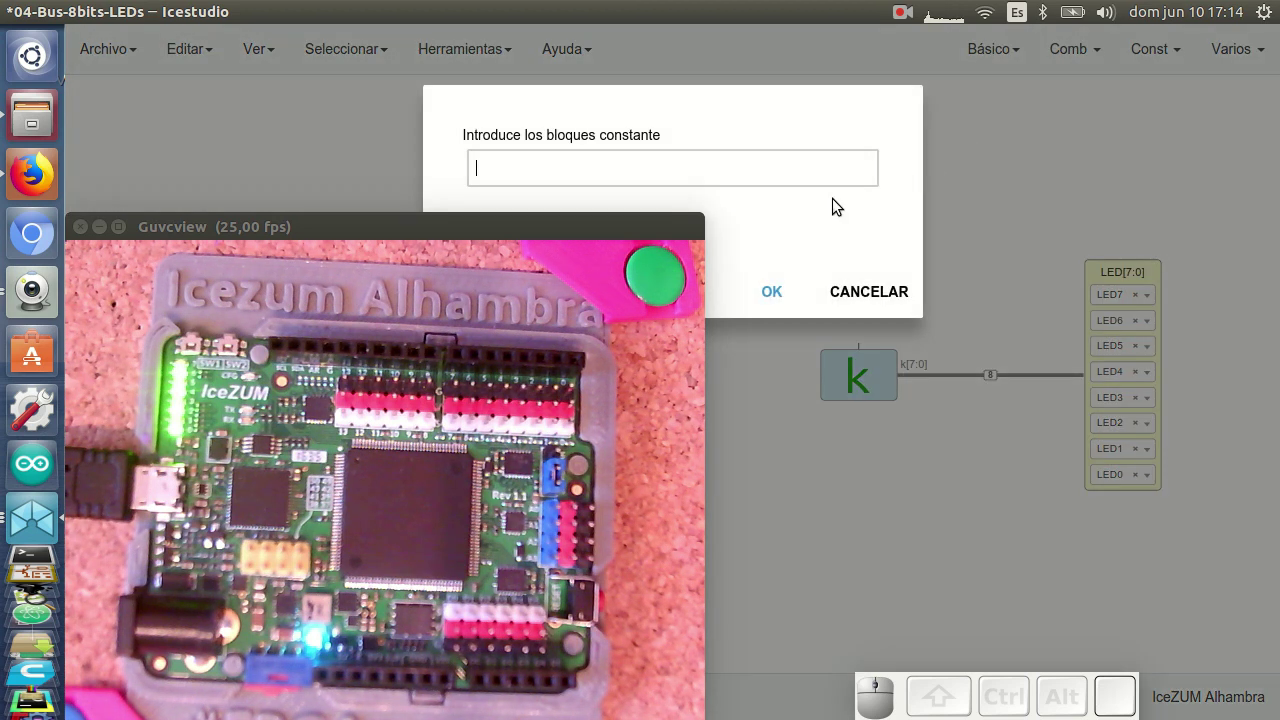
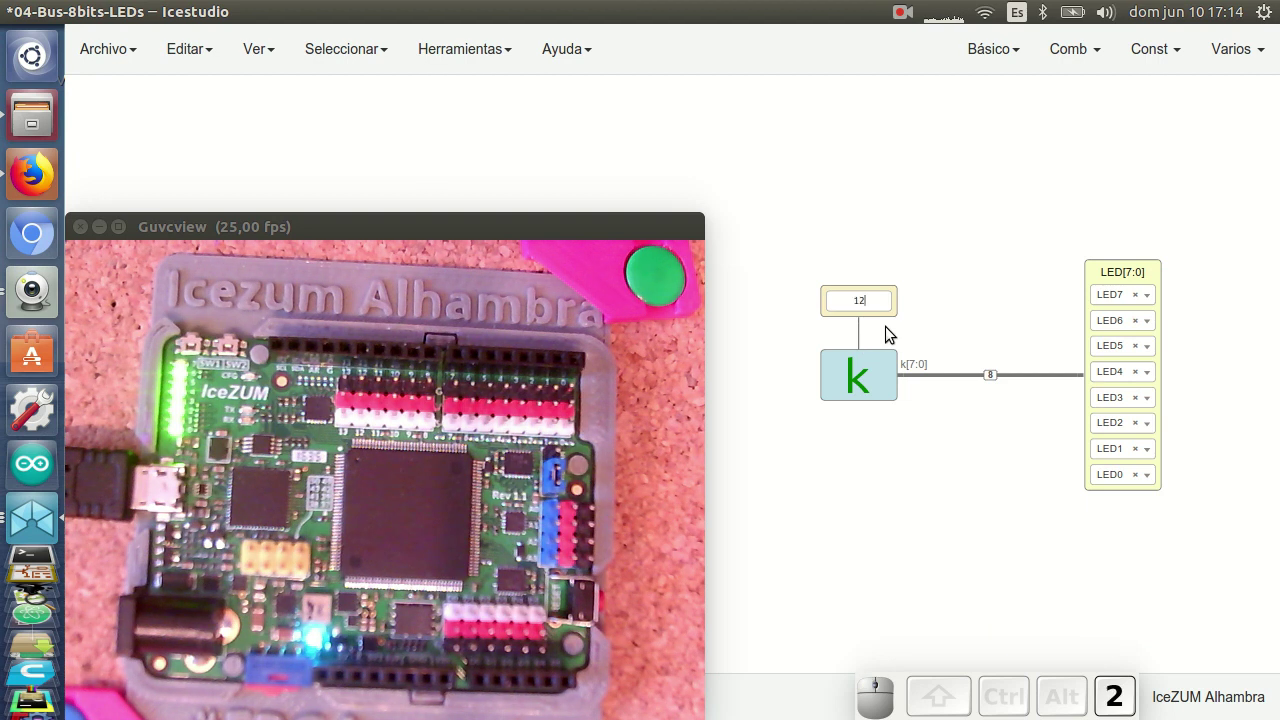
{"action": "left_click", "coordinate": [923, 326]}
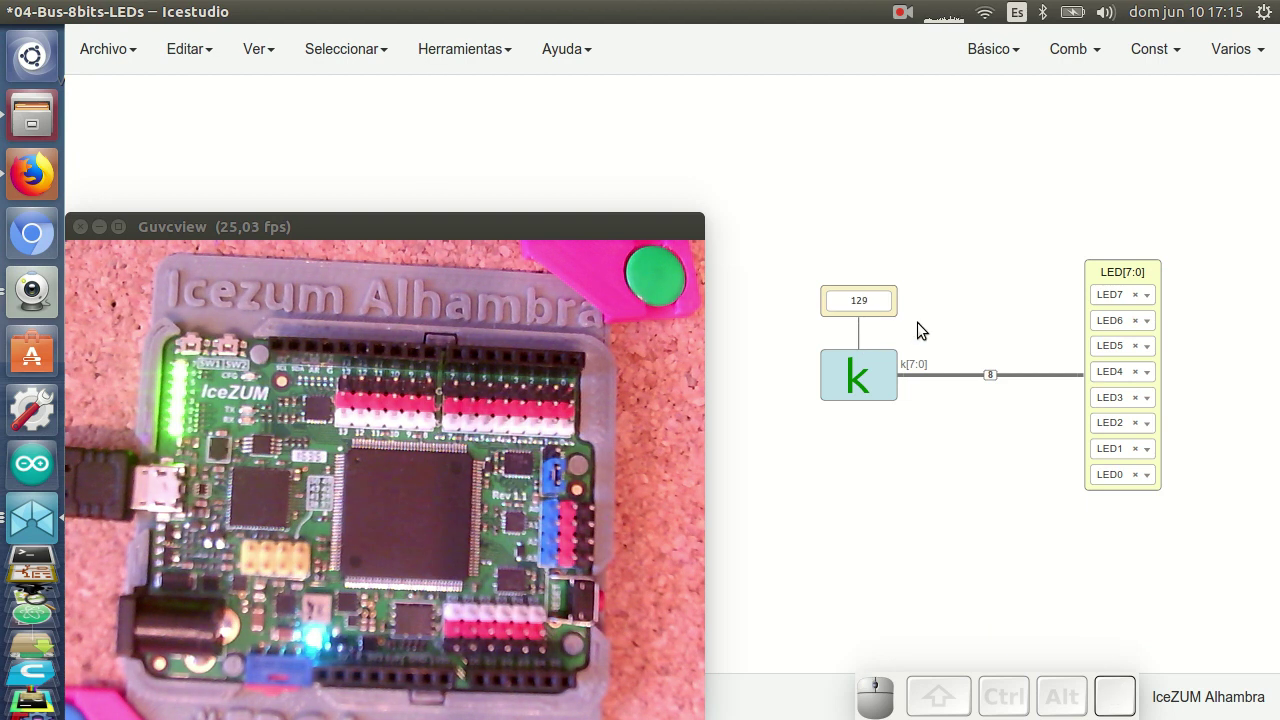
{"action": "key", "text": "ctrl+u"}
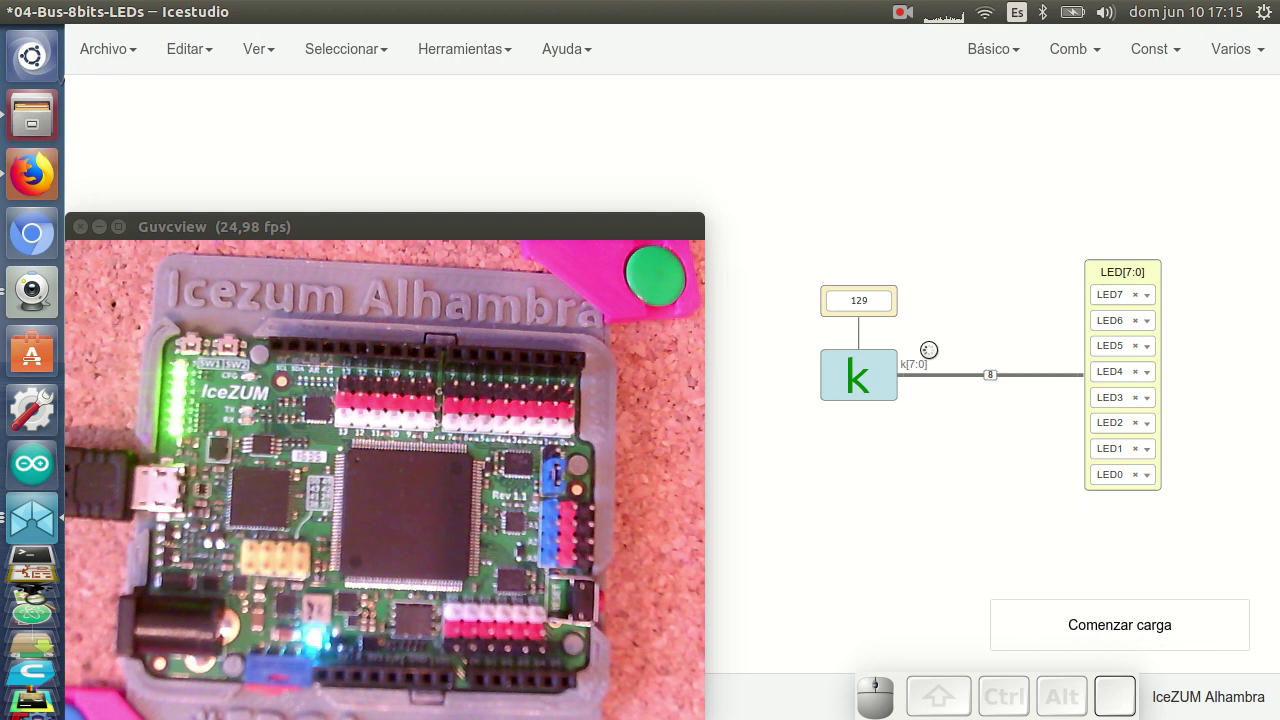
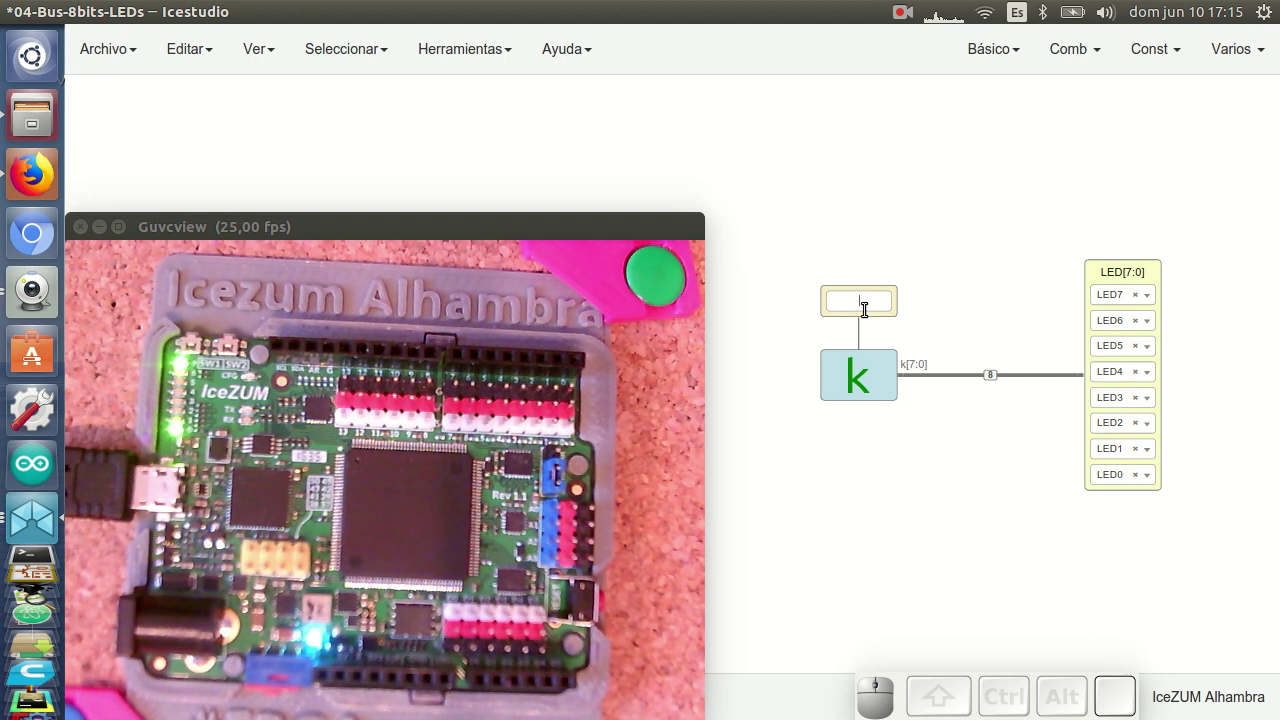
Step: Change the parameter value to 125 and upload again
{"action": "key", "text": "1"}
{"action": "key", "text": "2"}
{"action": "key", "text": "5"}
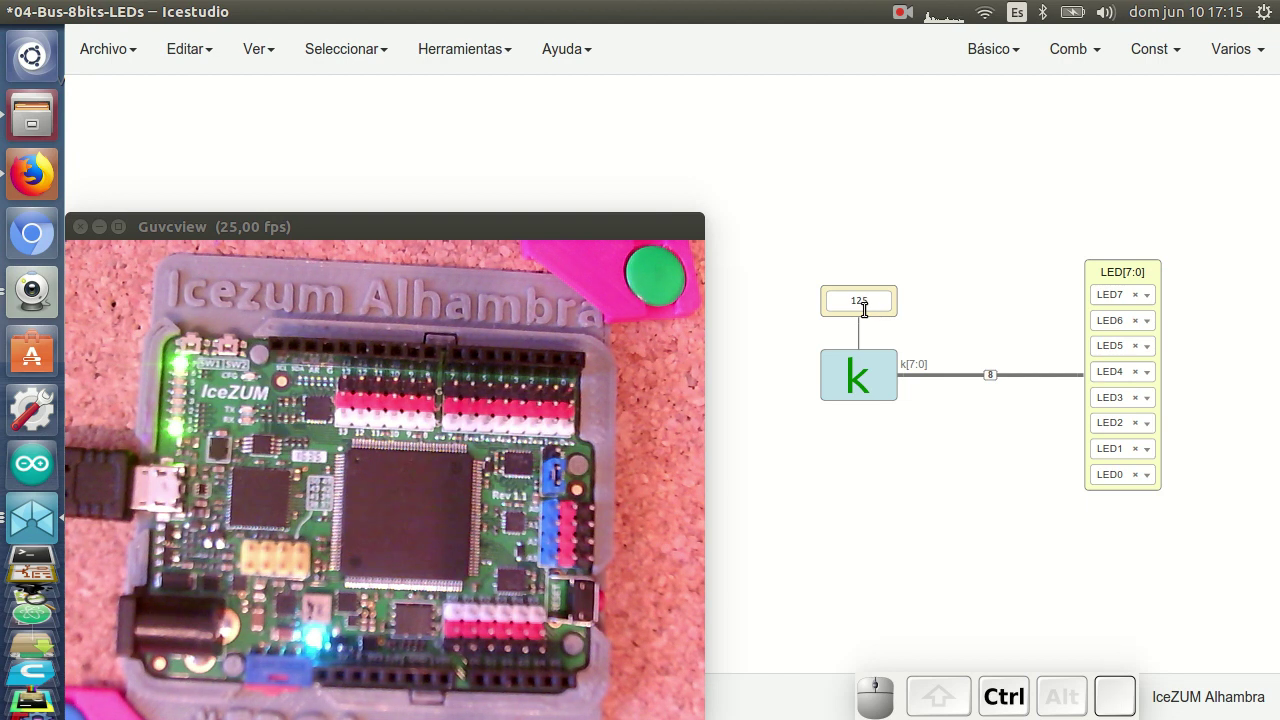
{"action": "key", "text": "ctrl+u"}
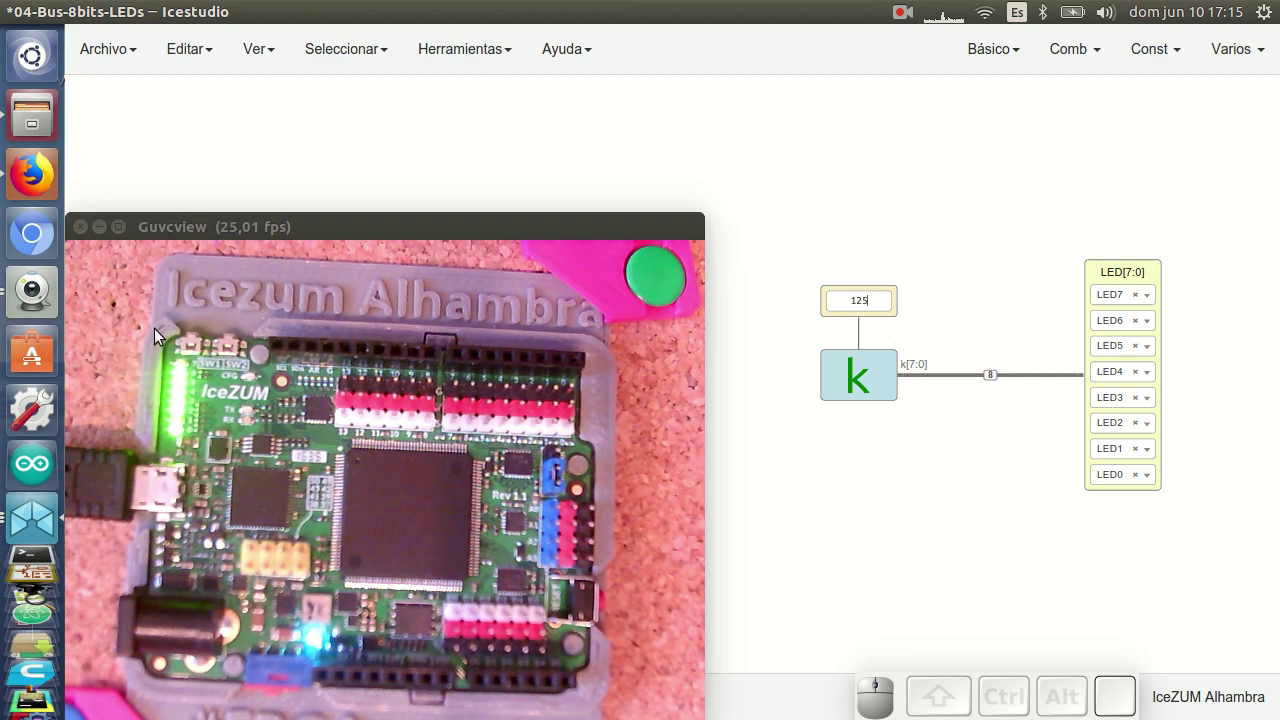
Step: In Firefox, scroll the wiki down to the Verilog notation diagram for 8'd255, 8'hFF and 8'b11111111
{"action": "left_click", "coordinate": [34, 188]}
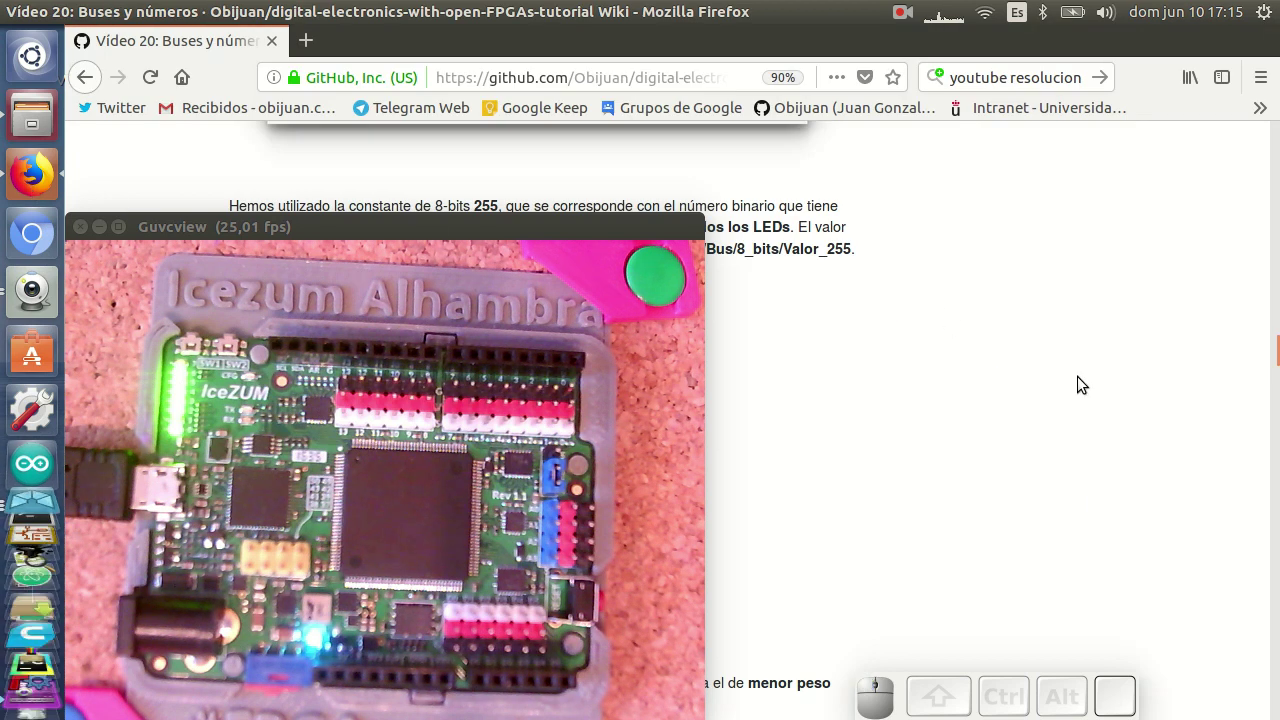
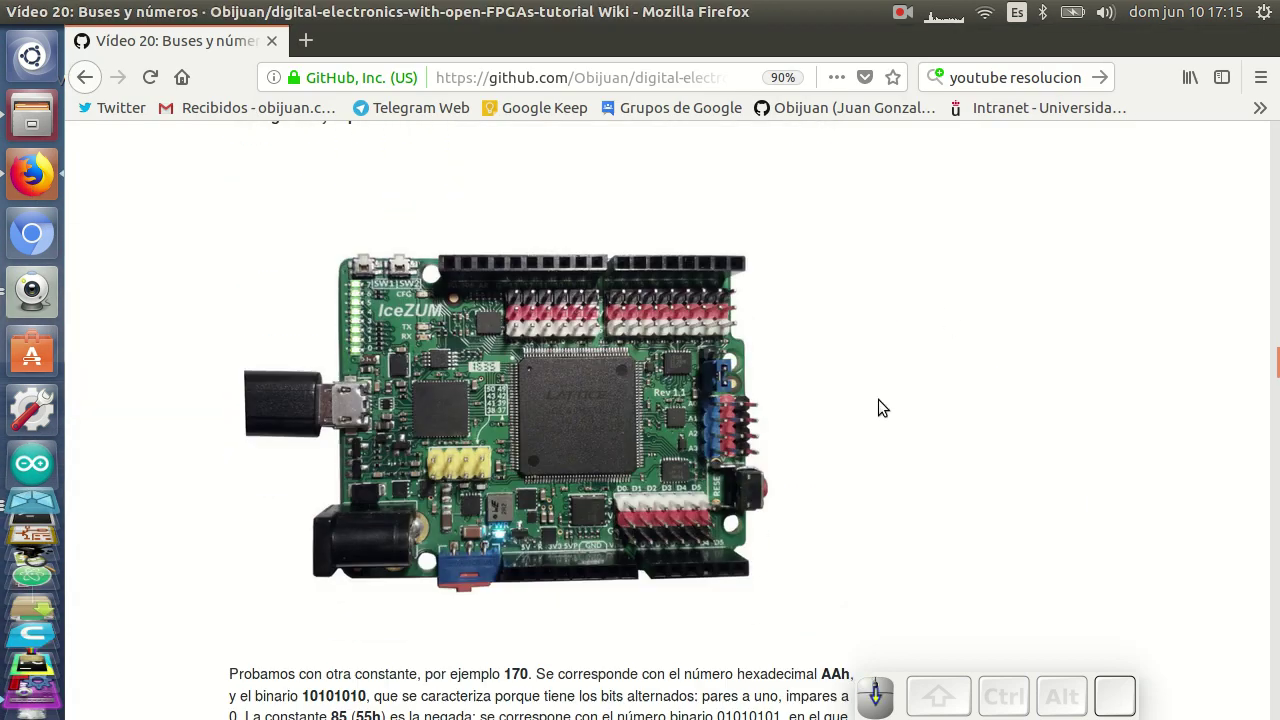
{"action": "scroll", "scroll_direction": "down", "scroll_amount": 3}
{"action": "scroll", "scroll_direction": "down", "scroll_amount": 3}
{"action": "scroll", "scroll_direction": "down", "scroll_amount": 3}
{"action": "scroll", "scroll_direction": "down", "scroll_amount": 3}
{"action": "scroll", "scroll_direction": "down", "scroll_amount": 3}
{"action": "scroll", "scroll_direction": "down", "scroll_amount": 3}
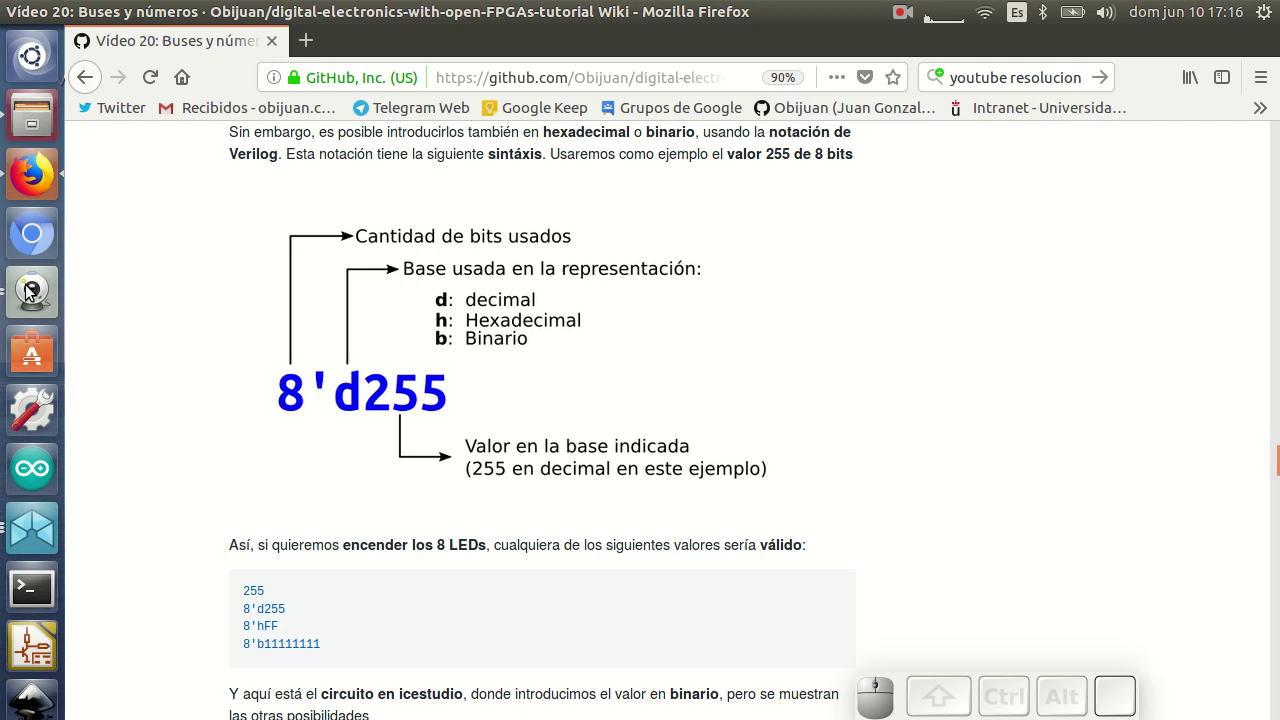
Step: Edit the constant's value field from 125 to 129
{"action": "left_click", "coordinate": [41, 529]}
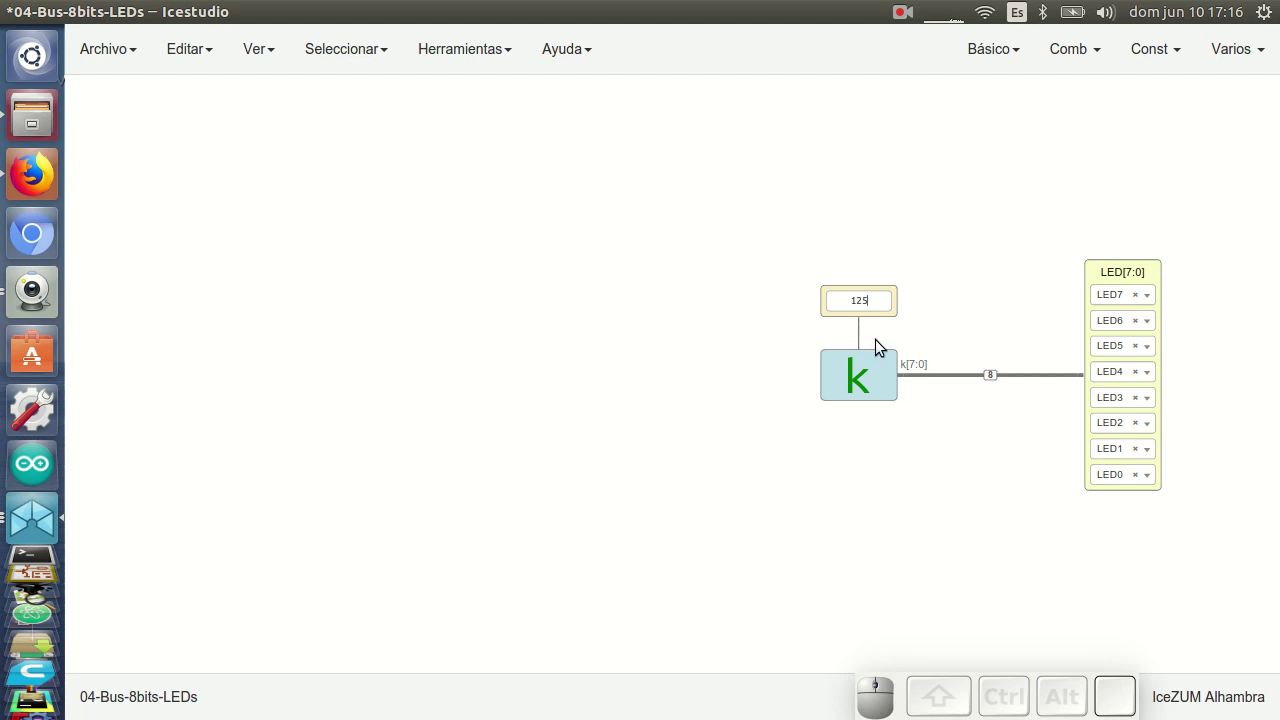
{"action": "key", "text": "Left"}
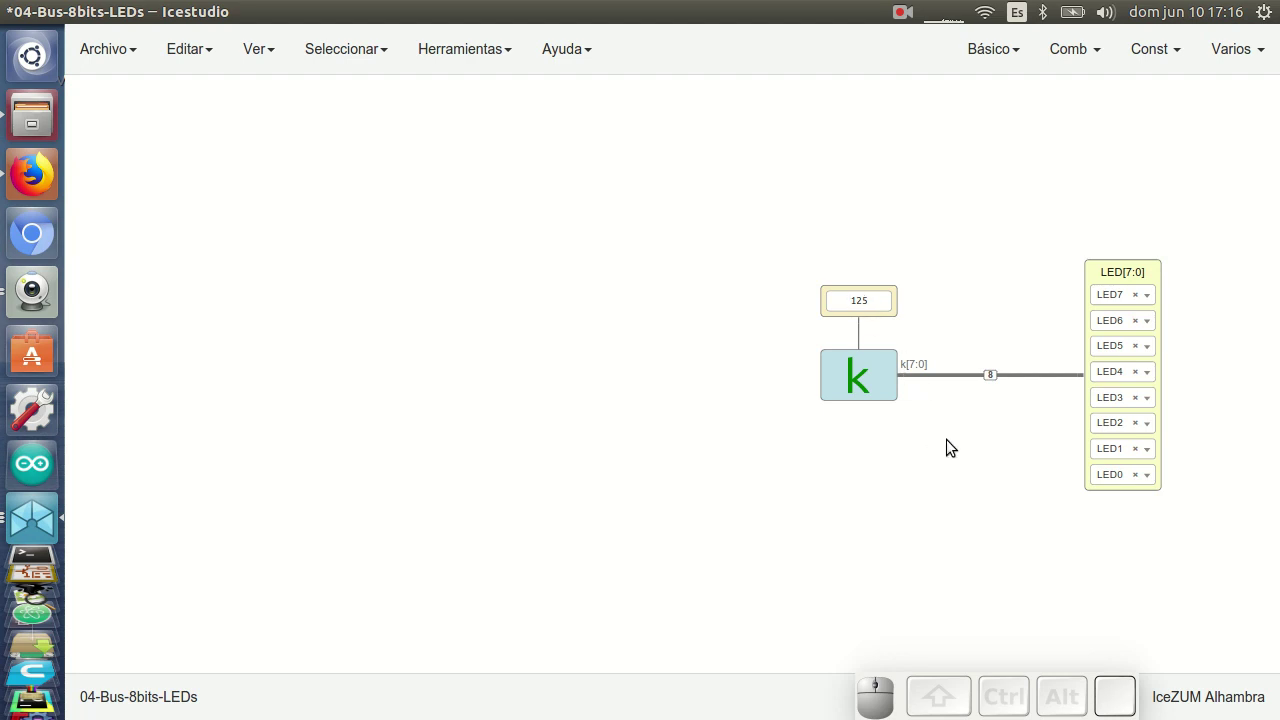
{"action": "key", "text": "Right"}
{"action": "key", "text": "BackSpace"}
{"action": "key", "text": "9"}
{"action": "left_click", "coordinate": [24, 288]}
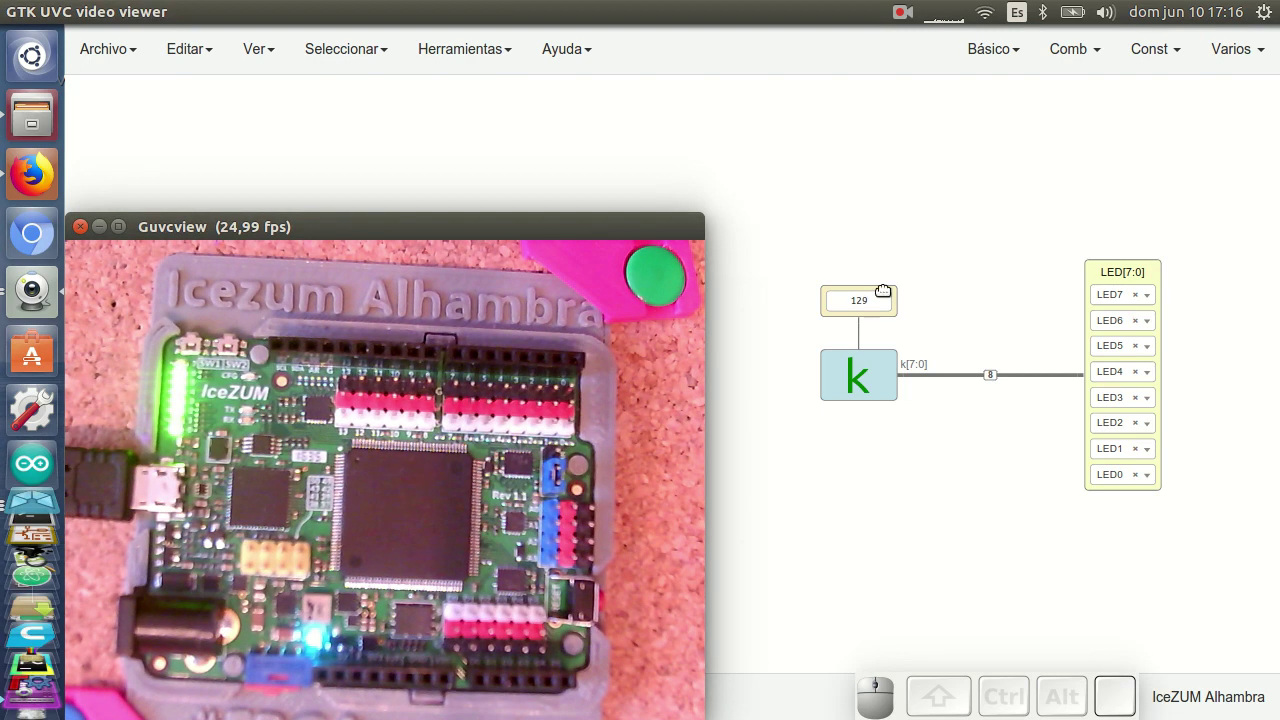
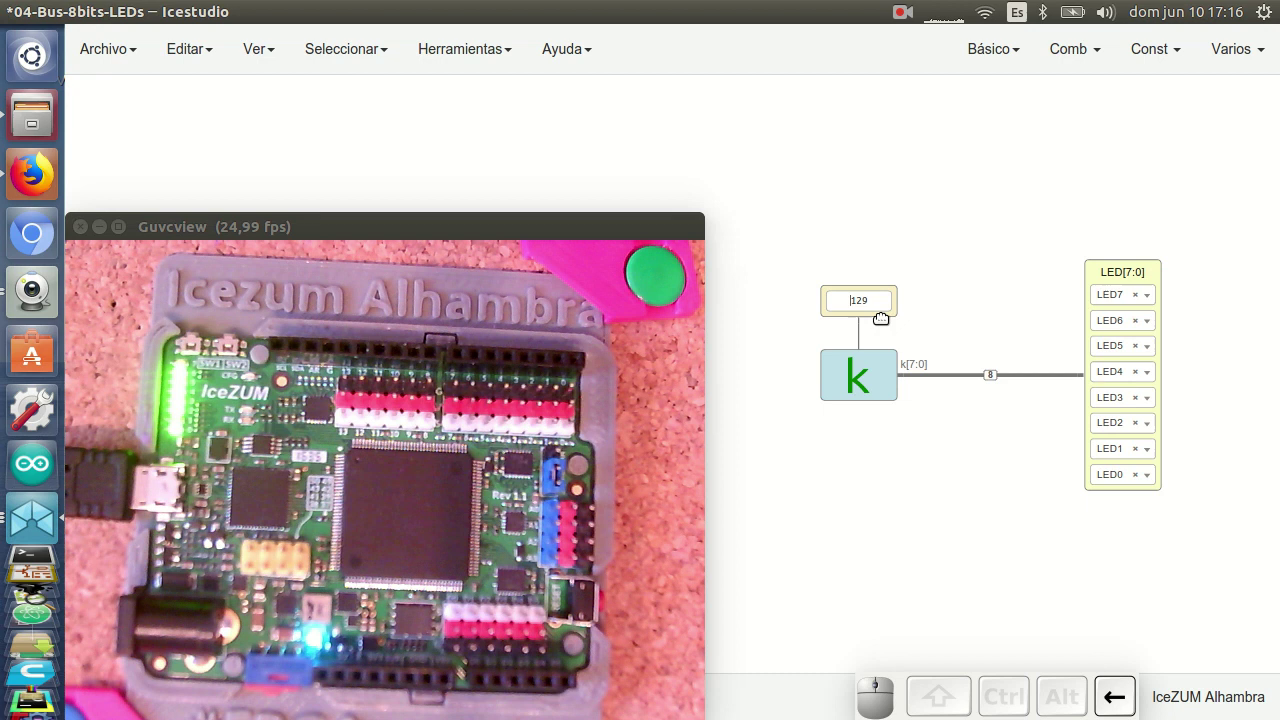
Step: Prefix it as 8'd129 in Verilog decimal notation and upload to the board
{"action": "key", "text": "8"}
{"action": "key", "text": "'"}
{"action": "key", "text": "d"}
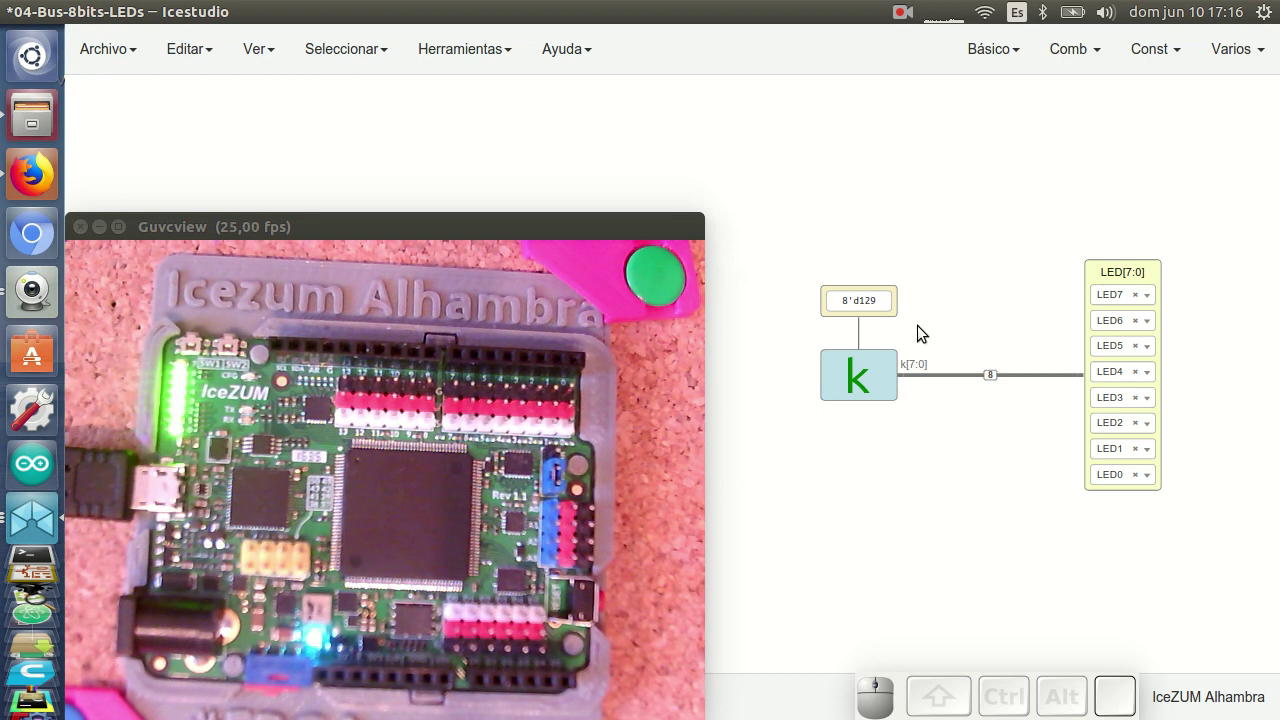
{"action": "key", "text": "ctrl+u"}
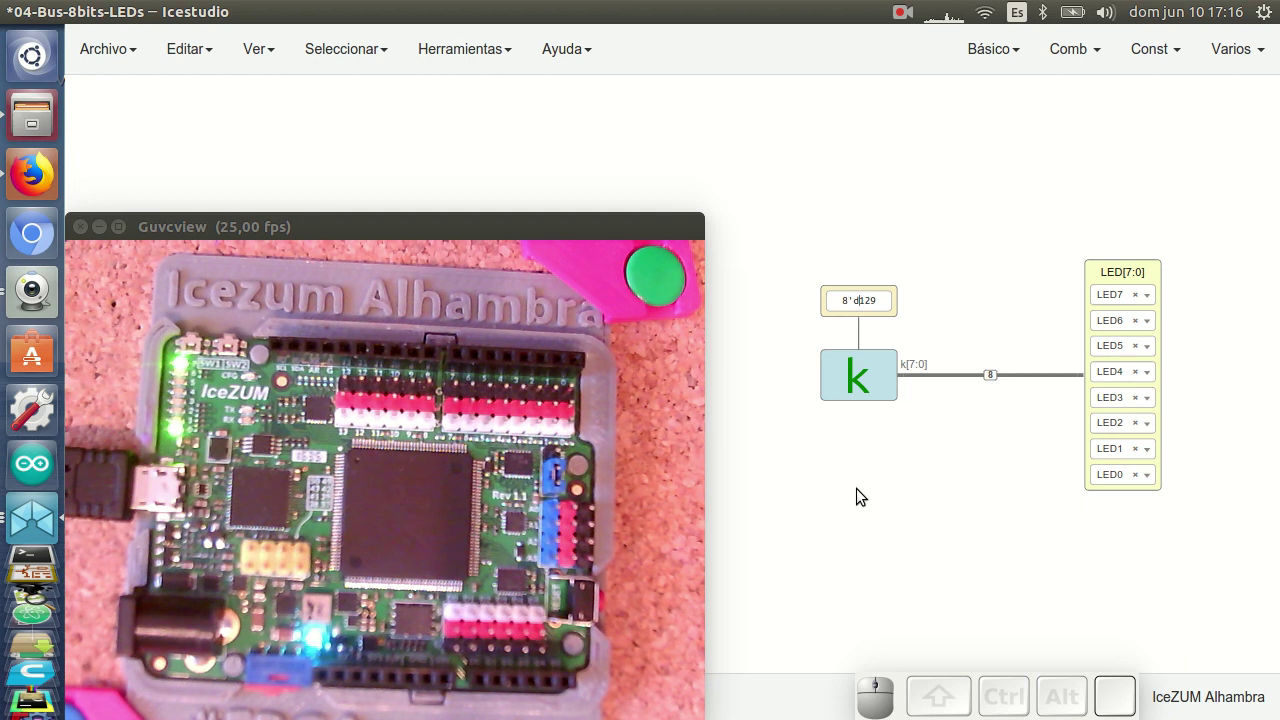
Step: Set the constant to hexadecimal 8'hFF and load it onto the board
{"action": "scroll", "scroll_direction": "up", "scroll_amount": 3}
{"action": "scroll", "scroll_direction": "down", "scroll_amount": 3}
{"action": "right_click", "coordinate": [980, 394]}
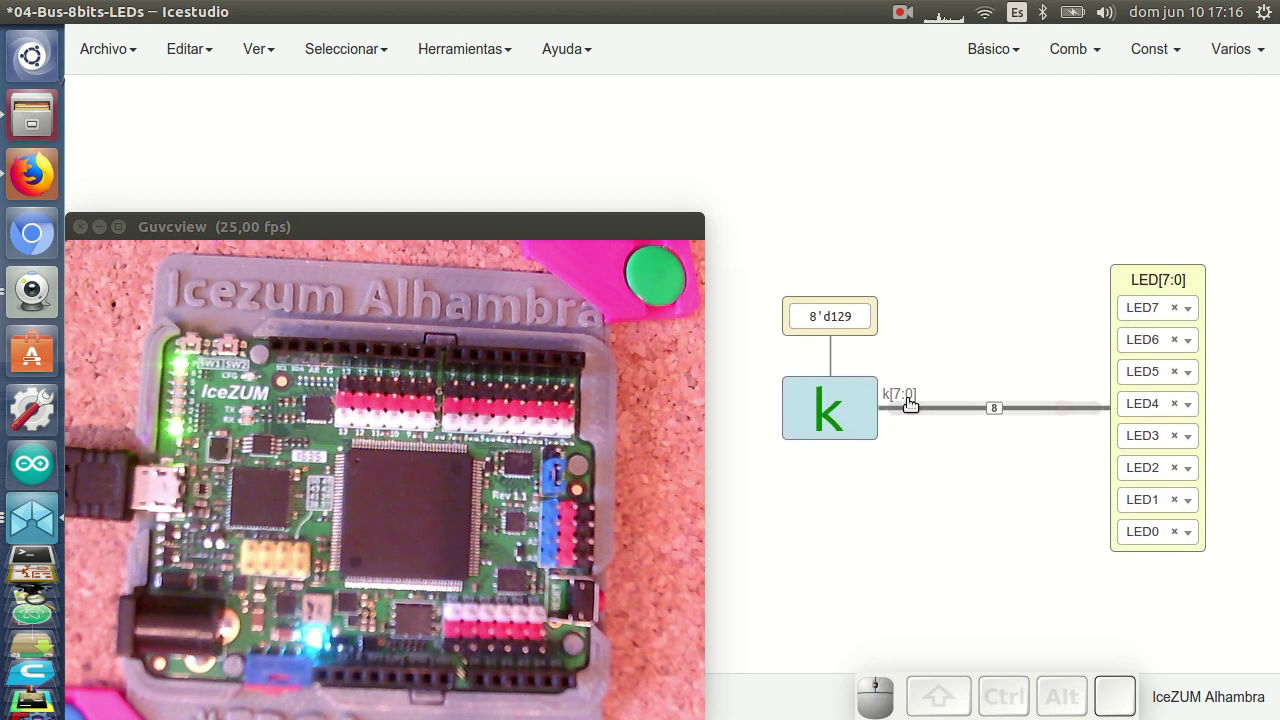
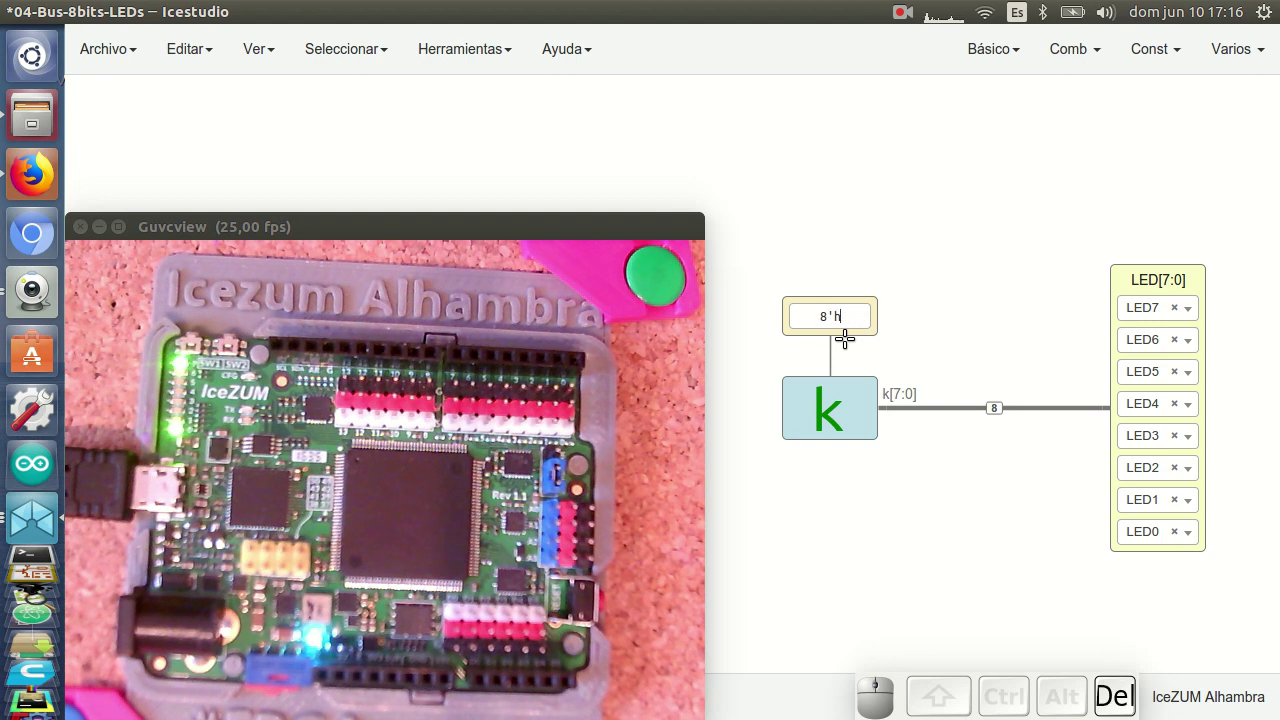
{"action": "key", "text": "shift+f"}
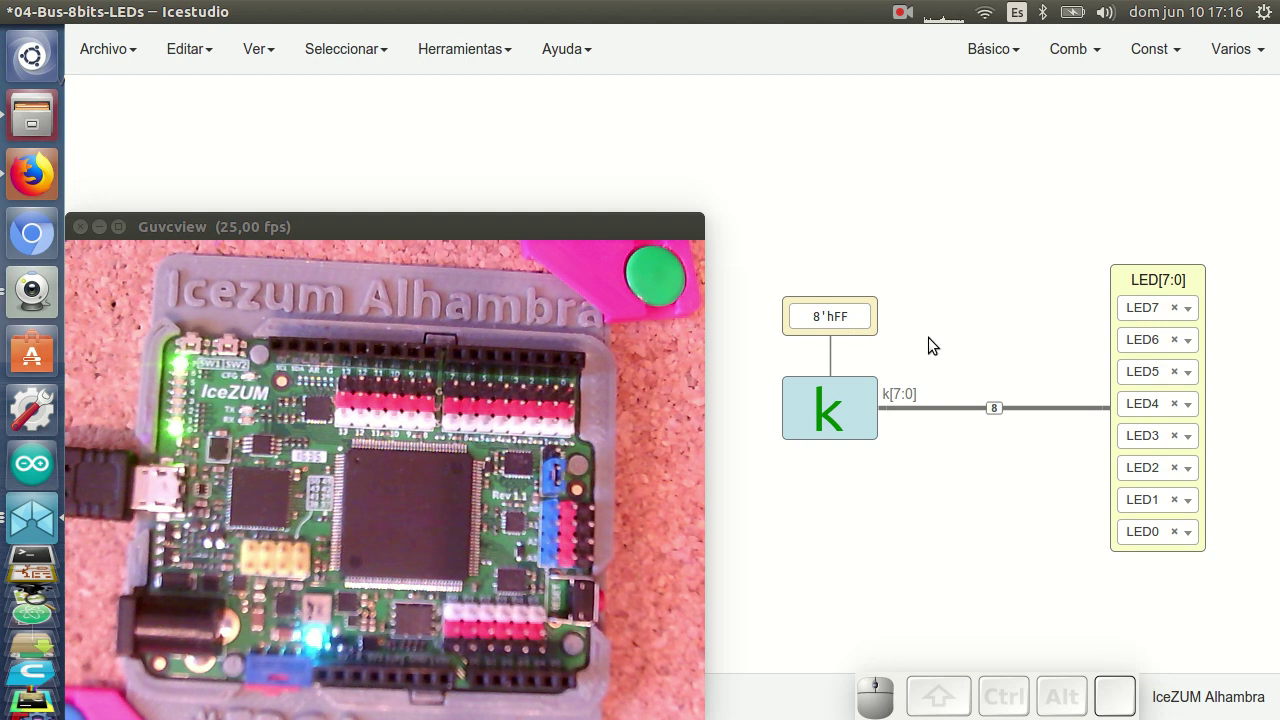
{"action": "key", "text": "ctrl+u"}
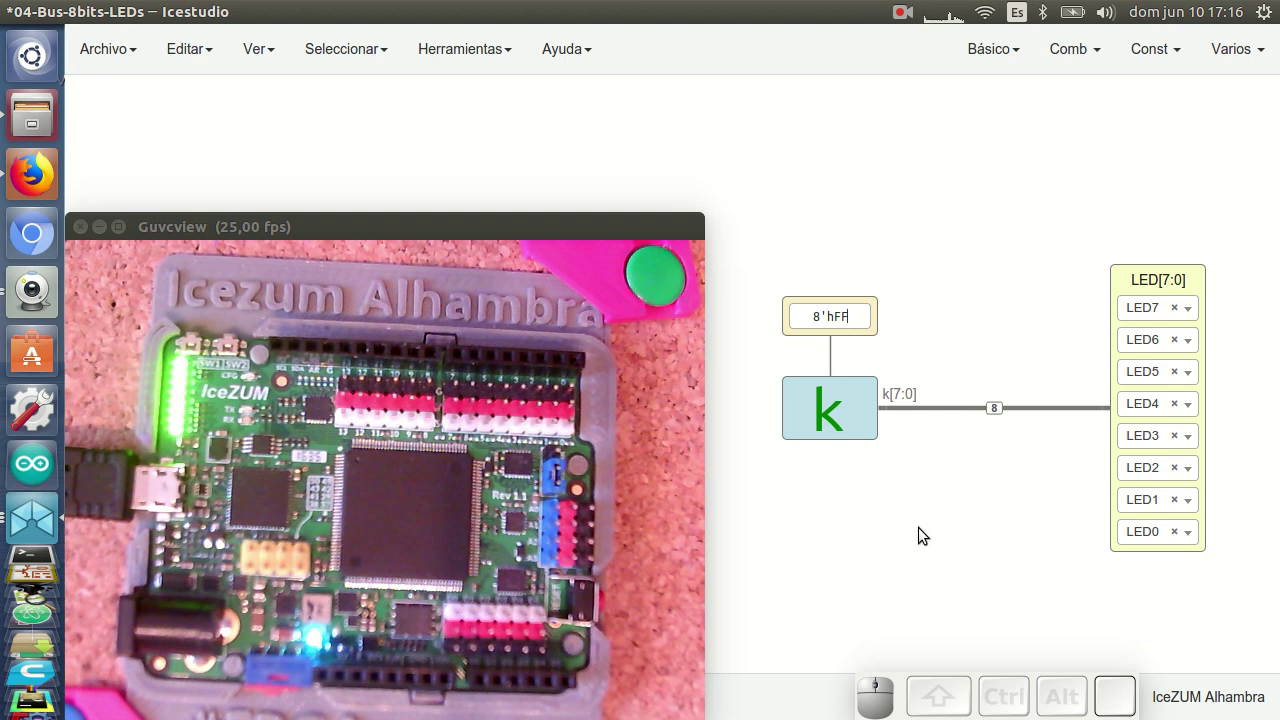
Step: Rewrite the constant in binary as 8'b10010011 and upload again
{"action": "key", "text": "Left"}
{"action": "key", "text": "Right"}
{"action": "key", "text": "BackSpace"}
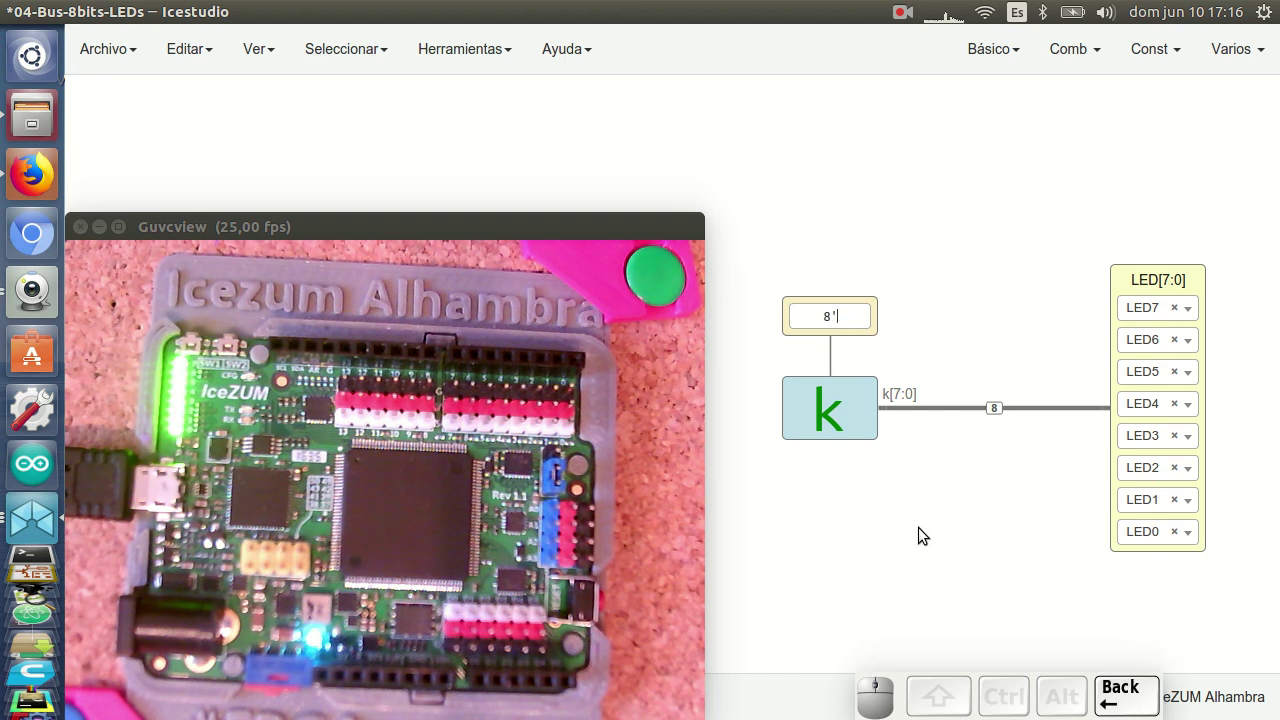
{"action": "key", "text": "b"}
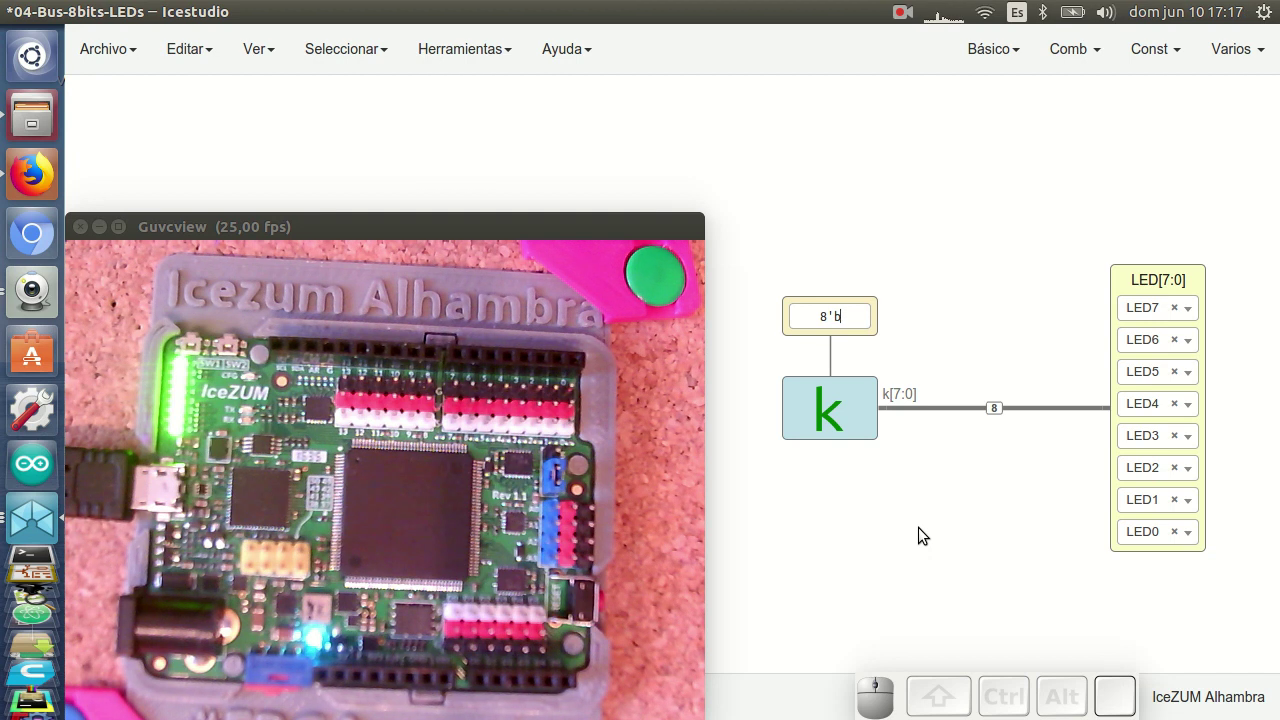
{"action": "key", "text": "1"}
{"action": "key", "text": "0"}
{"action": "key", "text": "1"}
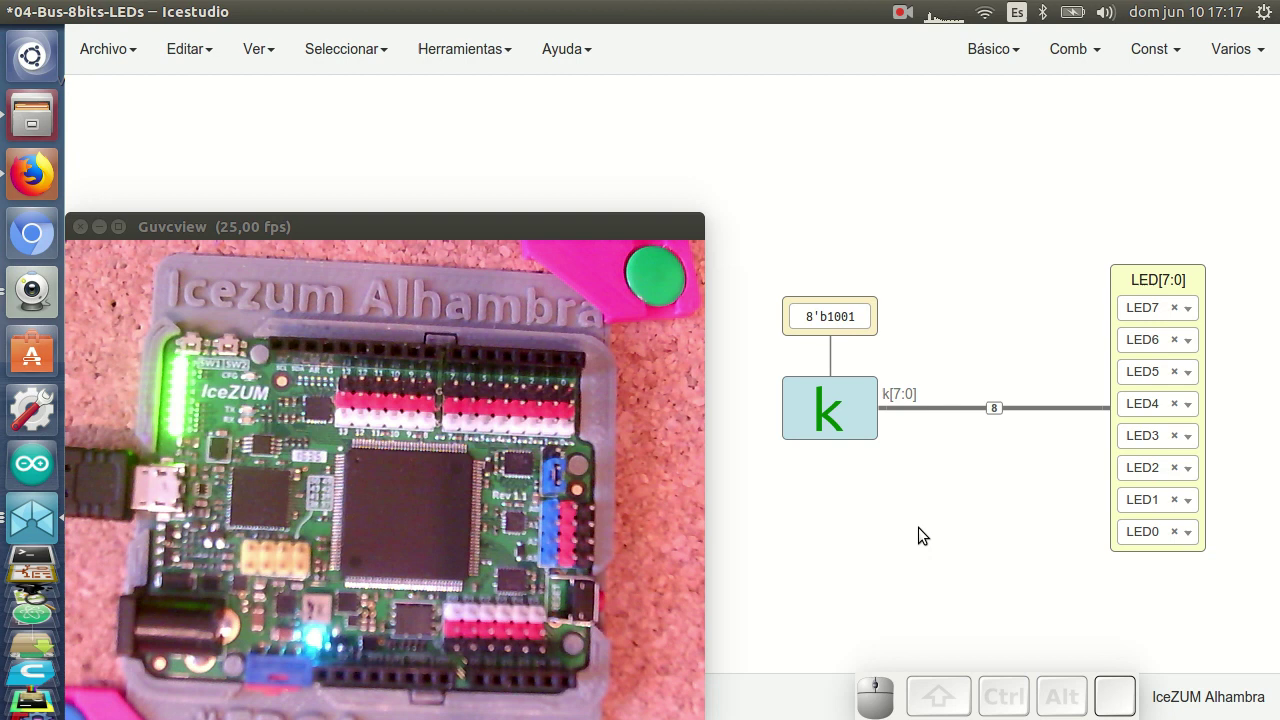
{"action": "key", "text": "0"}
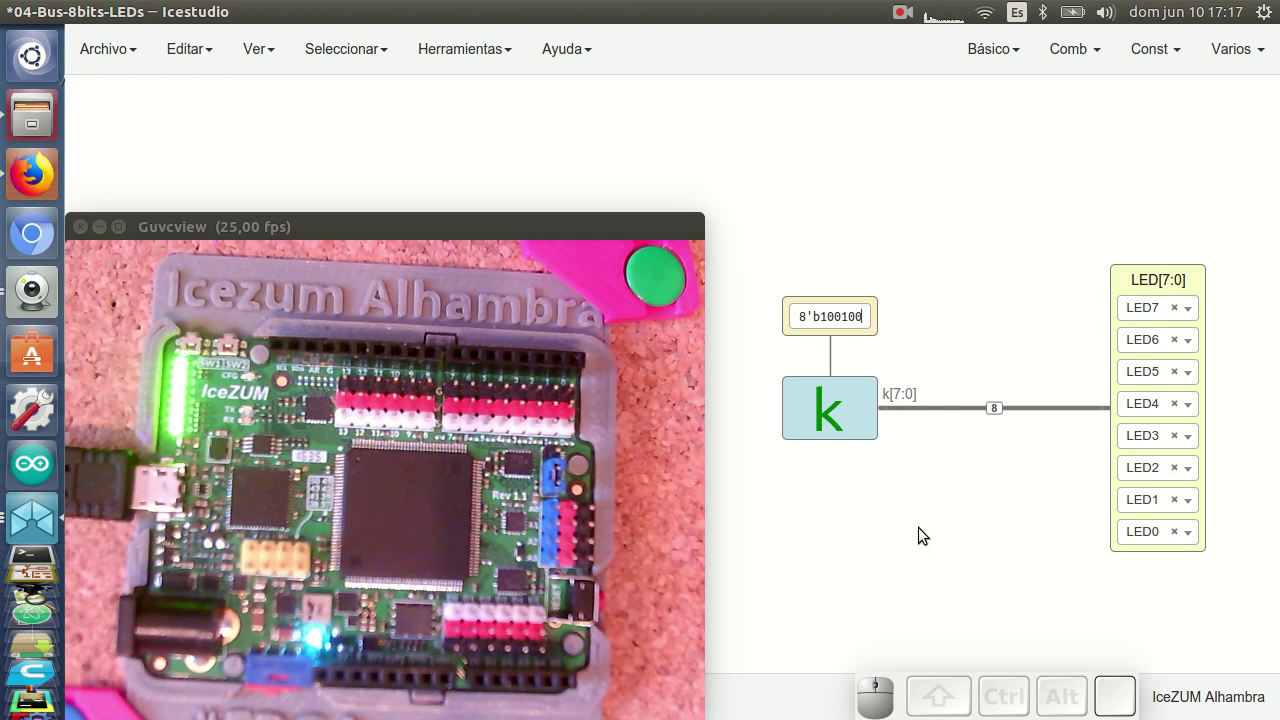
{"action": "key", "text": "1"}
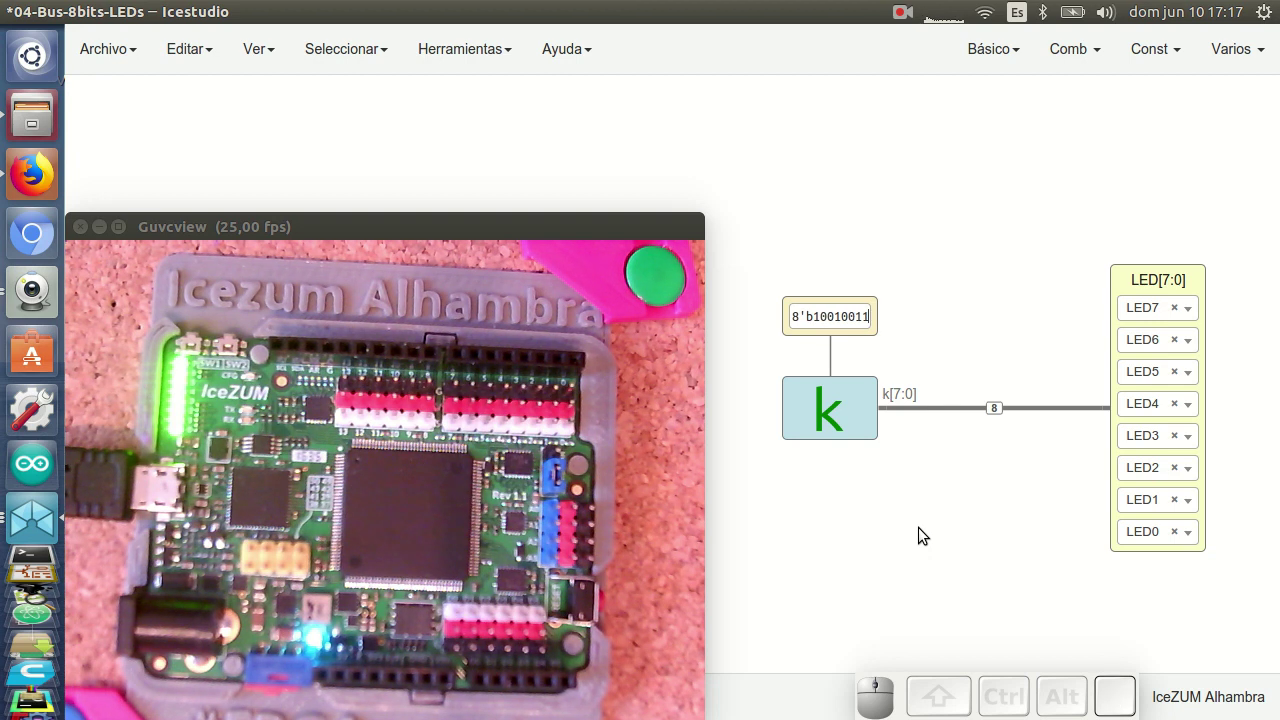
{"action": "key", "text": "ctrl+u"}
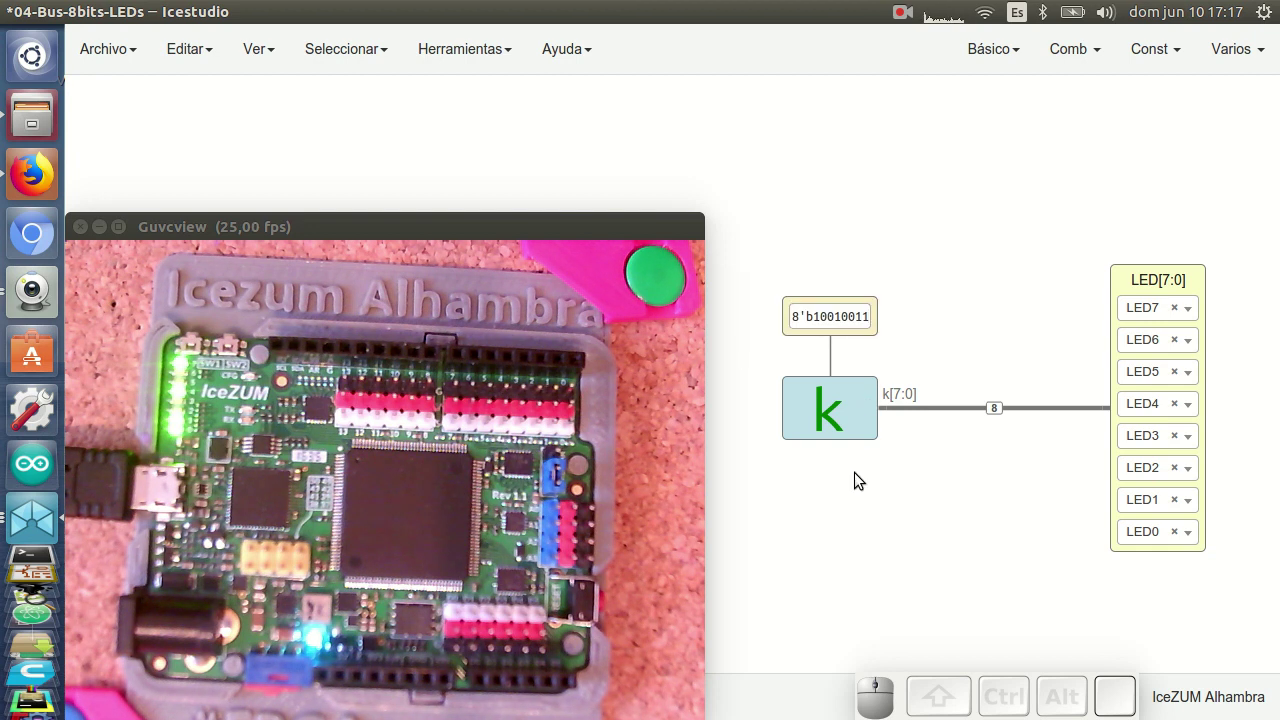
Step: In Firefox, scroll the wiki to the 'Buses de 2 bits' Separador–Agregador example with constant 3 on LED1–LED0
{"action": "left_click", "coordinate": [32, 179]}
{"action": "left_click", "coordinate": [112, 231]}
{"action": "scroll", "scroll_direction": "down", "scroll_amount": 3}
{"action": "scroll", "scroll_direction": "down", "scroll_amount": 3}
{"action": "scroll", "scroll_direction": "up", "scroll_amount": 3}
{"action": "scroll", "scroll_direction": "up", "scroll_amount": 3}
{"action": "scroll", "scroll_direction": "down", "scroll_amount": 3}
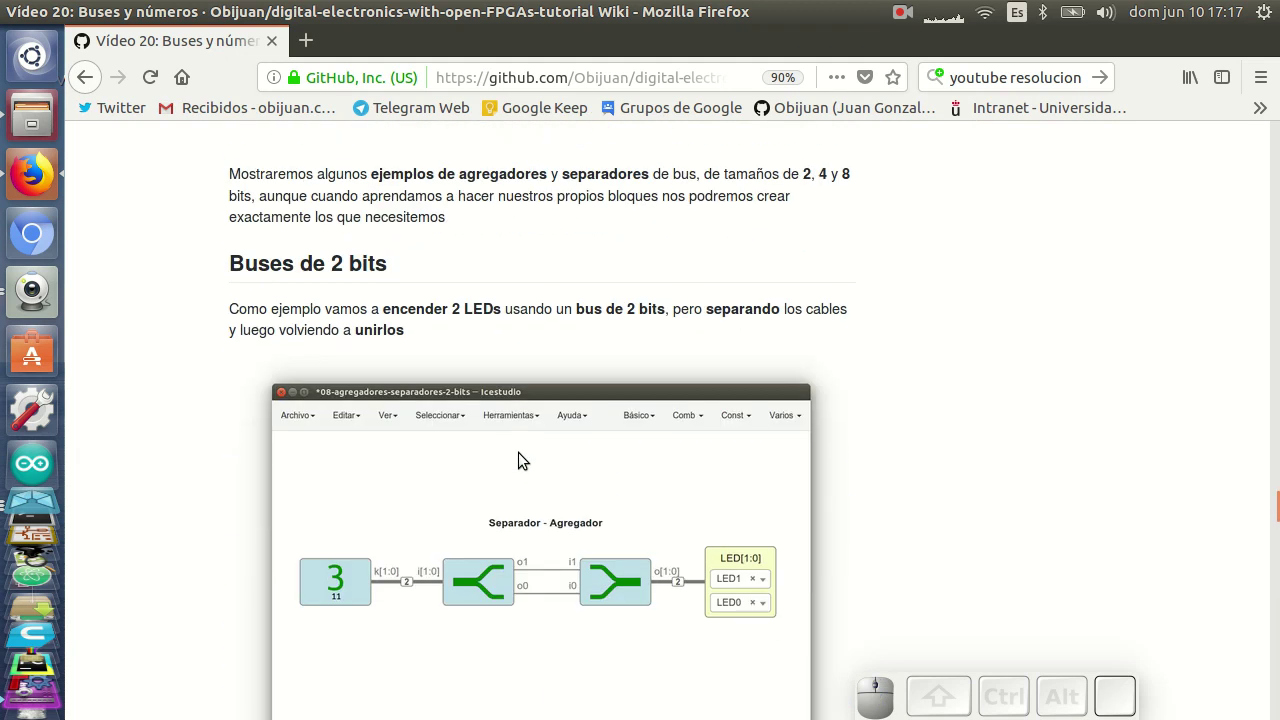
{"action": "scroll", "scroll_direction": "down", "scroll_amount": 3}
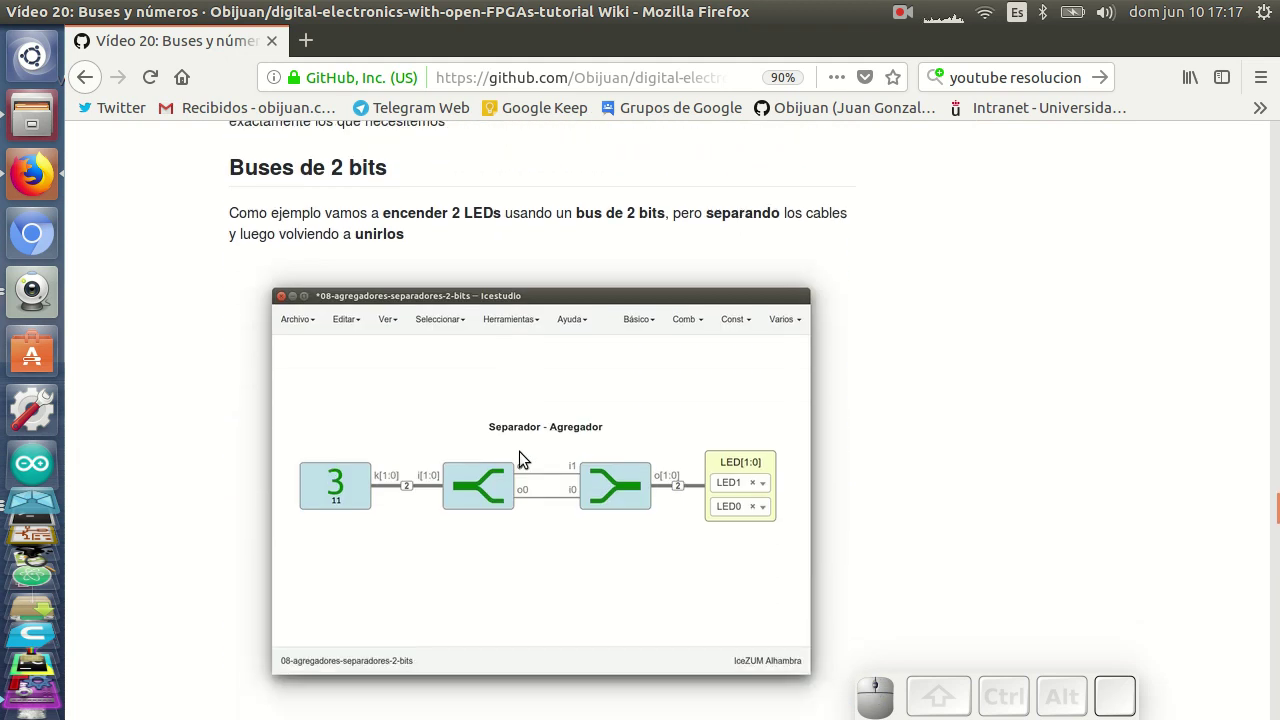
{"action": "scroll", "scroll_direction": "down", "scroll_amount": 3}
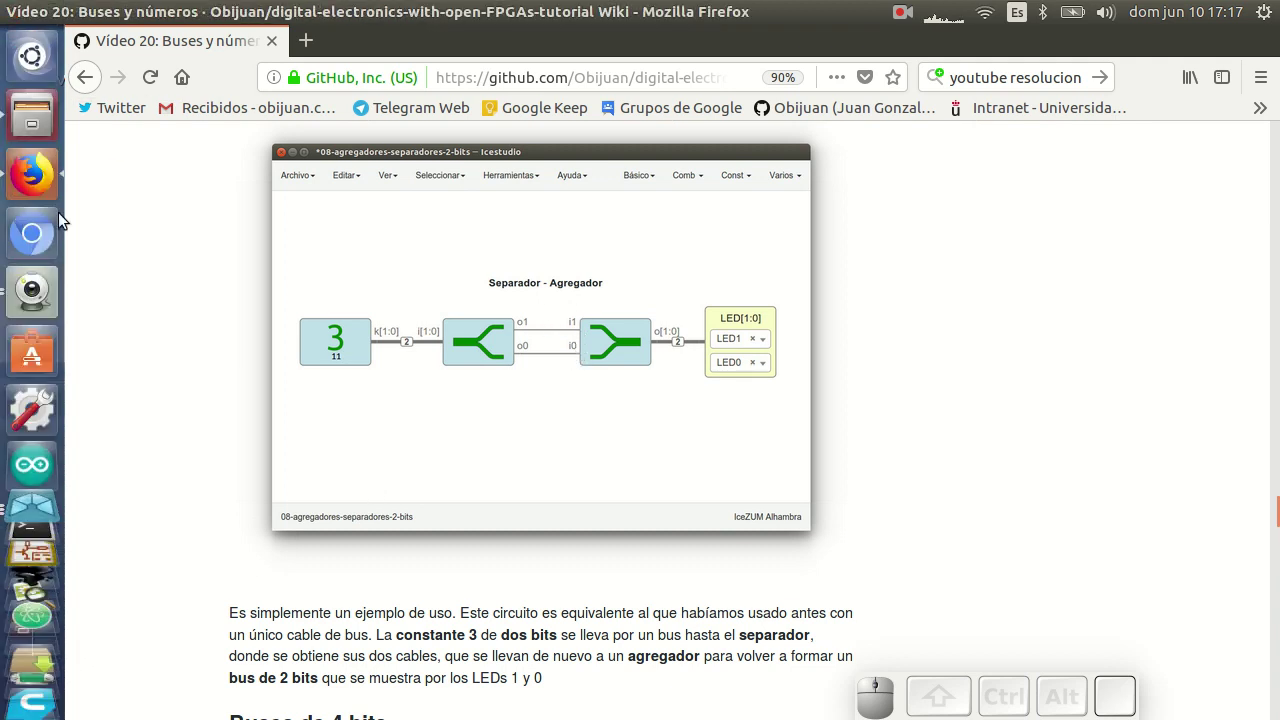
Step: Load the 09-agregadores-separadores-2-bits example and upload it to the board with Ctrl+U
{"action": "left_click", "coordinate": [39, 261]}
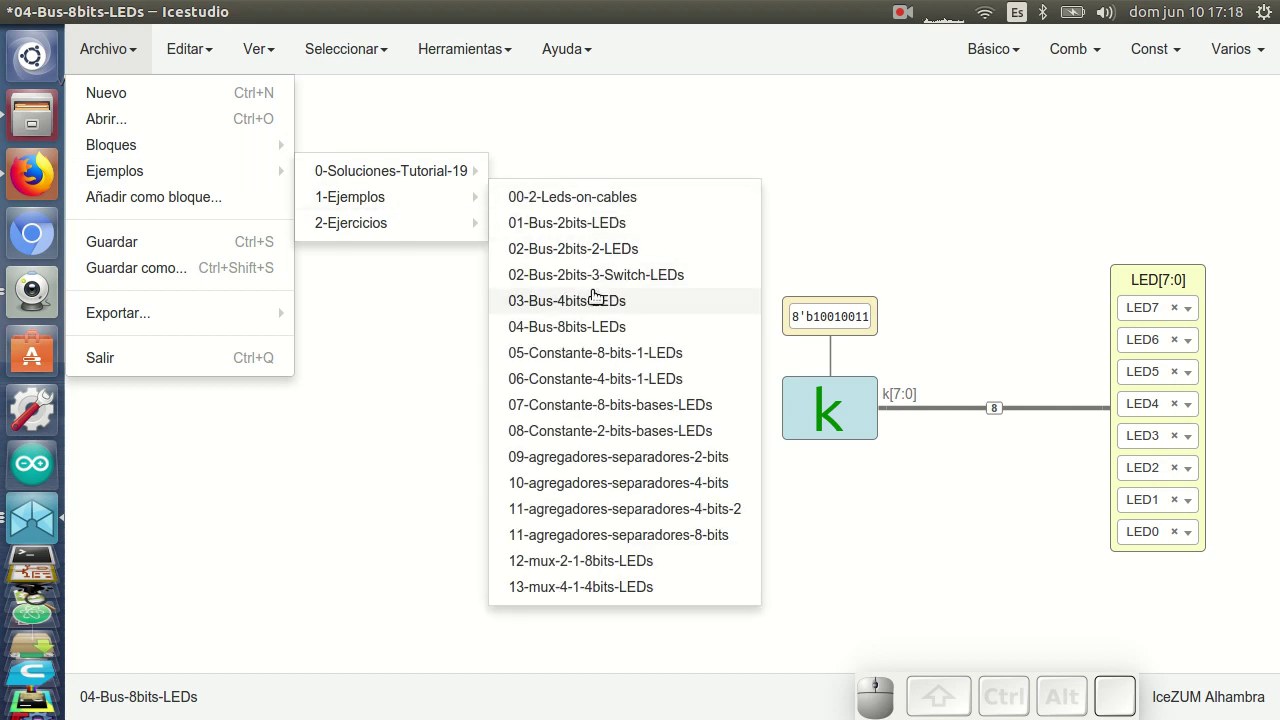
{"action": "left_click", "coordinate": [683, 457]}
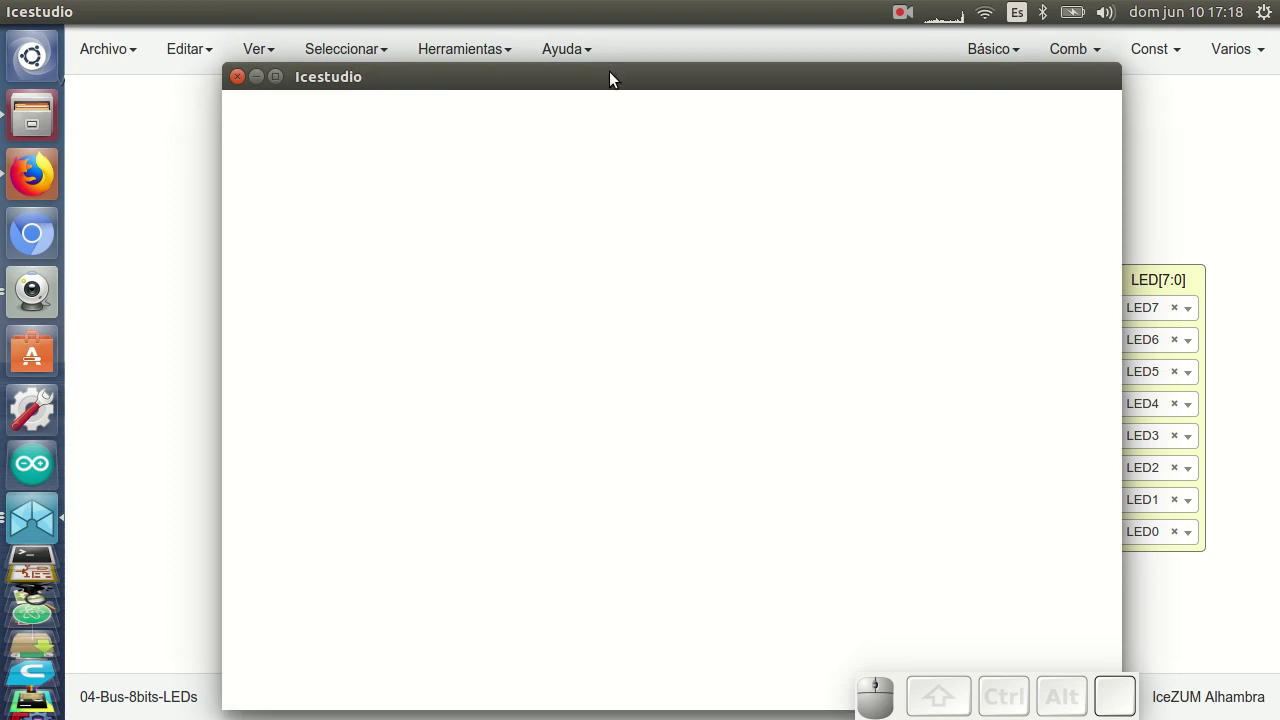
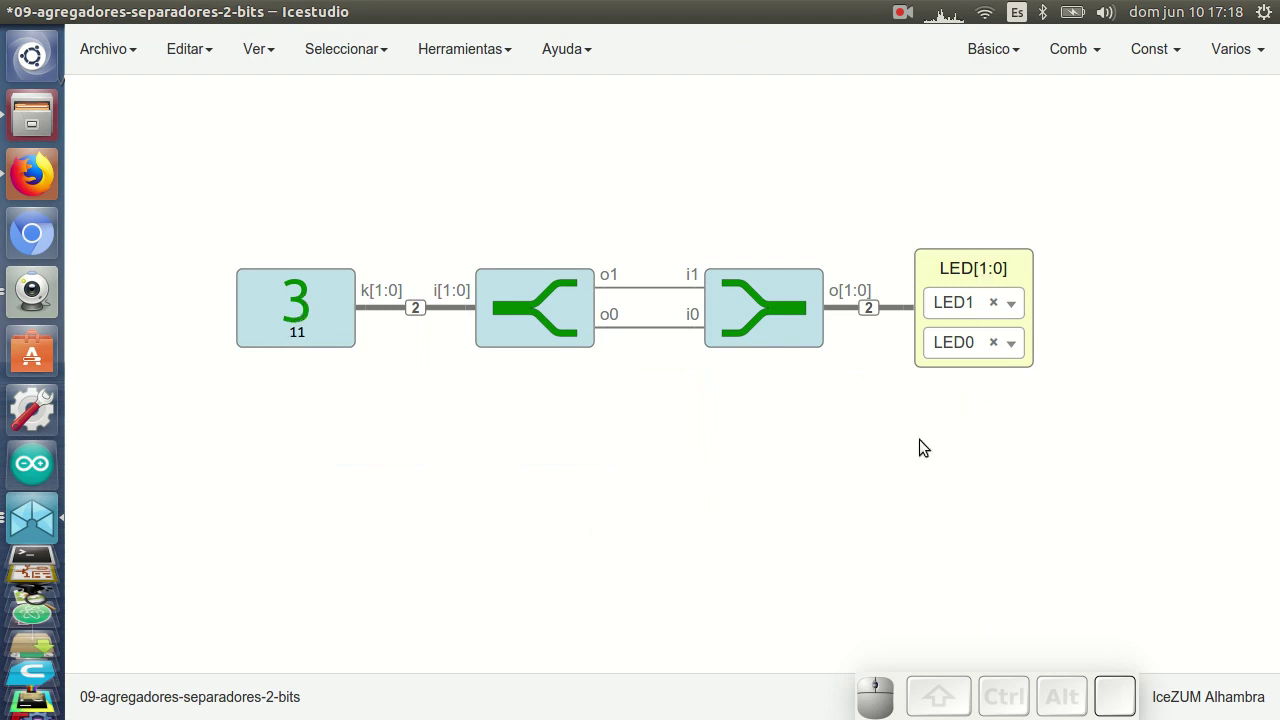
{"action": "key", "text": "ctrl+u"}
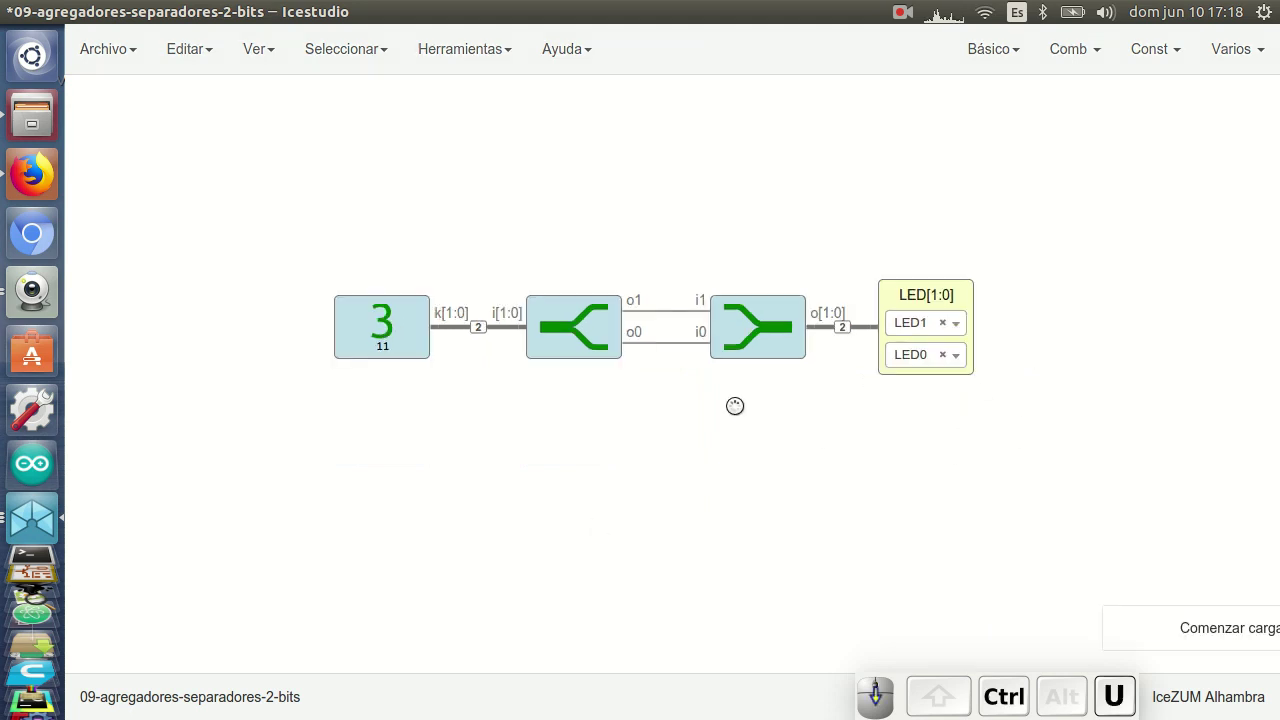
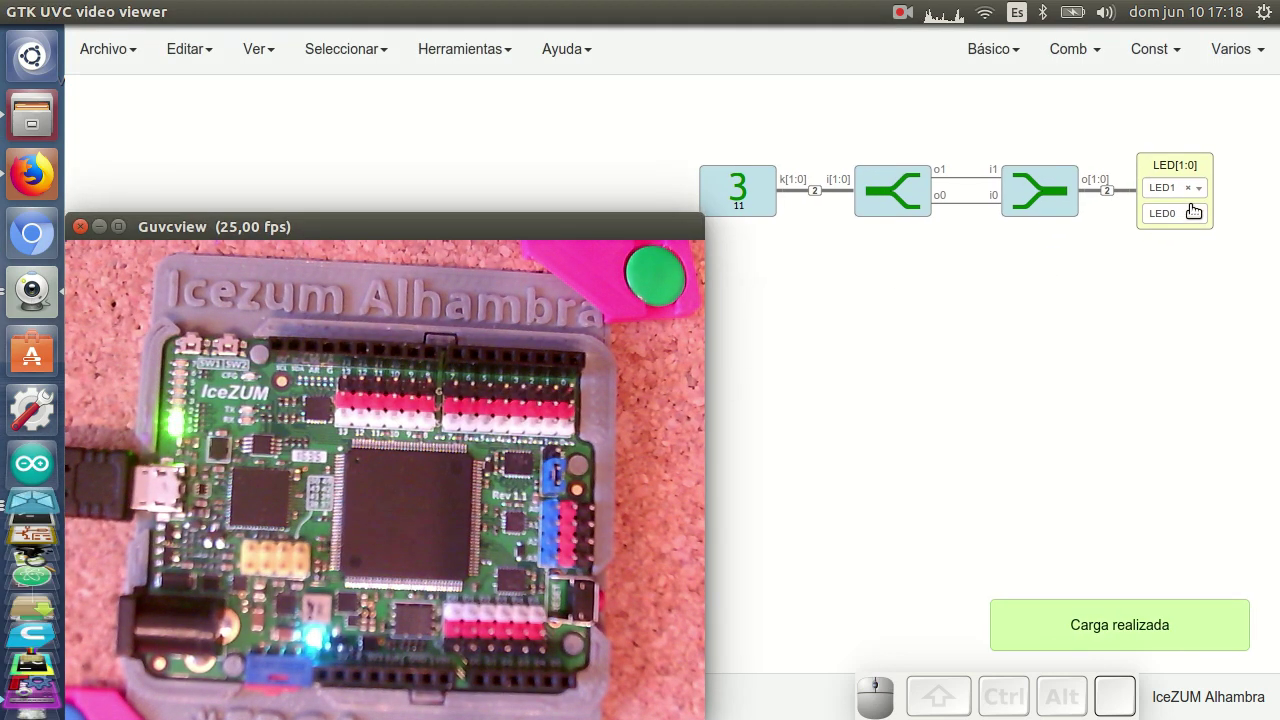
{"action": "left_click_drag", "start_coordinate": [913, 362], "coordinate": [857, 508]}
Step: Place an extra unwired 2-bit bus splitter block from Varios > Bus > Agregador/Separador below the circuit
{"action": "left_click", "coordinate": [114, 231]}
{"action": "scroll", "scroll_direction": "up", "scroll_amount": 3}
{"action": "right_click", "coordinate": [980, 435]}
{"action": "scroll", "scroll_direction": "up", "scroll_amount": 3}
{"action": "right_click", "coordinate": [625, 499]}
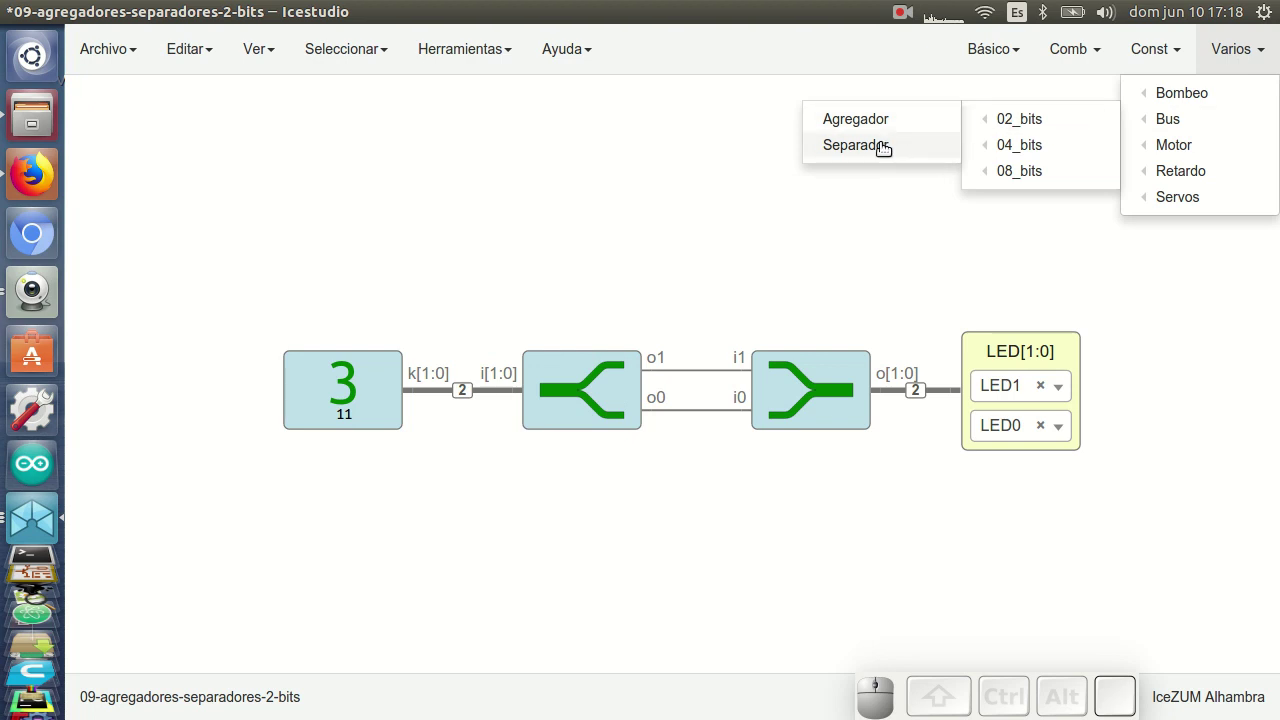
Step: Reopen the Archivo > Ejemplos > 1-Ejemplos list to pick the next circuit
{"action": "left_click", "coordinate": [883, 142]}
{"action": "left_click", "coordinate": [561, 551]}
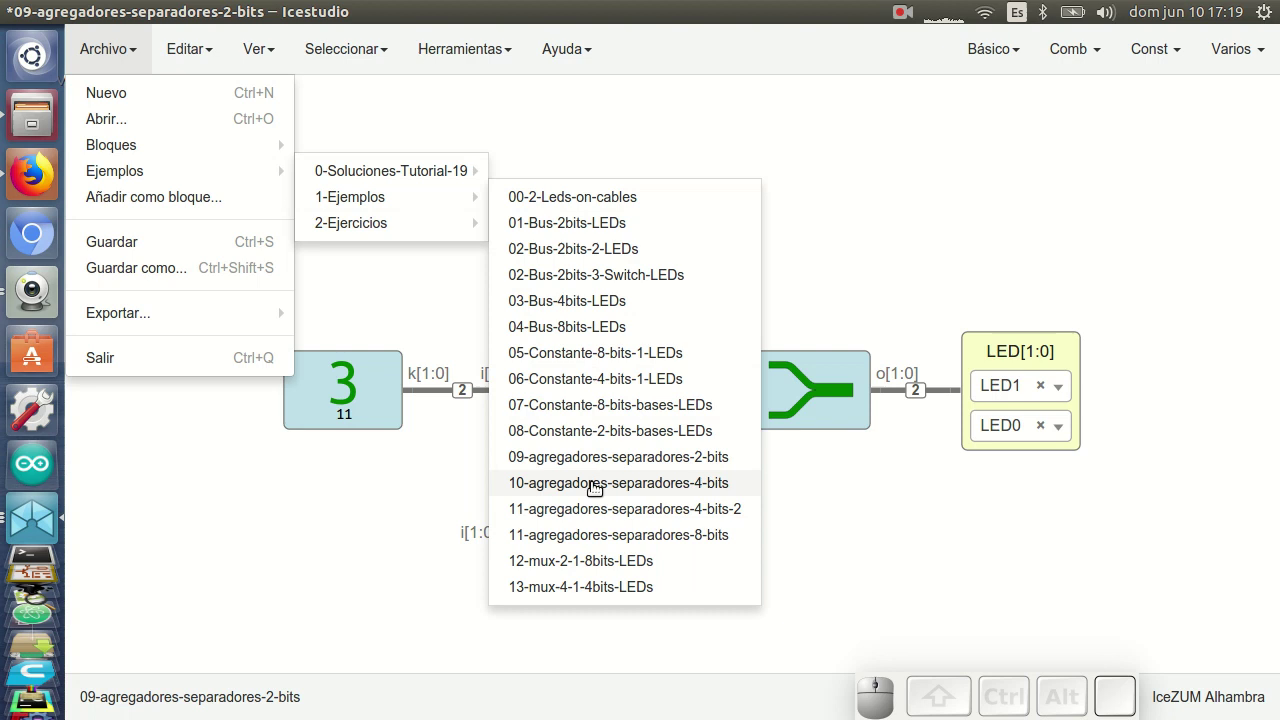
Step: Load the 11-agregadores-separadores-4-bits-2 example, upload it to the board and bring the circuit into view
{"action": "left_click", "coordinate": [604, 509]}
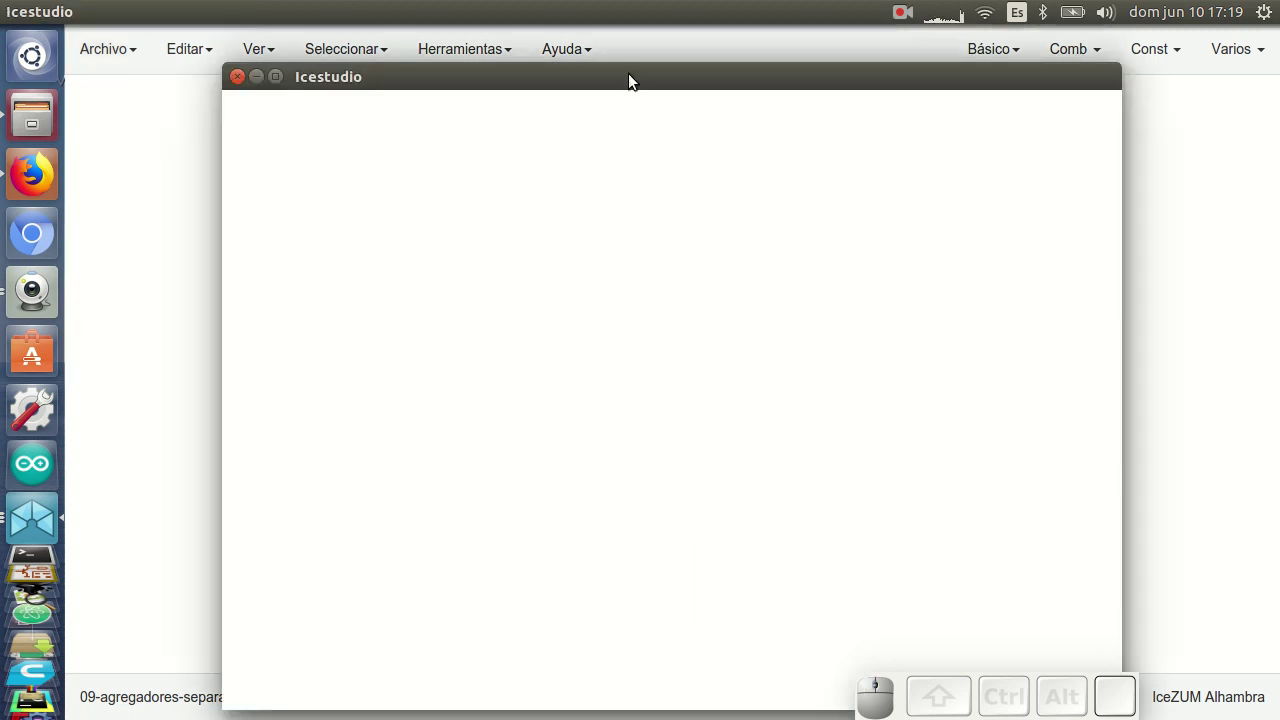
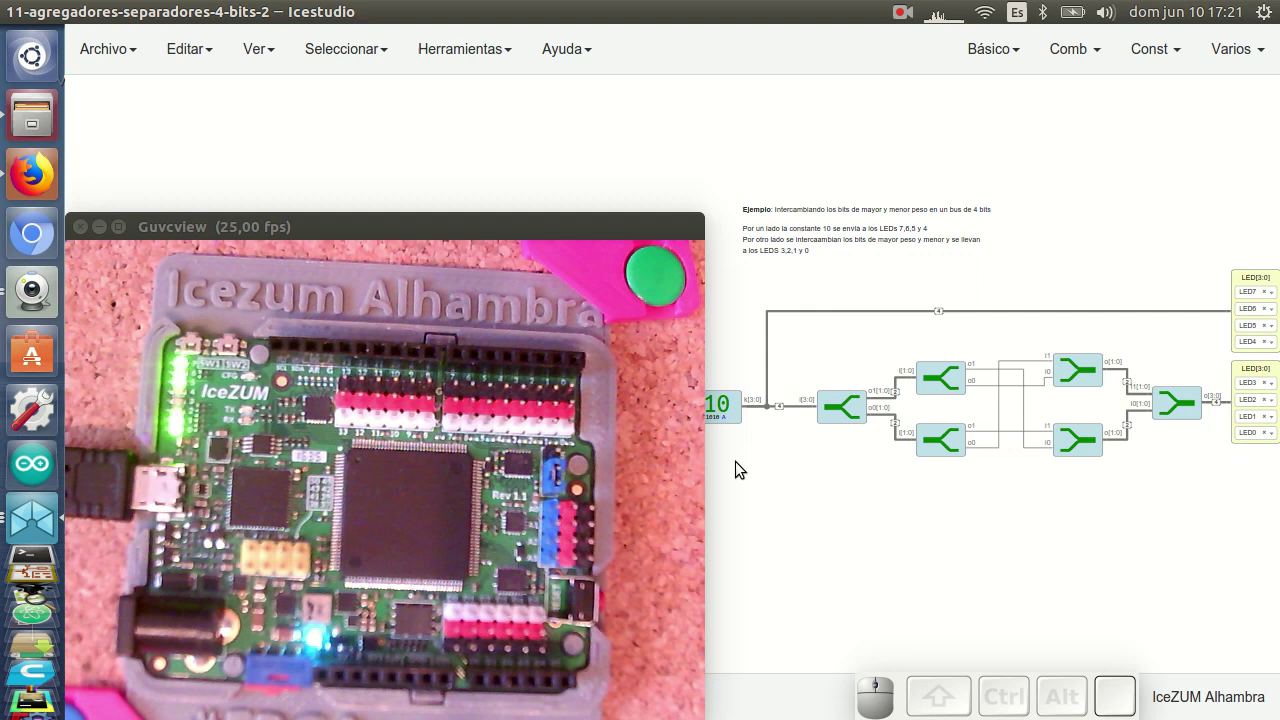
{"action": "scroll", "scroll_direction": "down", "scroll_amount": 3}
{"action": "scroll", "scroll_direction": "down", "scroll_amount": 3}
{"action": "right_click", "coordinate": [1023, 504]}
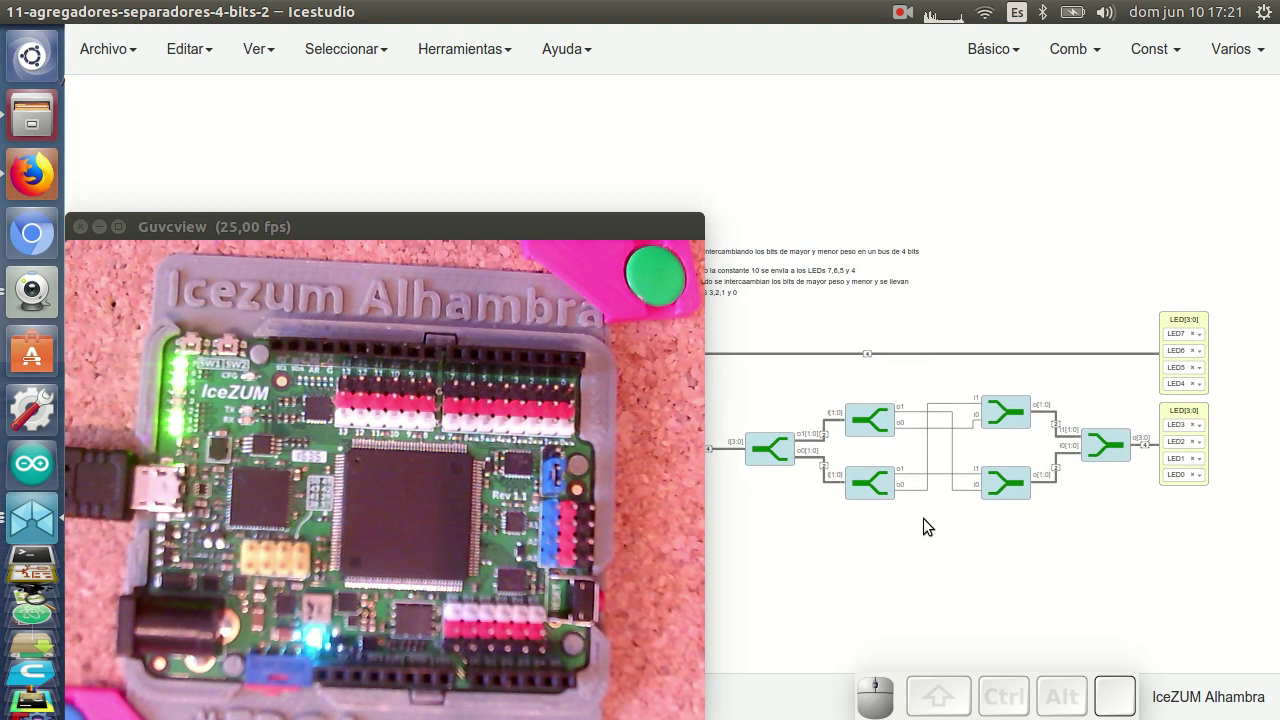
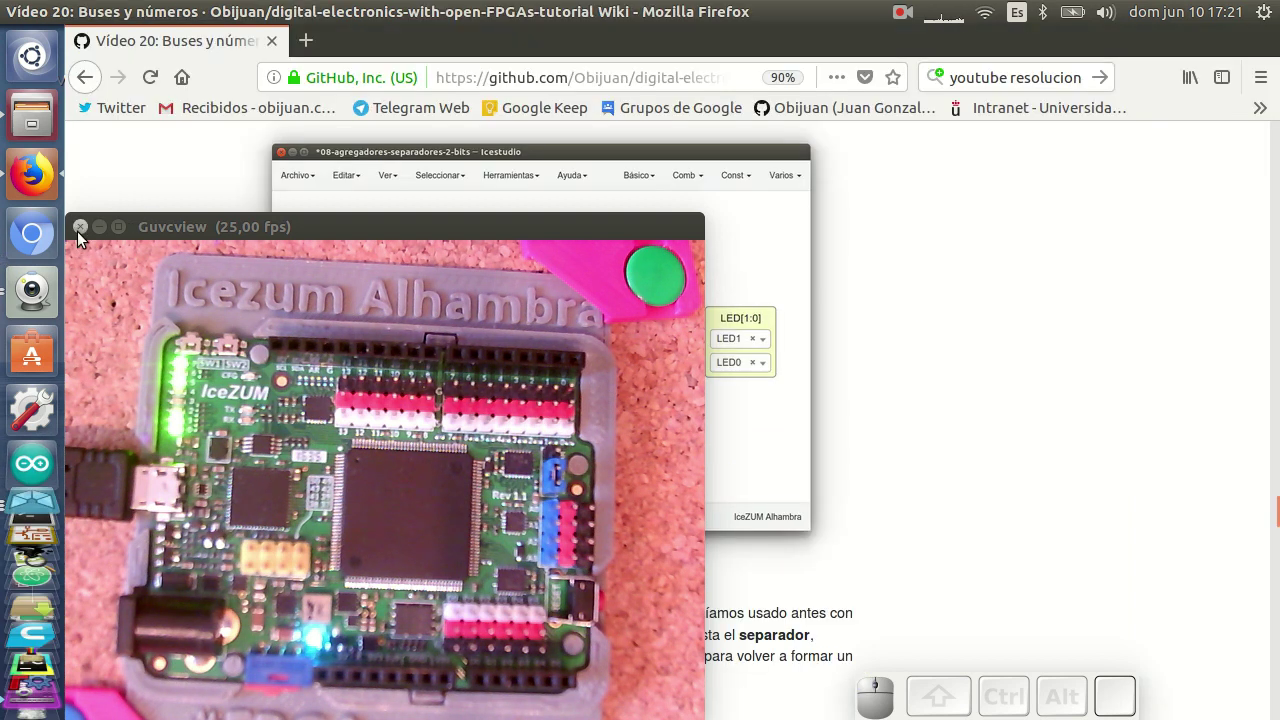
Step: Close Guvcview and scroll the wiki down to the 'Multiplexores de N bits' section
{"action": "left_click", "coordinate": [103, 239]}
{"action": "scroll", "scroll_direction": "down", "scroll_amount": 3}
{"action": "scroll", "scroll_direction": "down", "scroll_amount": 3}
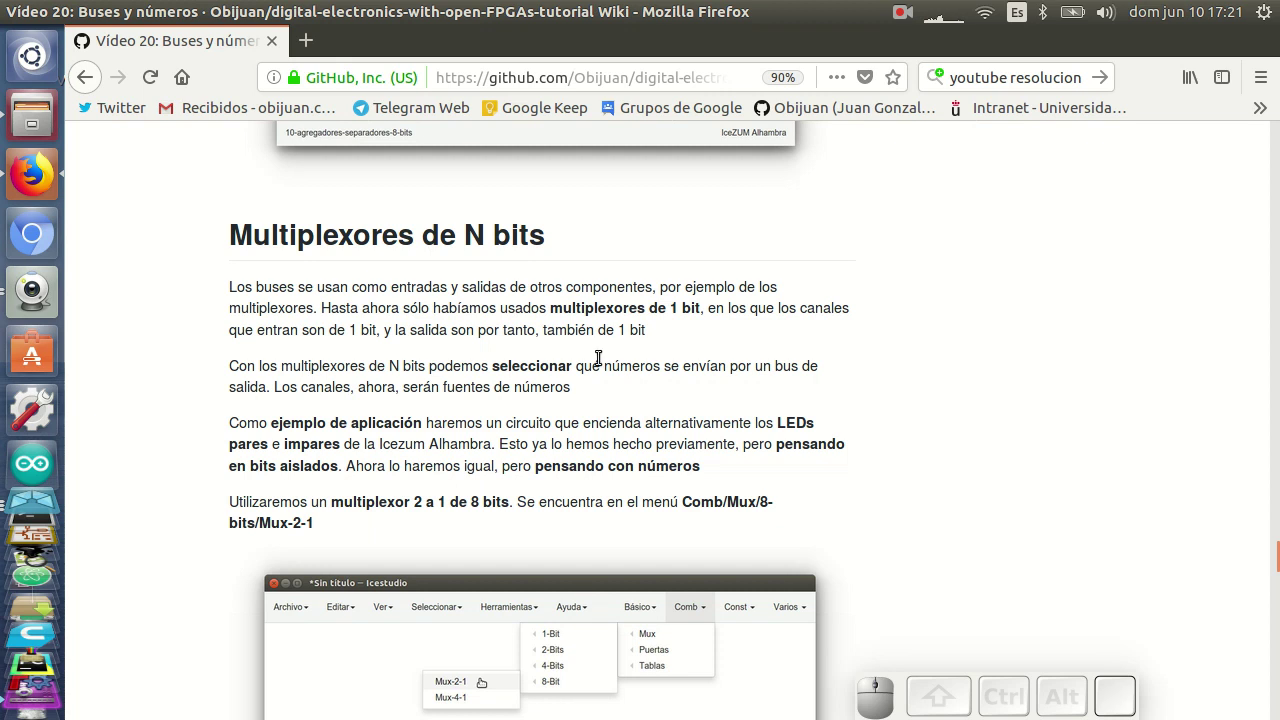
{"action": "scroll", "scroll_direction": "down", "scroll_amount": 3}
{"action": "scroll", "scroll_direction": "down", "scroll_amount": 3}
Step: Load the 12-mux-2-1-8bits-LEDs example and reopen the Guvcview webcam view of the board
{"action": "left_click", "coordinate": [35, 525]}
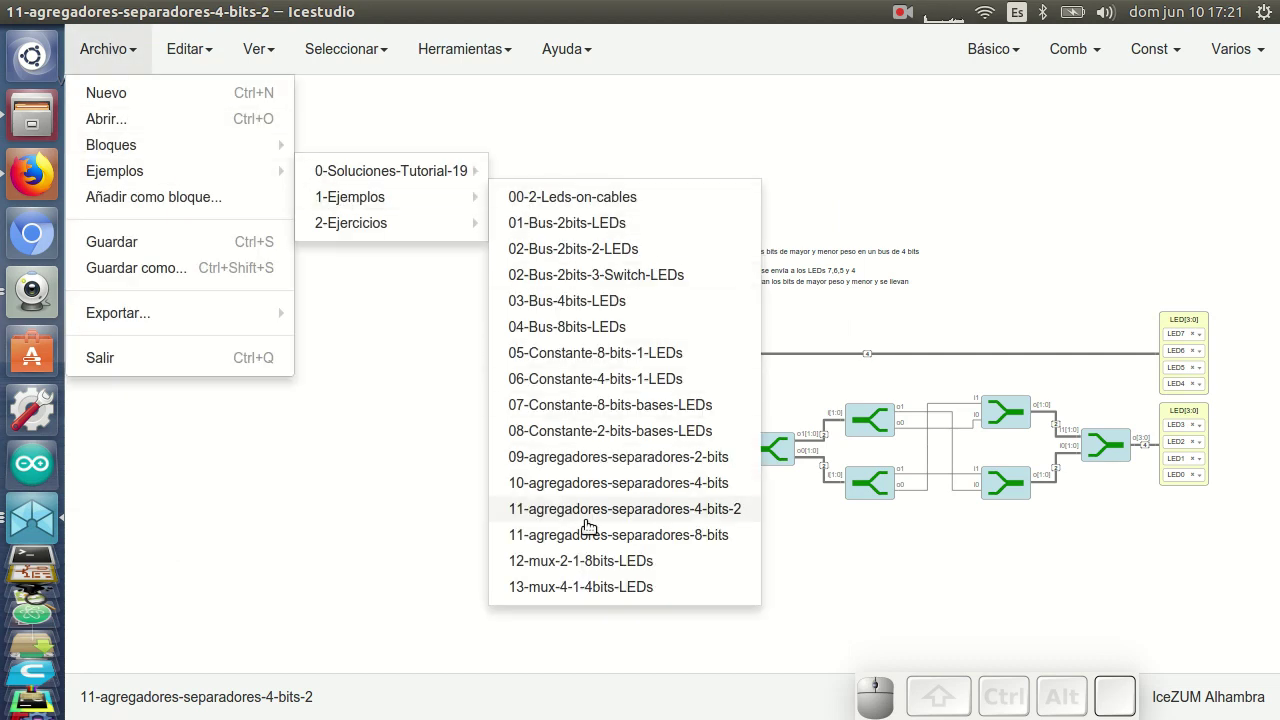
{"action": "left_click", "coordinate": [610, 565]}
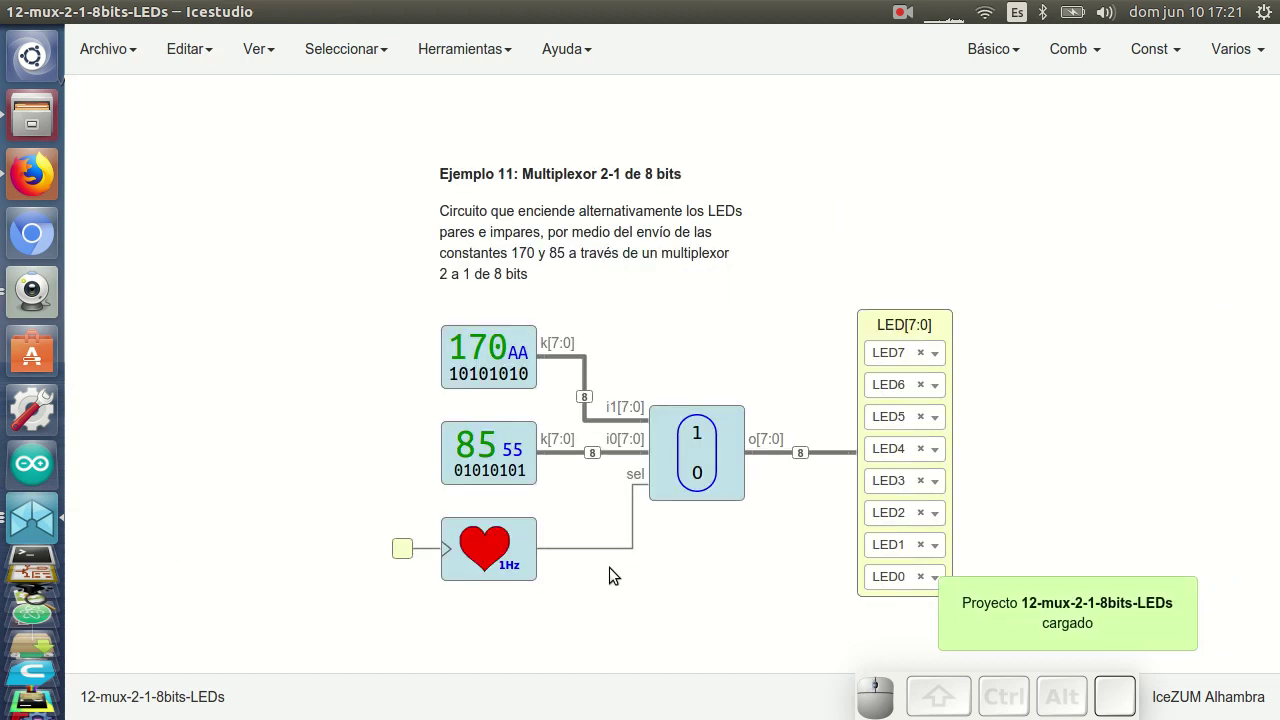
{"action": "left_click_drag", "start_coordinate": [718, 593], "coordinate": [813, 522]}
{"action": "left_click", "coordinate": [46, 292]}
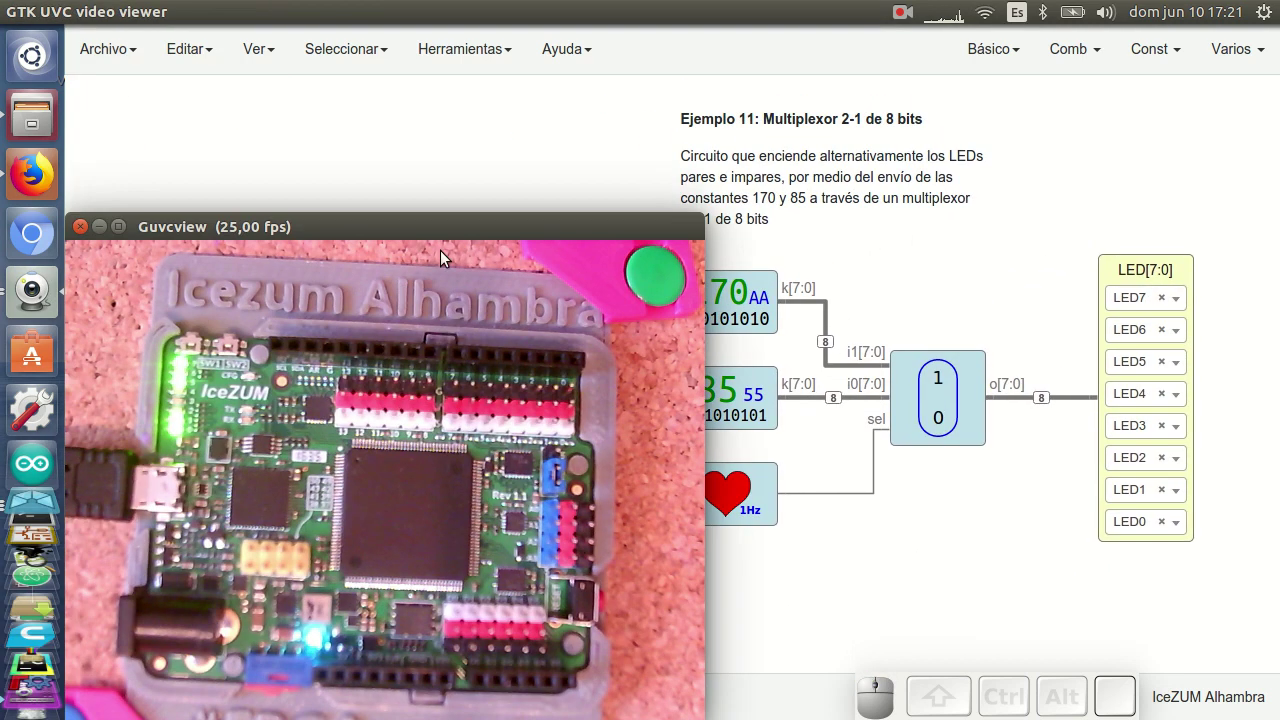
{"action": "left_click_drag", "start_coordinate": [843, 556], "coordinate": [912, 592]}
{"action": "scroll", "scroll_direction": "down", "scroll_amount": 3}
{"action": "right_click", "coordinate": [932, 581]}
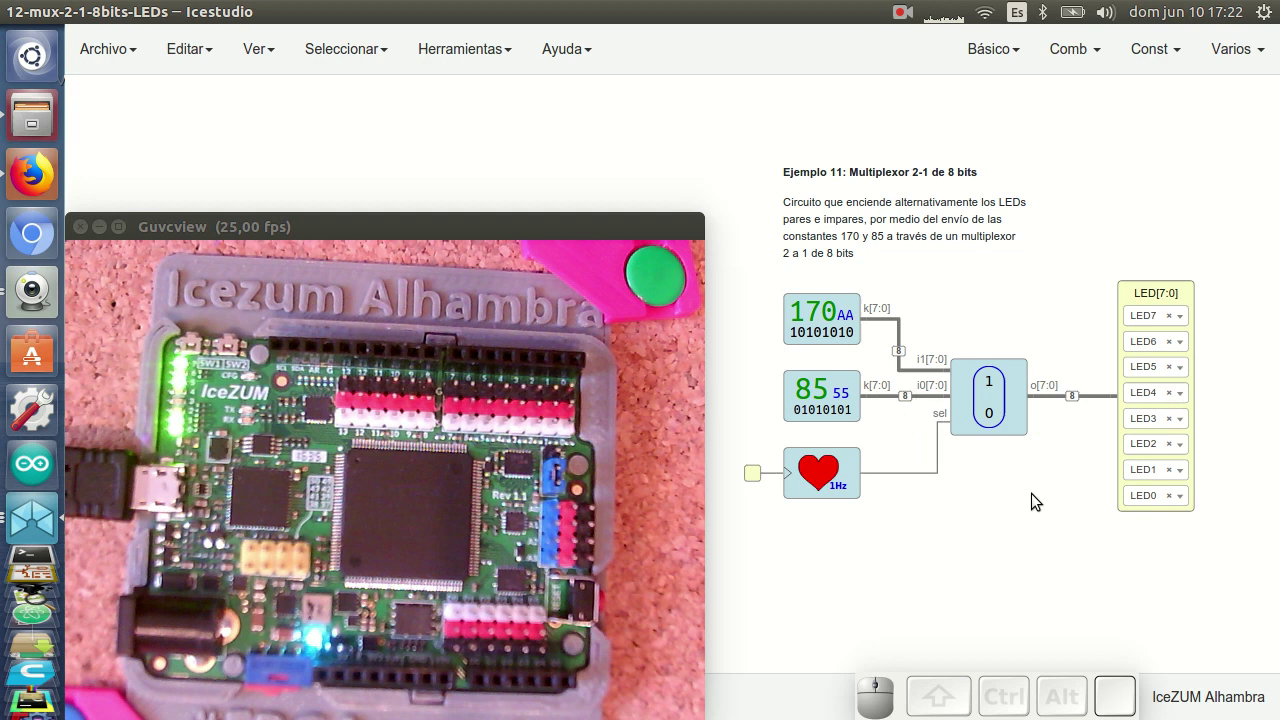
{"action": "key", "text": "ctrl+u"}
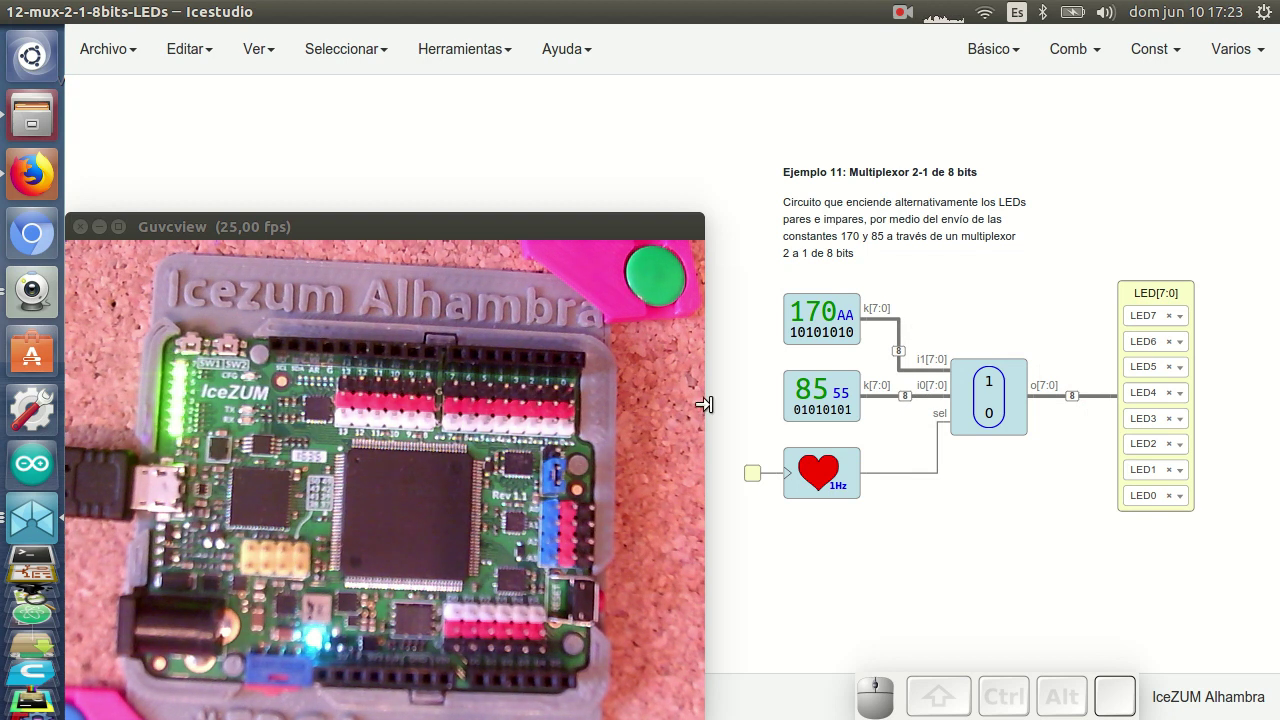
Step: Return to Firefox and scroll the Vídeo 20 wiki down to 'Ejercicios propuestos (20 BitPoints)'
{"action": "left_click", "coordinate": [34, 167]}
{"action": "left_click", "coordinate": [106, 238]}
{"action": "scroll", "scroll_direction": "down", "scroll_amount": 3}
{"action": "scroll", "scroll_direction": "down", "scroll_amount": 3}
{"action": "scroll", "scroll_direction": "down", "scroll_amount": 3}
{"action": "scroll", "scroll_direction": "down", "scroll_amount": 3}
{"action": "scroll", "scroll_direction": "down", "scroll_amount": 3}
{"action": "scroll", "scroll_direction": "down", "scroll_amount": 3}
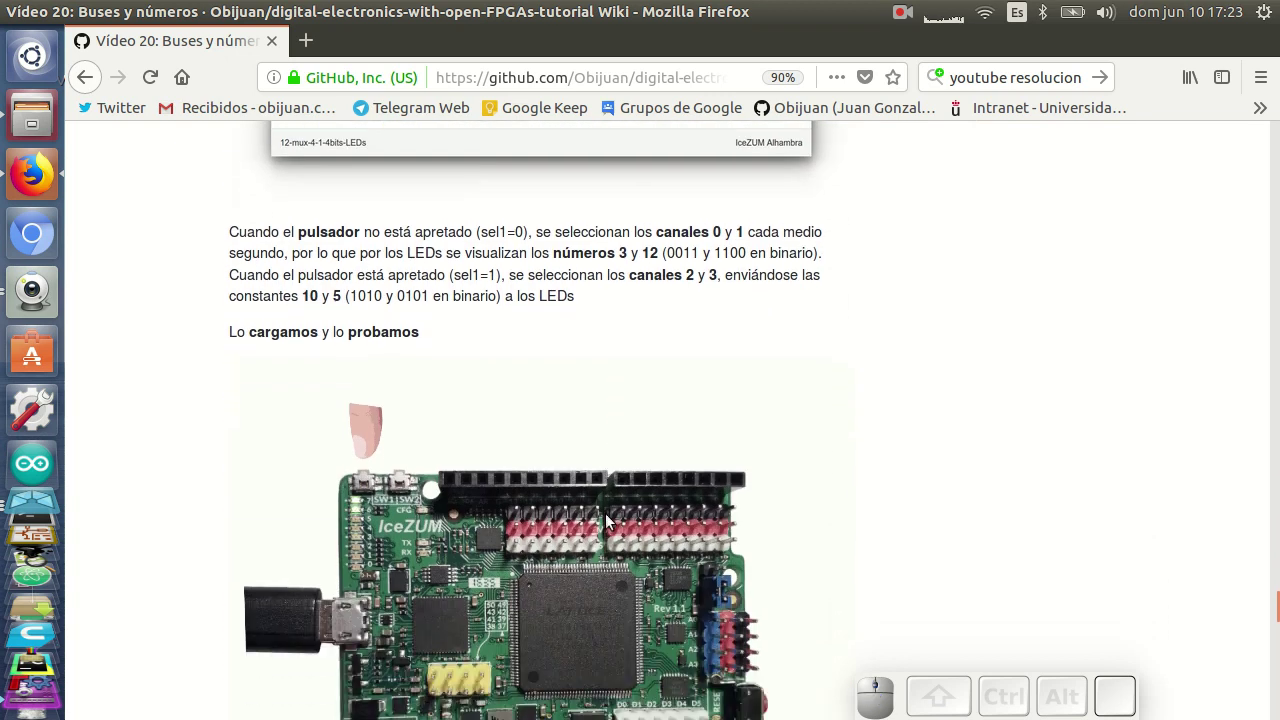
{"action": "scroll", "scroll_direction": "down", "scroll_amount": 3}
{"action": "scroll", "scroll_direction": "down", "scroll_amount": 3}
{"action": "scroll", "scroll_direction": "down", "scroll_amount": 3}
{"action": "scroll", "scroll_direction": "up", "scroll_amount": 3}
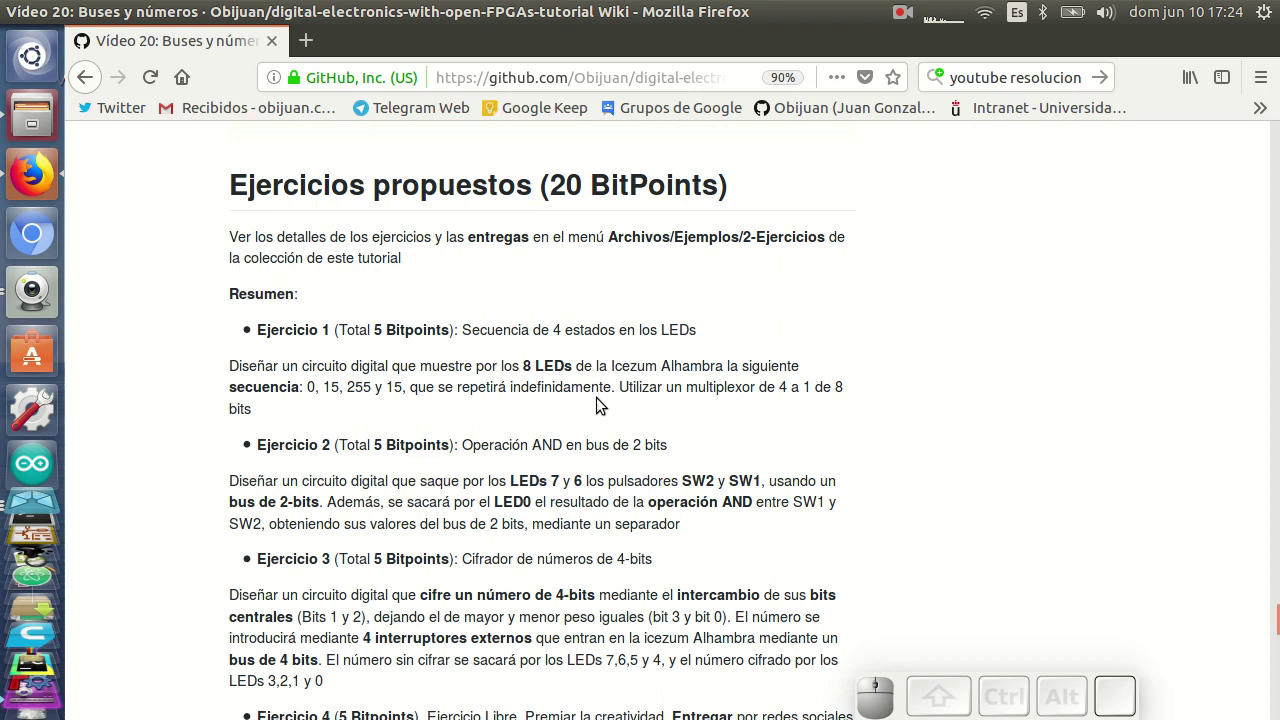
Step: Scroll slightly to keep the proposed exercises summary of four exercises in view
{"action": "scroll", "scroll_direction": "down", "scroll_amount": 3}
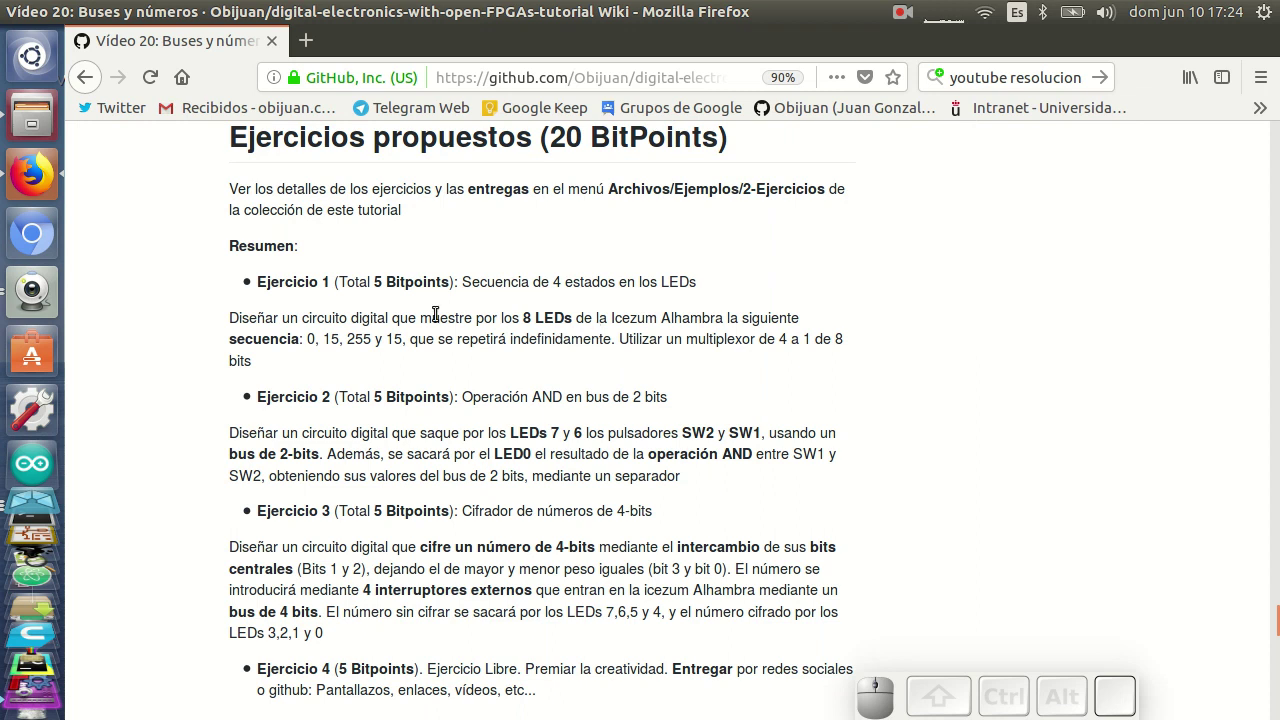
Step: Show the Guvcview camera view of the board briefly, then close it
{"action": "left_click", "coordinate": [27, 292]}
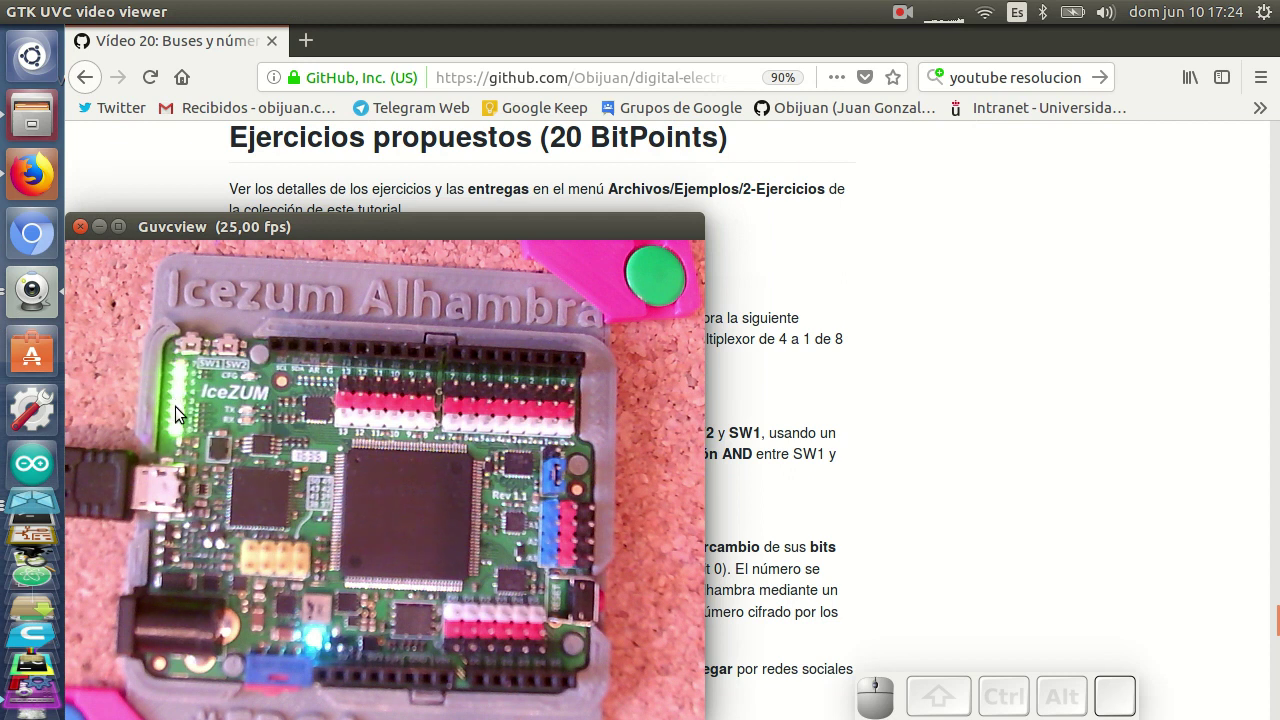
{"action": "left_click", "coordinate": [942, 260]}
Step: Return to the wiki and scroll past Ejercicio 4 to the 'Ejercicios entregados' heading
{"action": "left_click", "coordinate": [101, 234]}
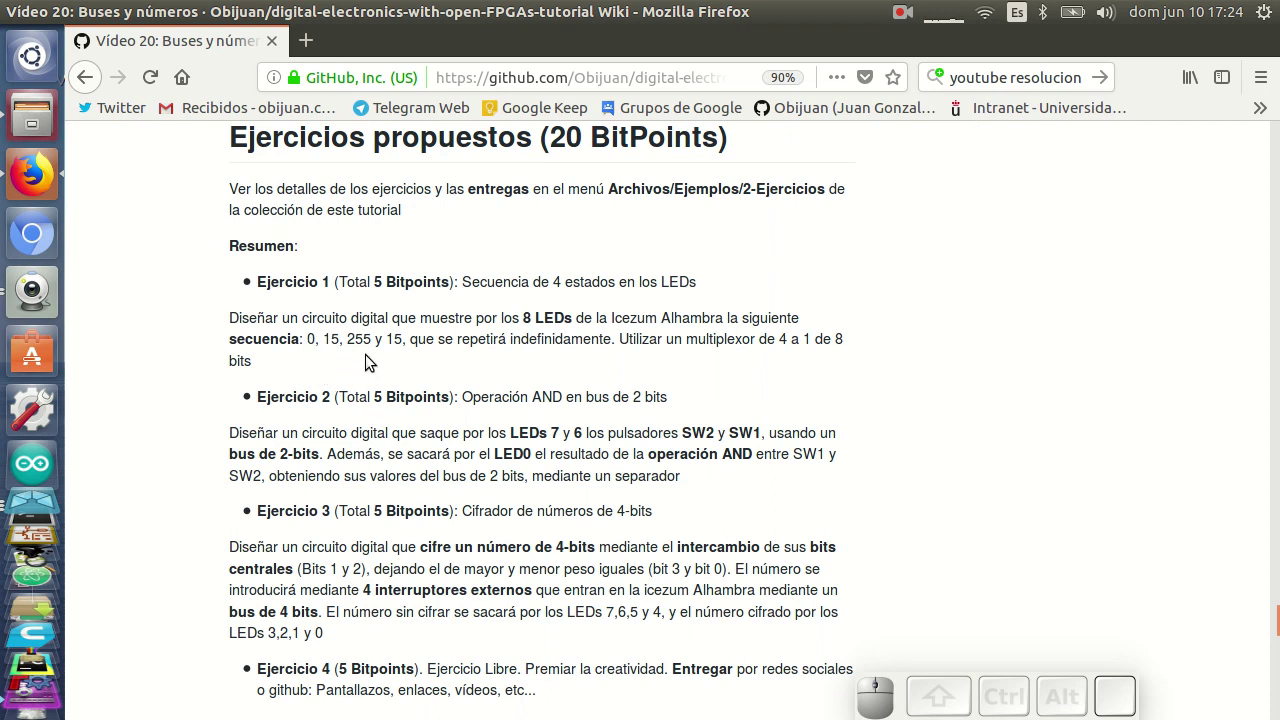
{"action": "scroll", "scroll_direction": "down", "scroll_amount": 3}
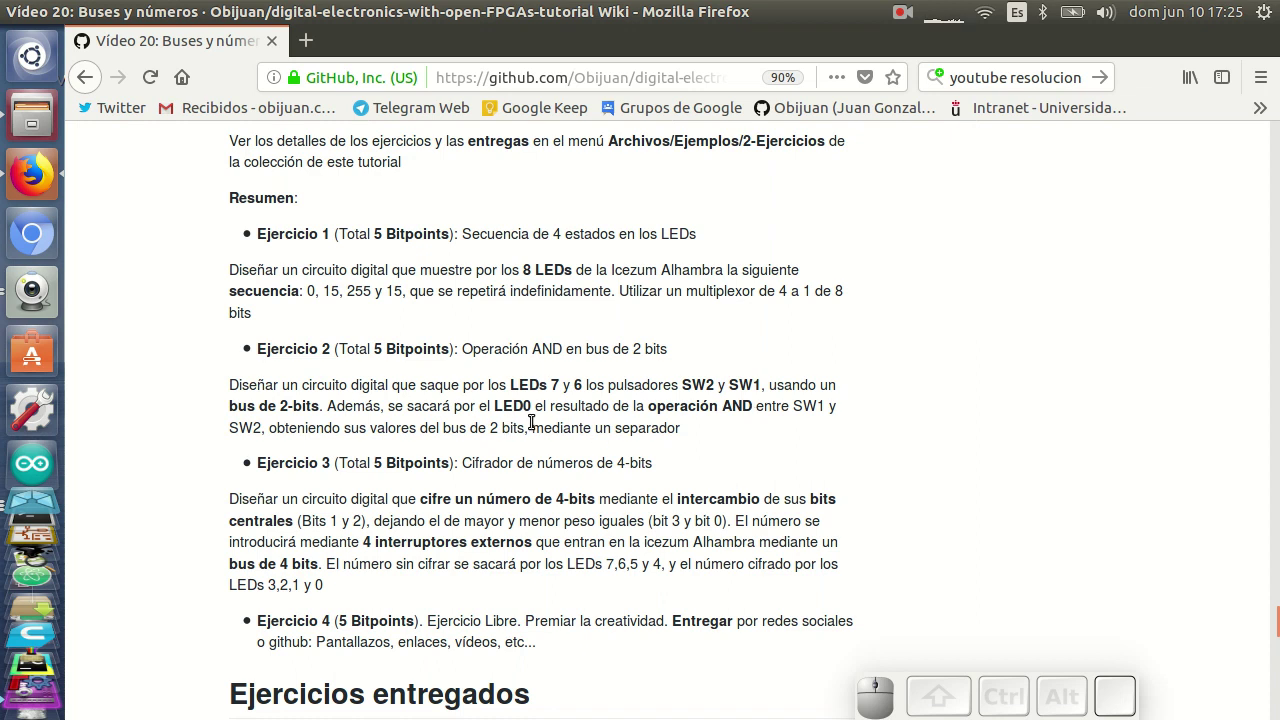
{"action": "scroll", "scroll_direction": "down", "scroll_amount": 3}
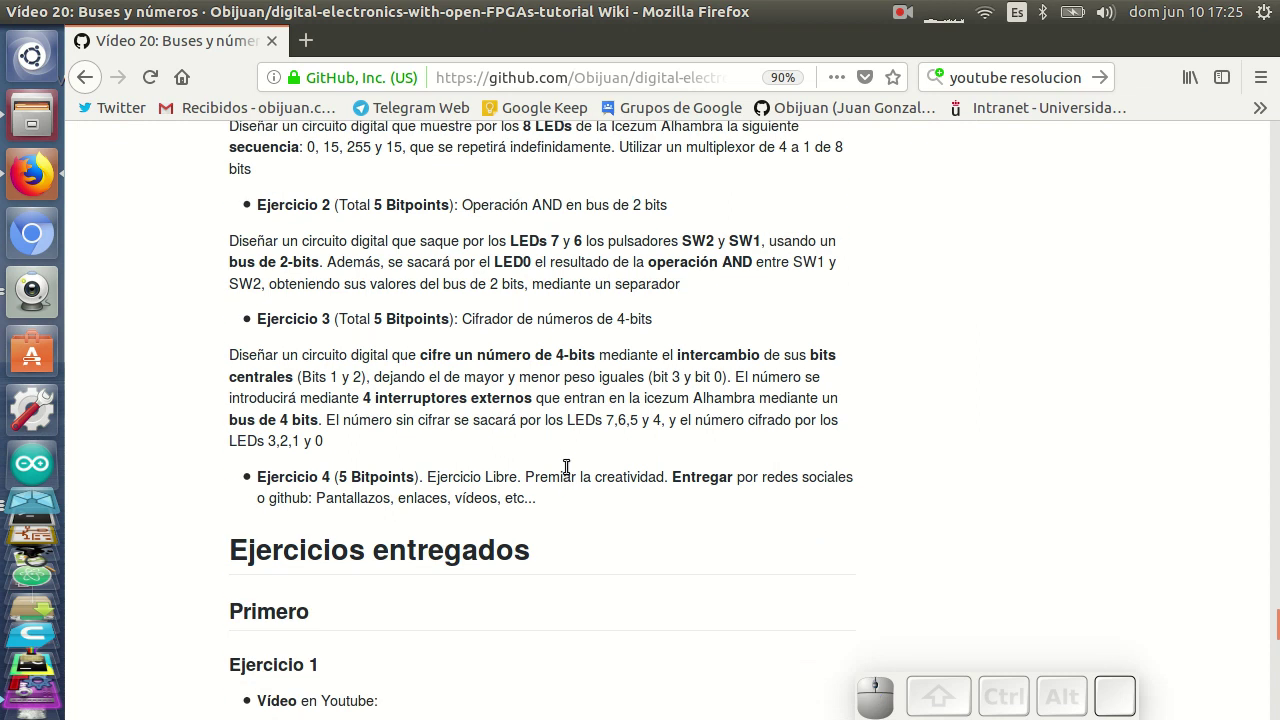